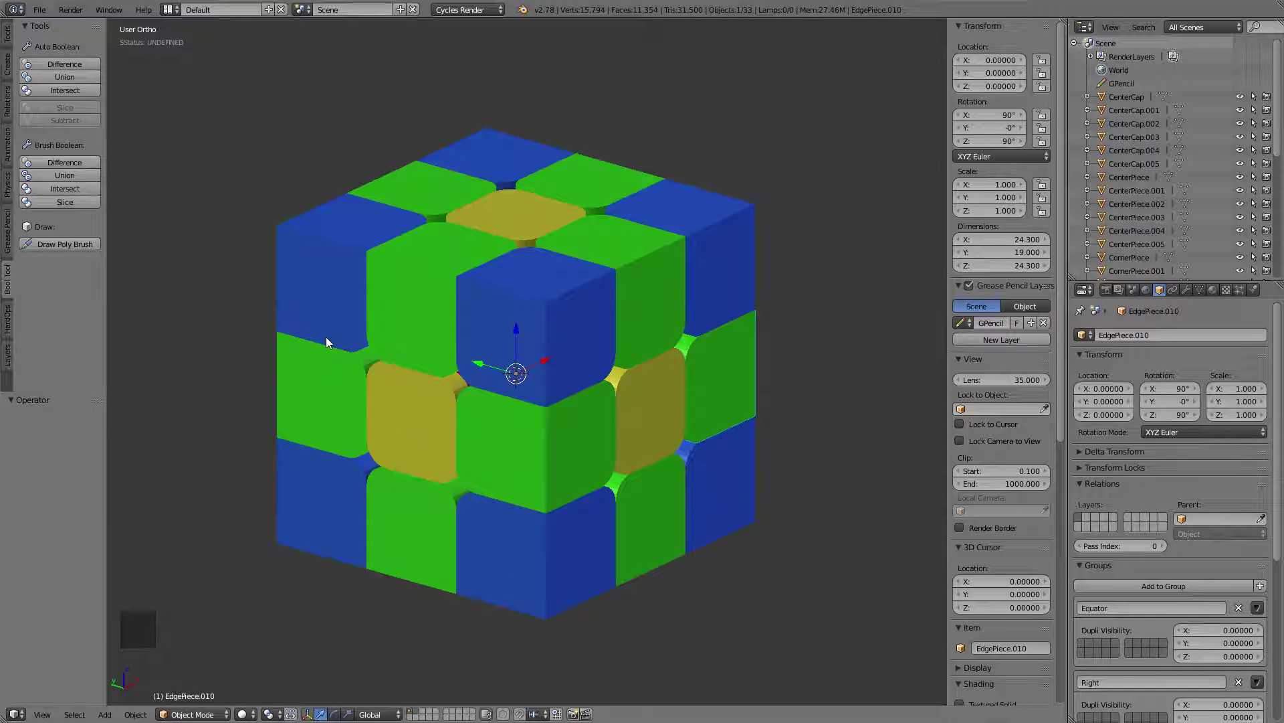
Inspect several cube pieces in turn to check their non-zero rotation values
middle_click(622, 343)
middle_click(745, 347)
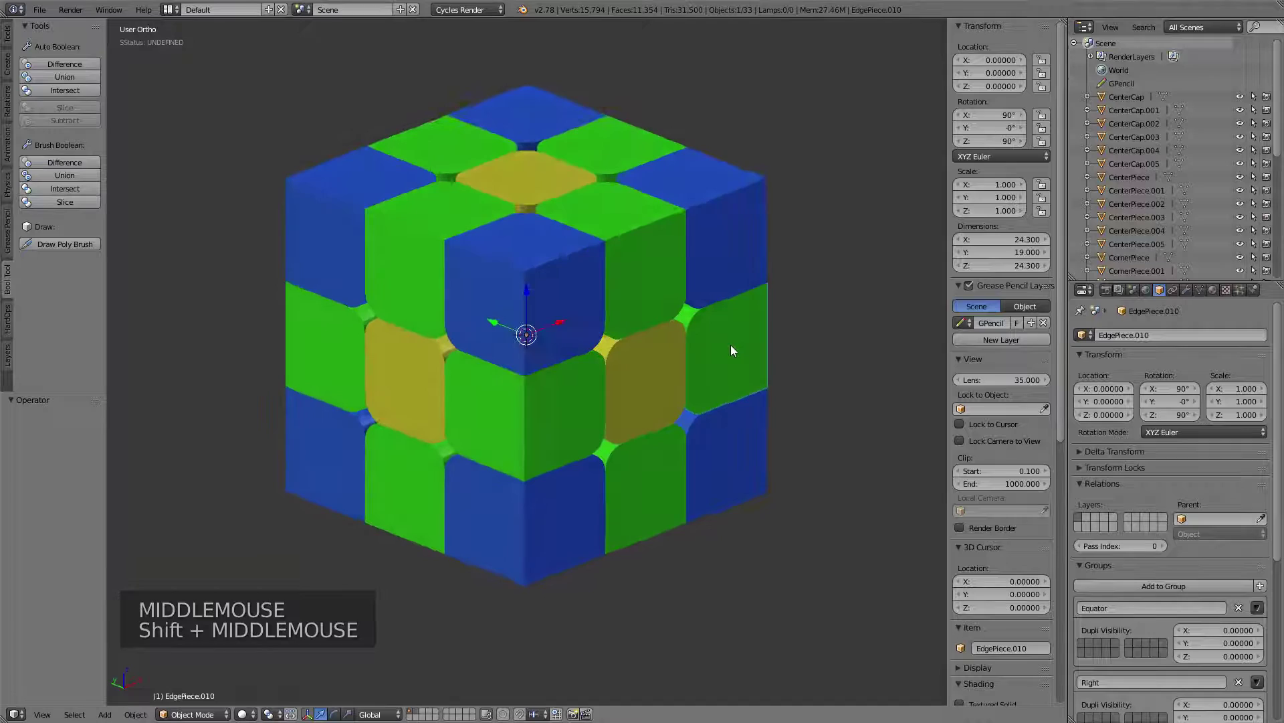
middle_click(684, 274)
middle_click(611, 333)
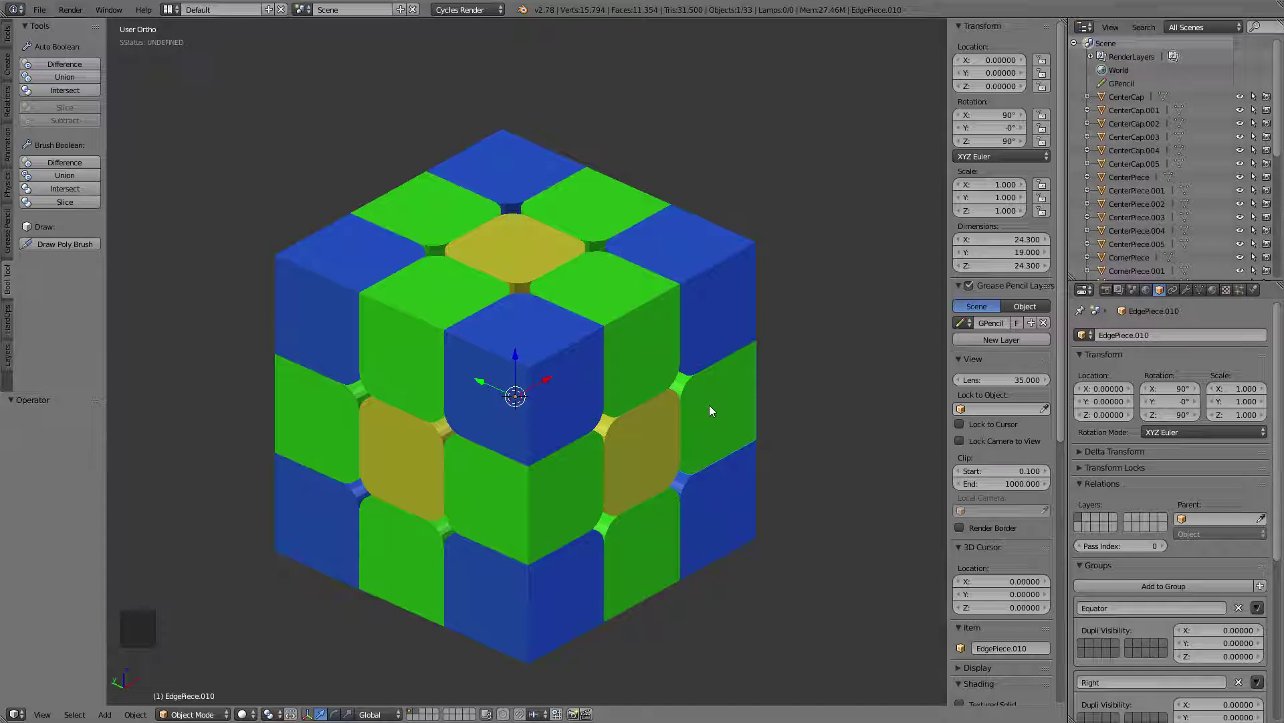
right_click(713, 408)
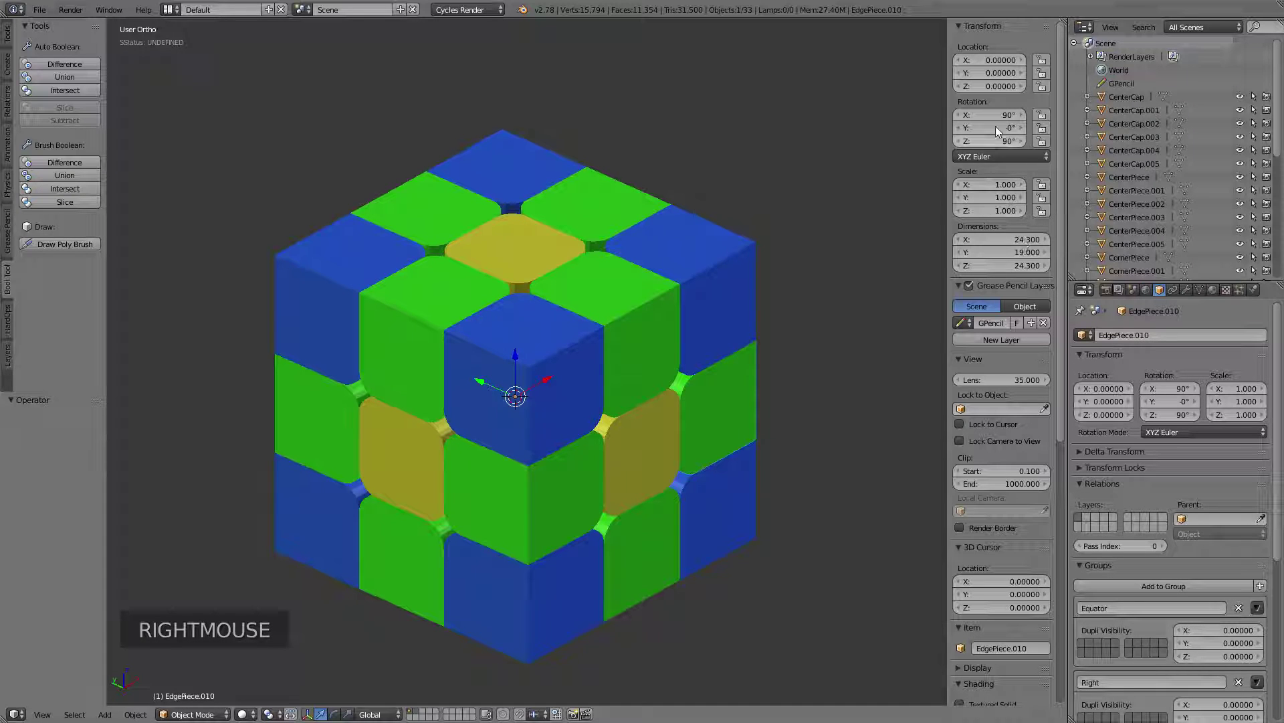
right_click(549, 478)
right_click(512, 368)
right_click(396, 371)
right_click(386, 458)
right_click(348, 449)
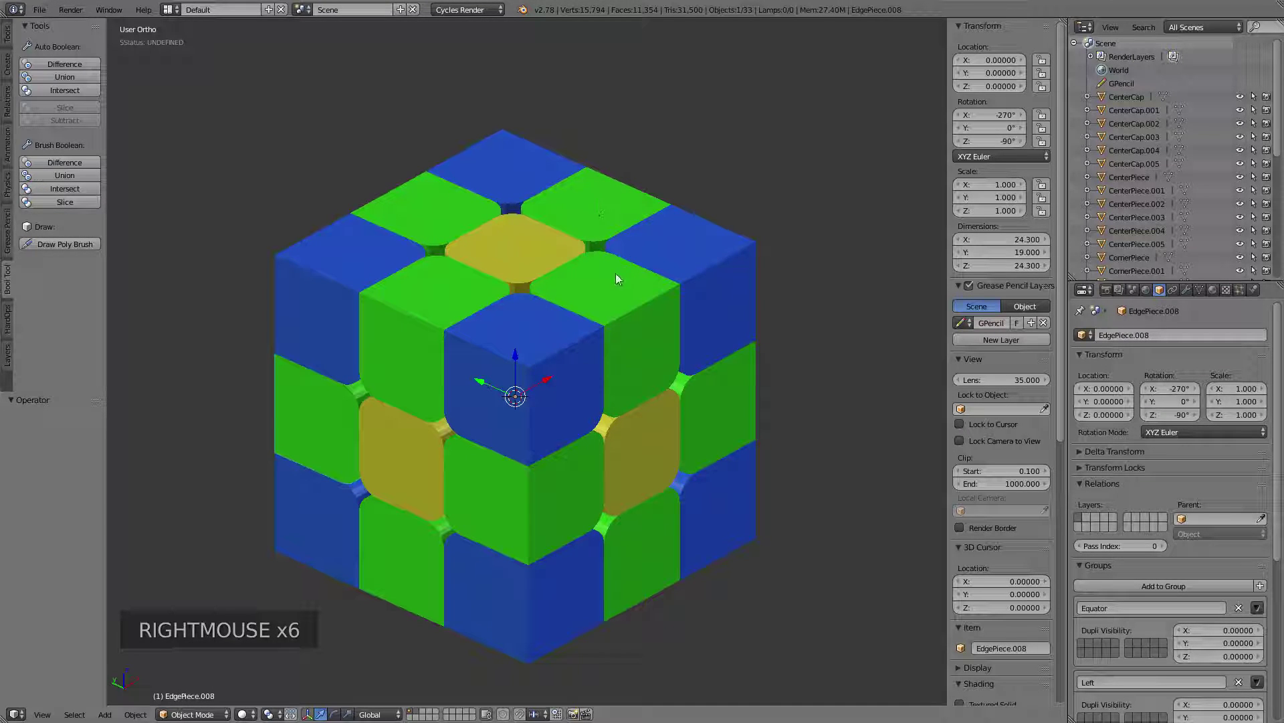
middle_click(723, 289)
right_click(724, 255)
Select all 33 pieces and apply their rotation and scale so rotations read zero
key(a)
key(a)
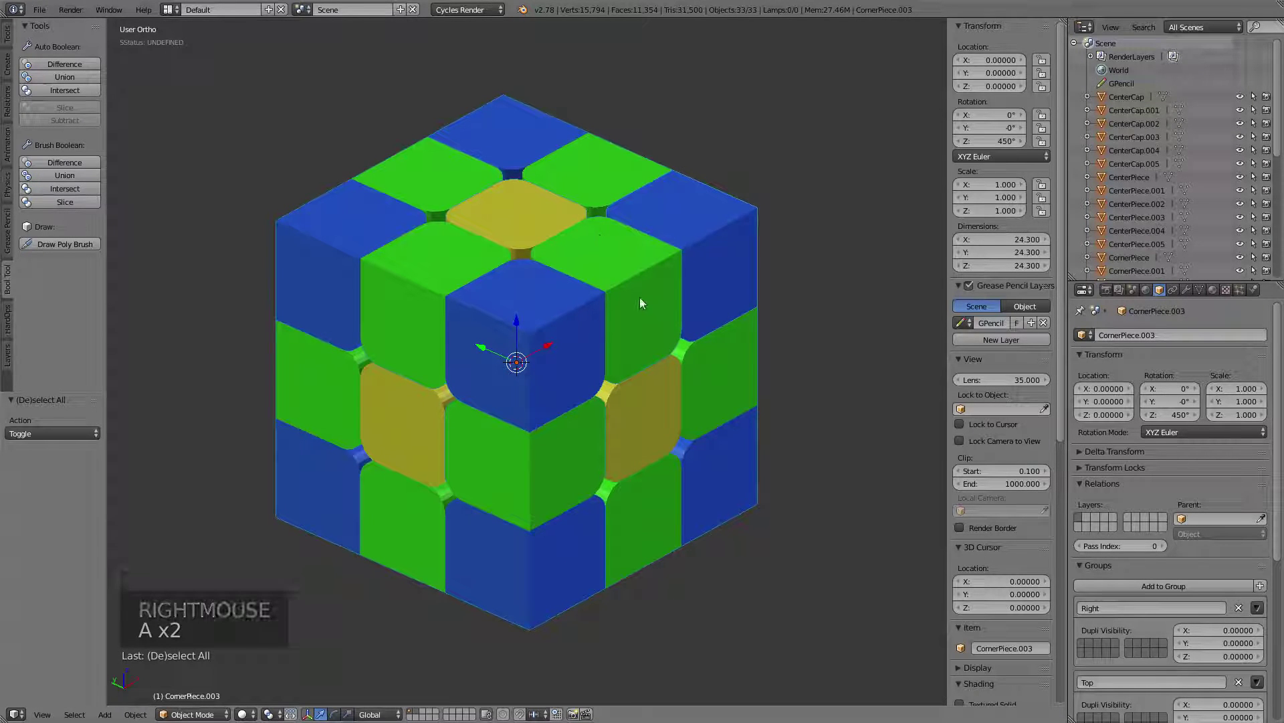
key(ctrl+a)
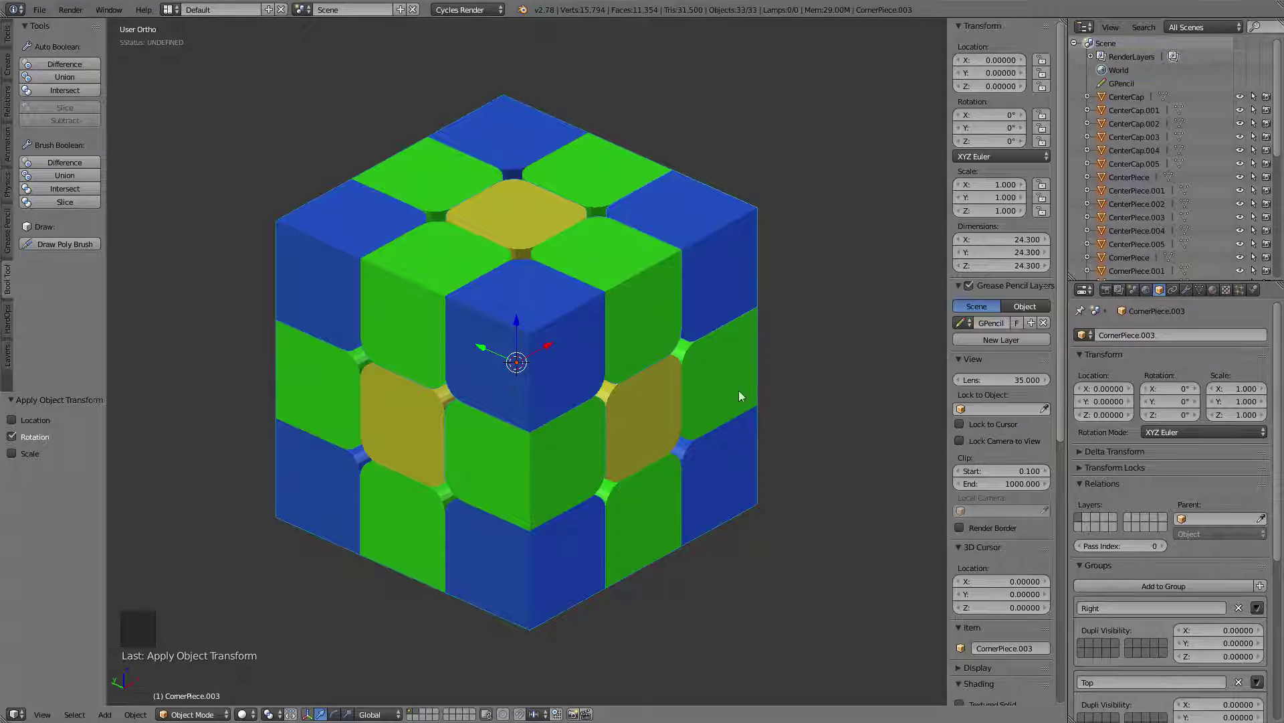
key(ctrl+a)
key(ctrl+a)
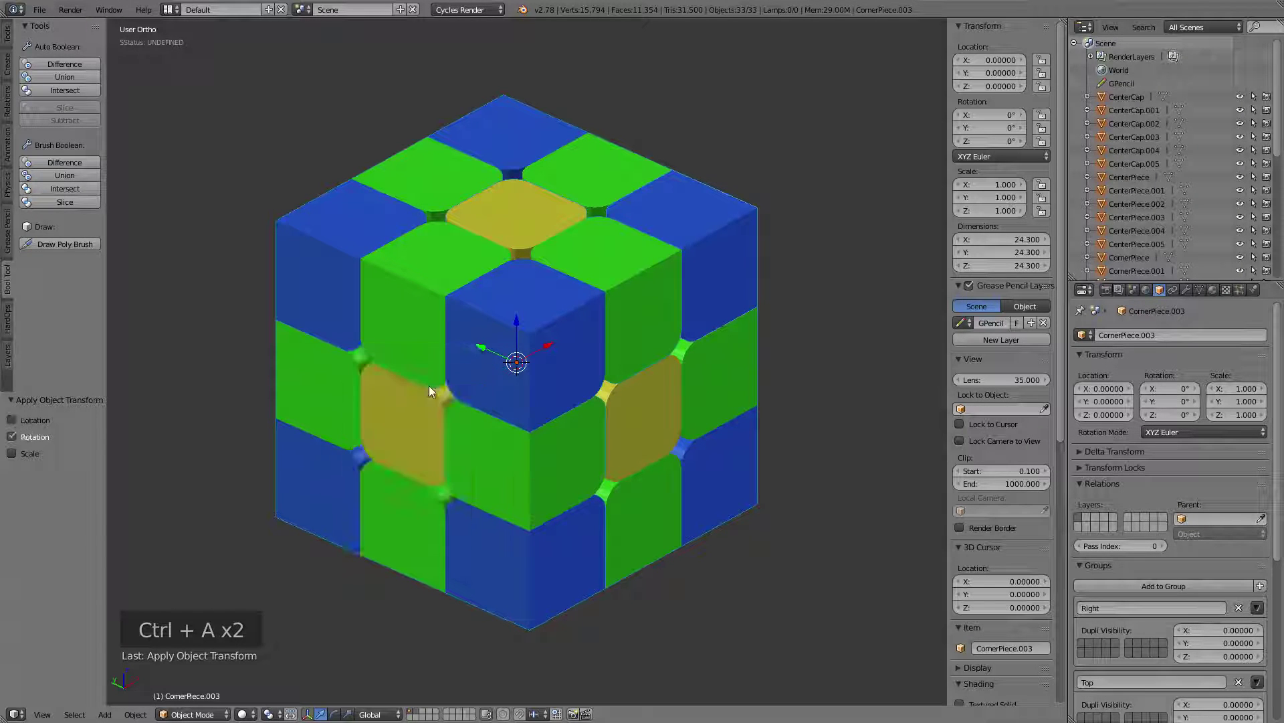
key(ctrl+a)
middle_click(669, 324)
middle_click(837, 340)
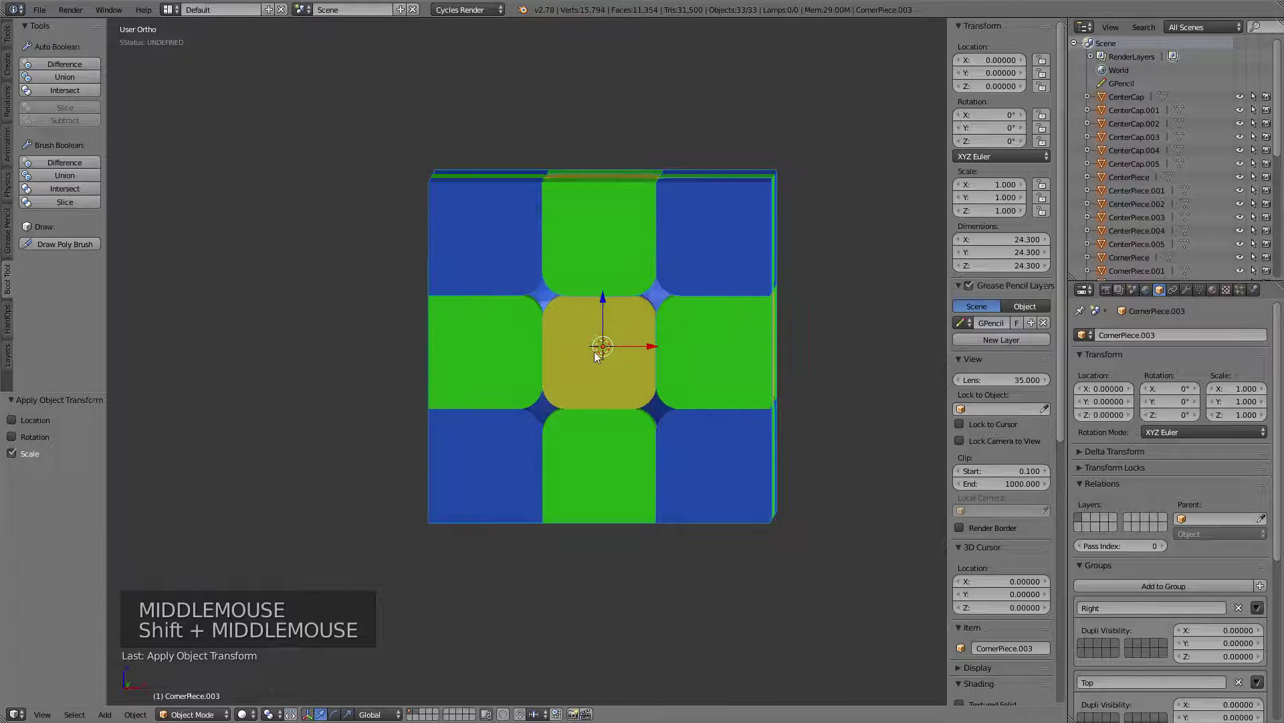
middle_click(501, 318)
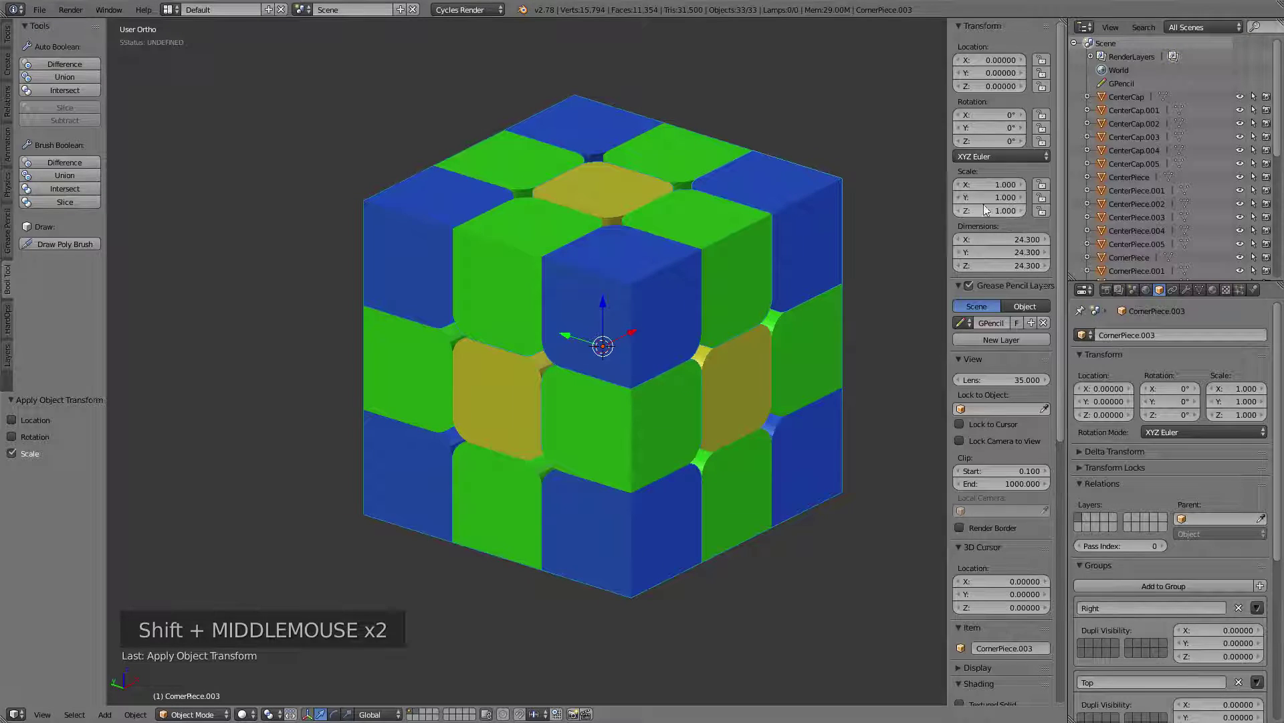
middle_click(679, 263)
right_click(469, 266)
right_click(582, 238)
right_click(641, 201)
right_click(563, 179)
right_click(490, 208)
right_click(378, 248)
right_click(318, 228)
right_click(393, 181)
right_click(486, 153)
key(r)
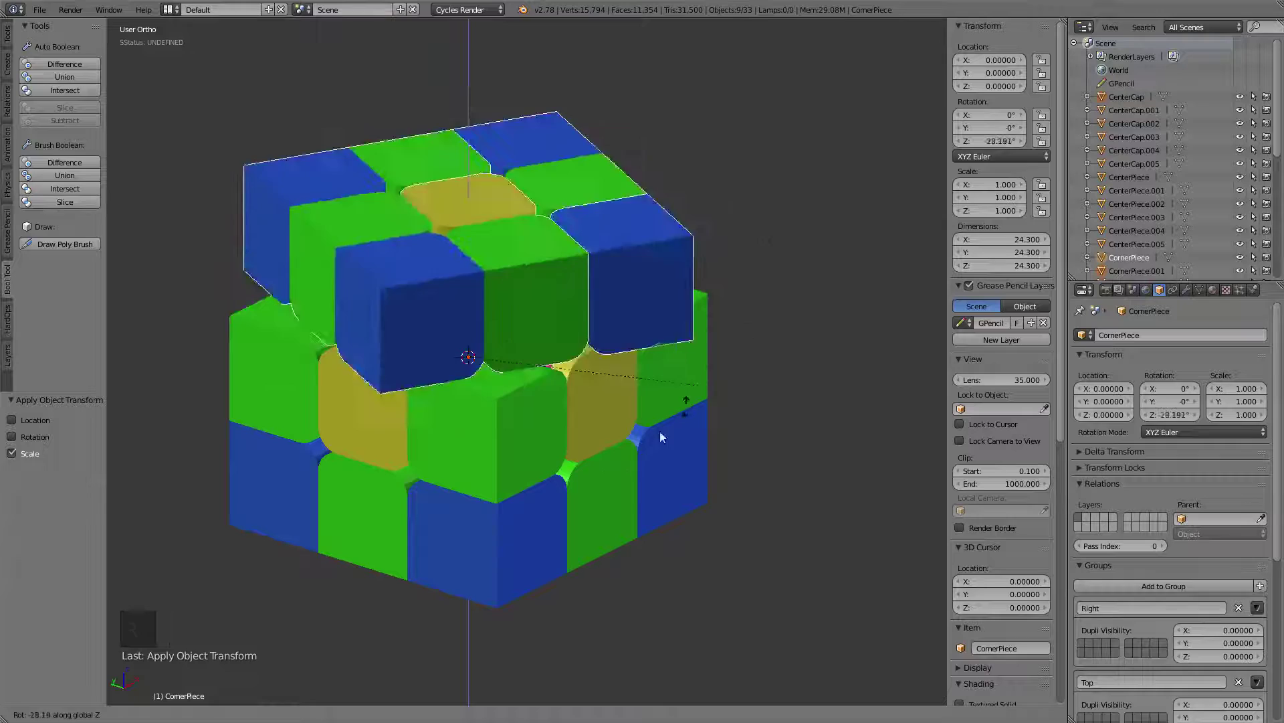
middle_click(545, 284)
middle_click(685, 283)
middle_click(669, 297)
middle_click(609, 285)
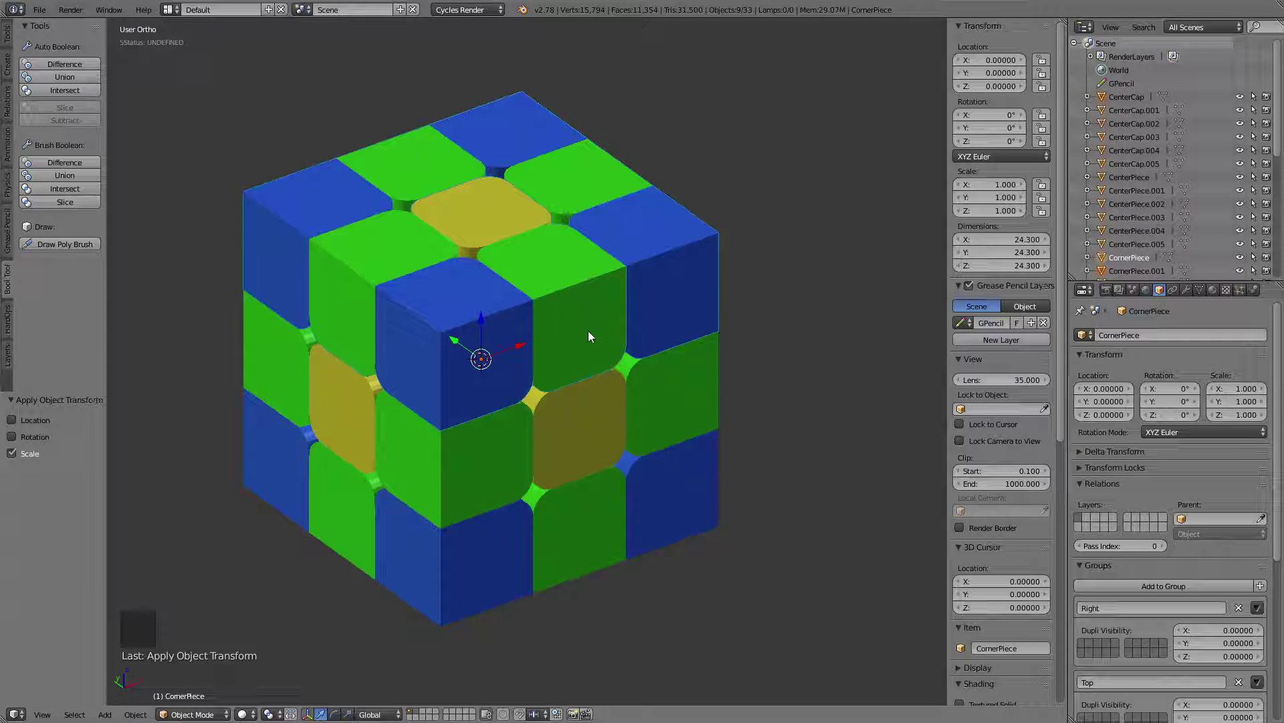
right_click(699, 267)
right_click(574, 302)
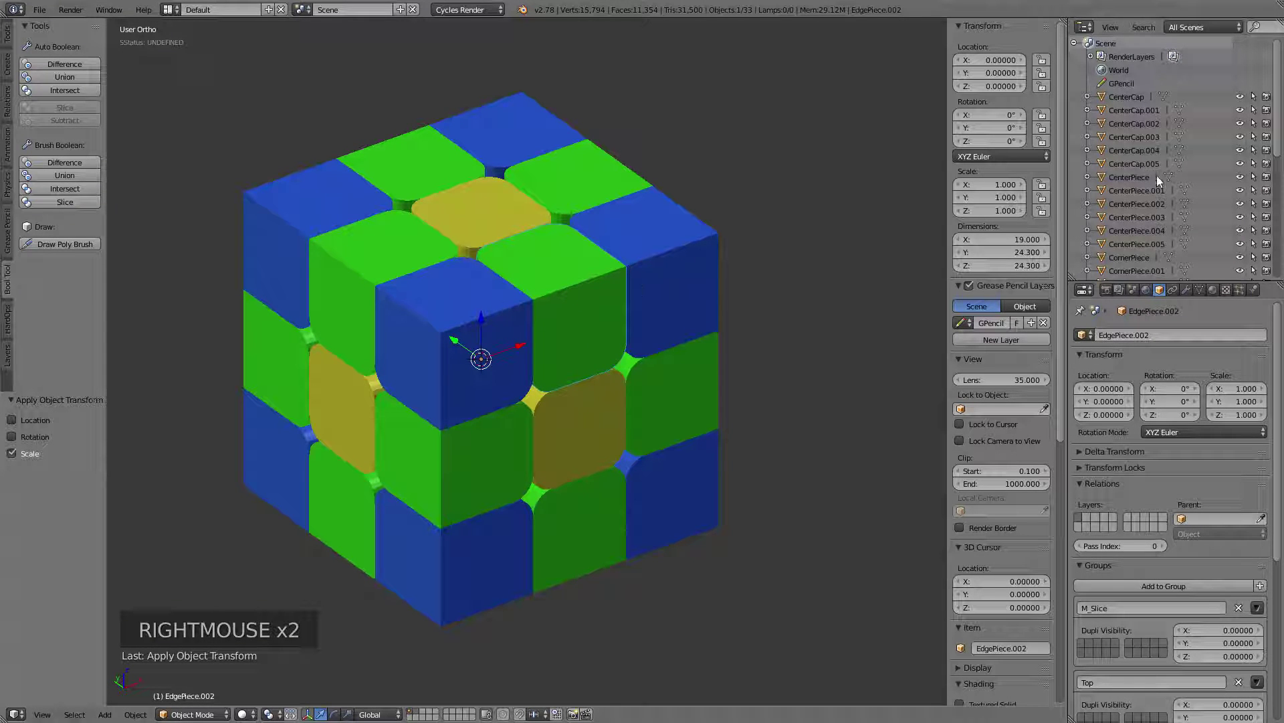
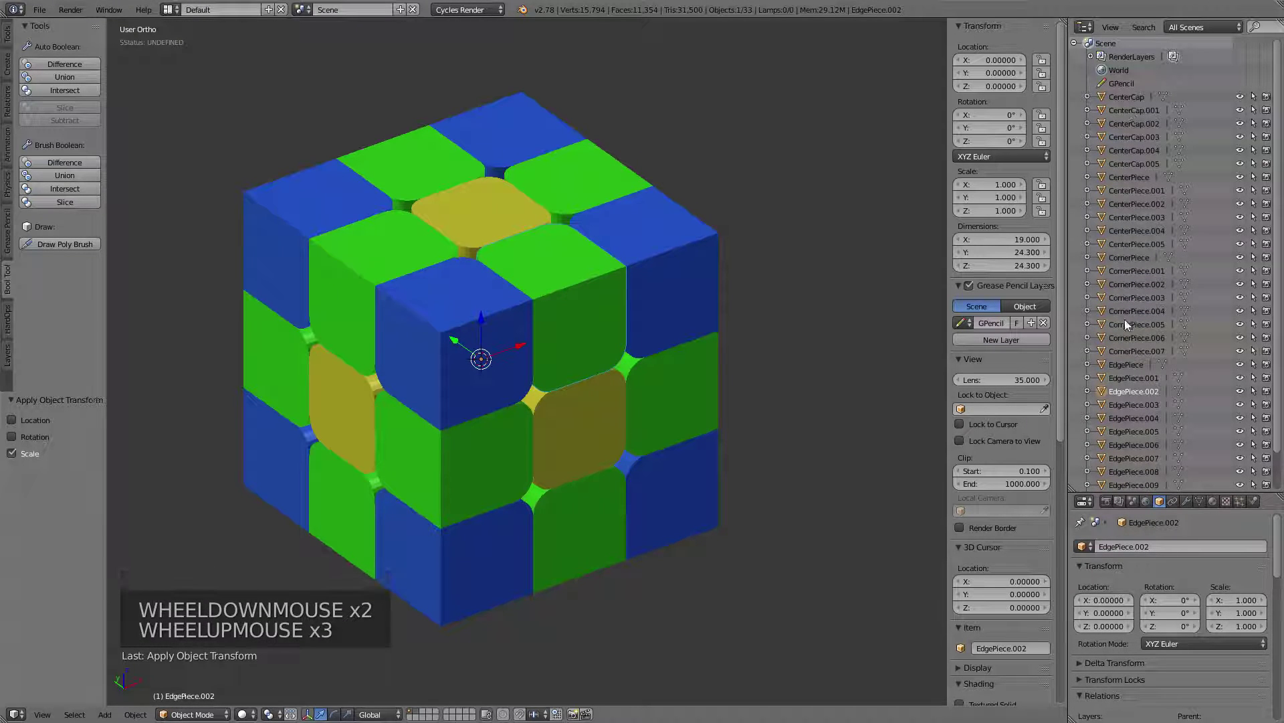
right_click(592, 306)
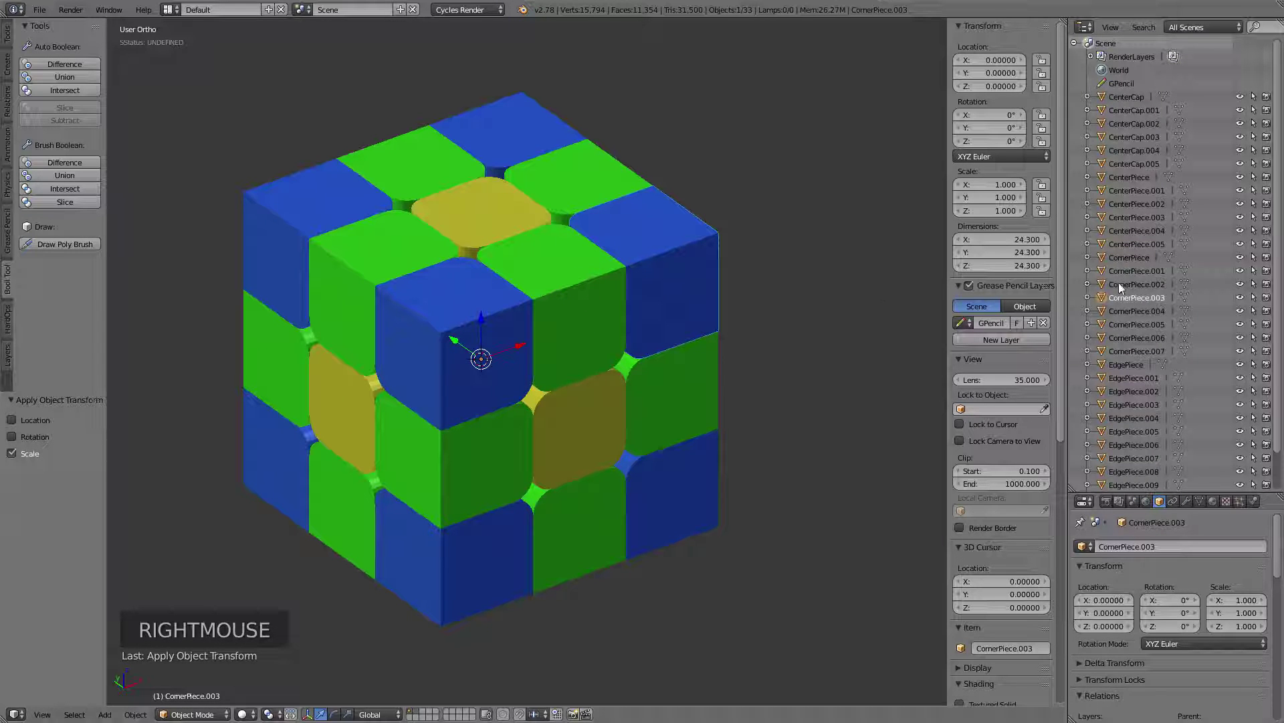
double_click(1120, 286)
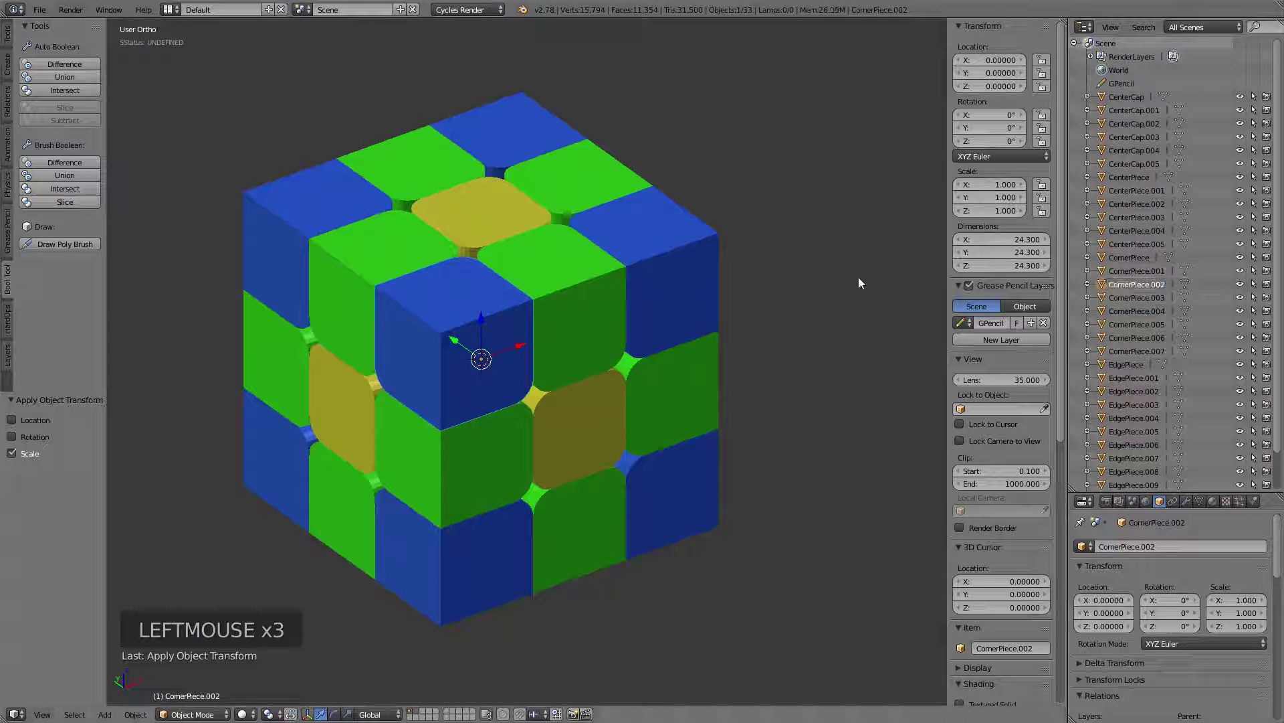
right_click(900, 392)
scroll(down, 3)
scroll(up, 3)
right_click(664, 267)
scroll(down, 3)
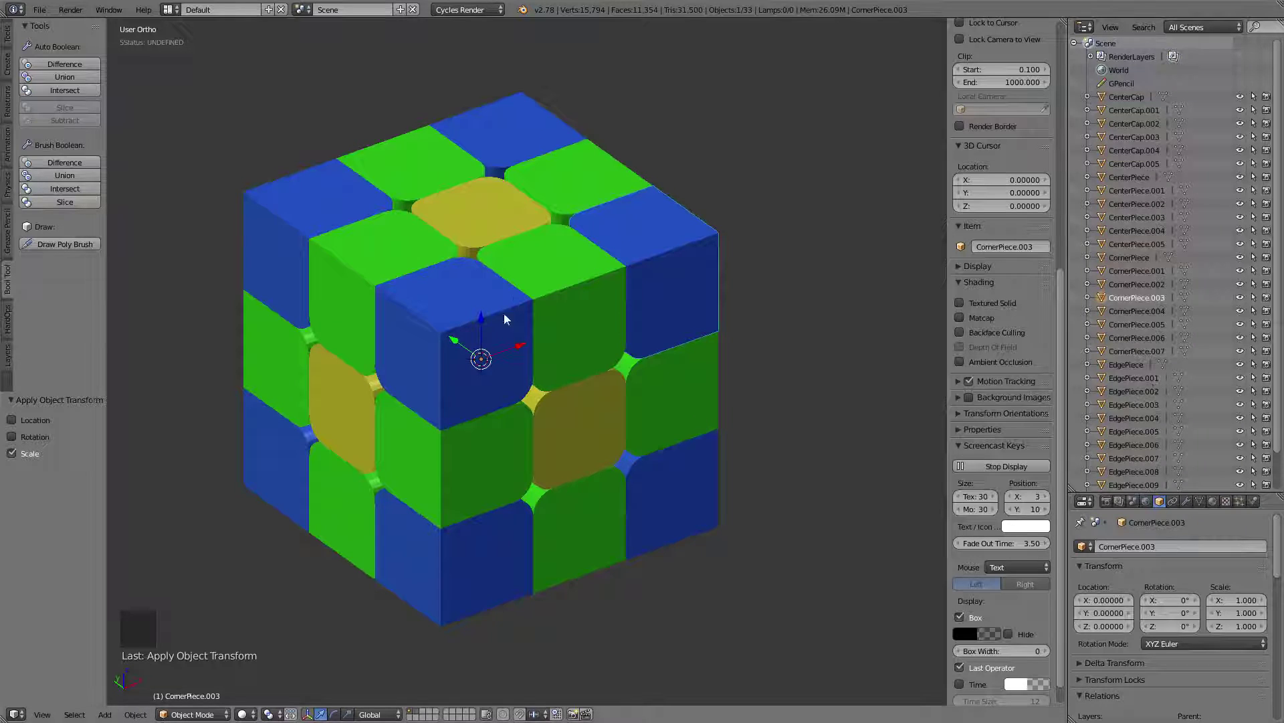
Orbit and zoom out to frame the cube's top face
middle_click(551, 281)
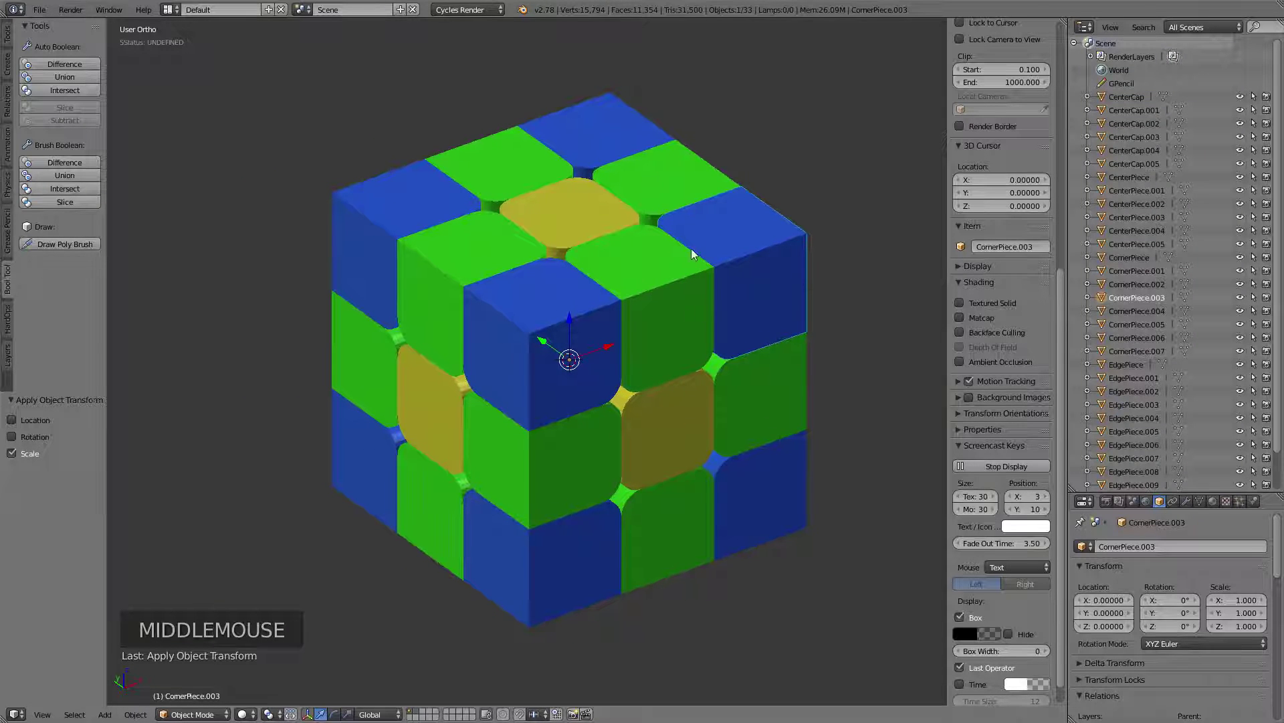
middle_click(794, 211)
scroll(down, 3)
middle_click(711, 202)
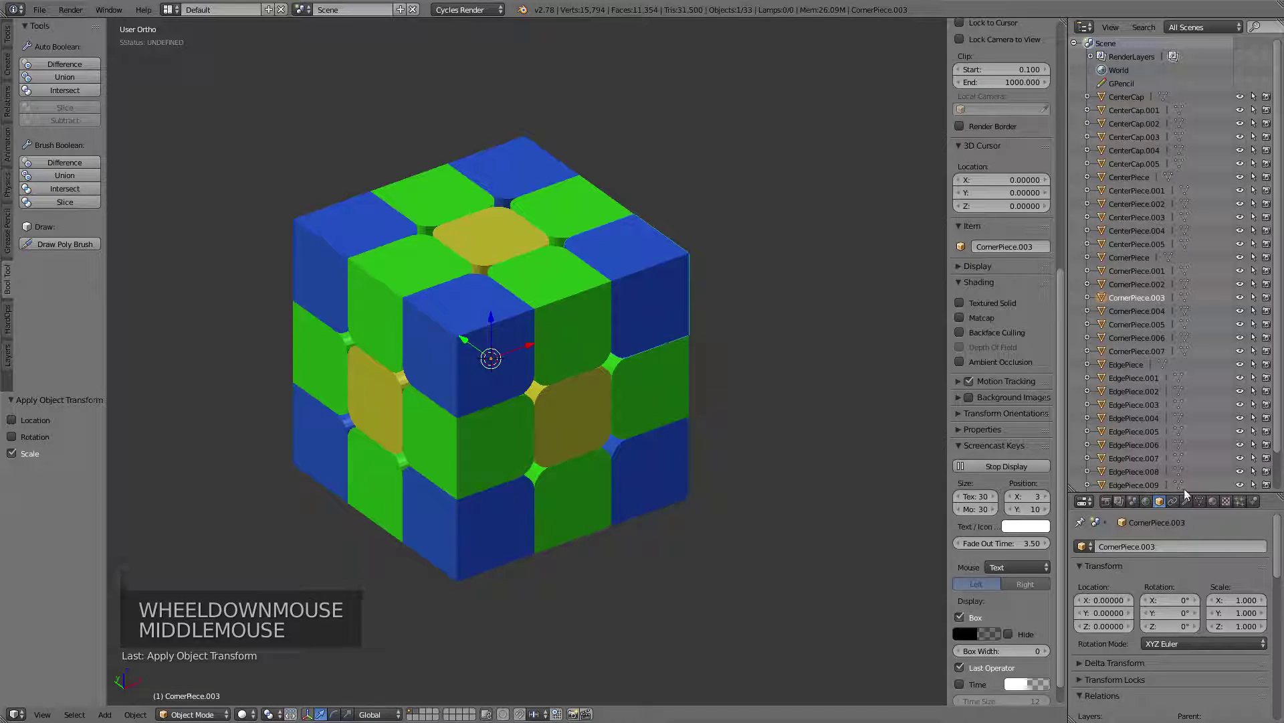
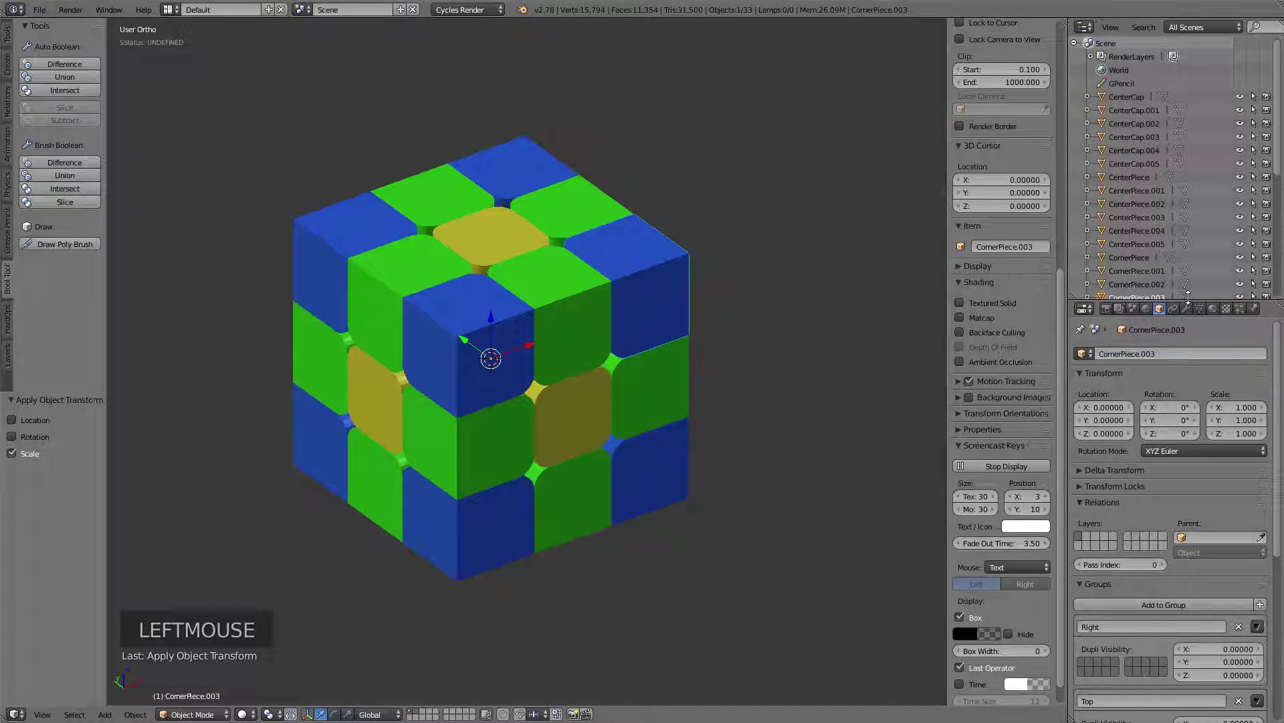
middle_click(734, 179)
scroll(down, 3)
middle_click(727, 232)
scroll(up, 3)
middle_click(646, 225)
Select a top edge piece and grow the selection to all ten Top group pieces
right_click(651, 241)
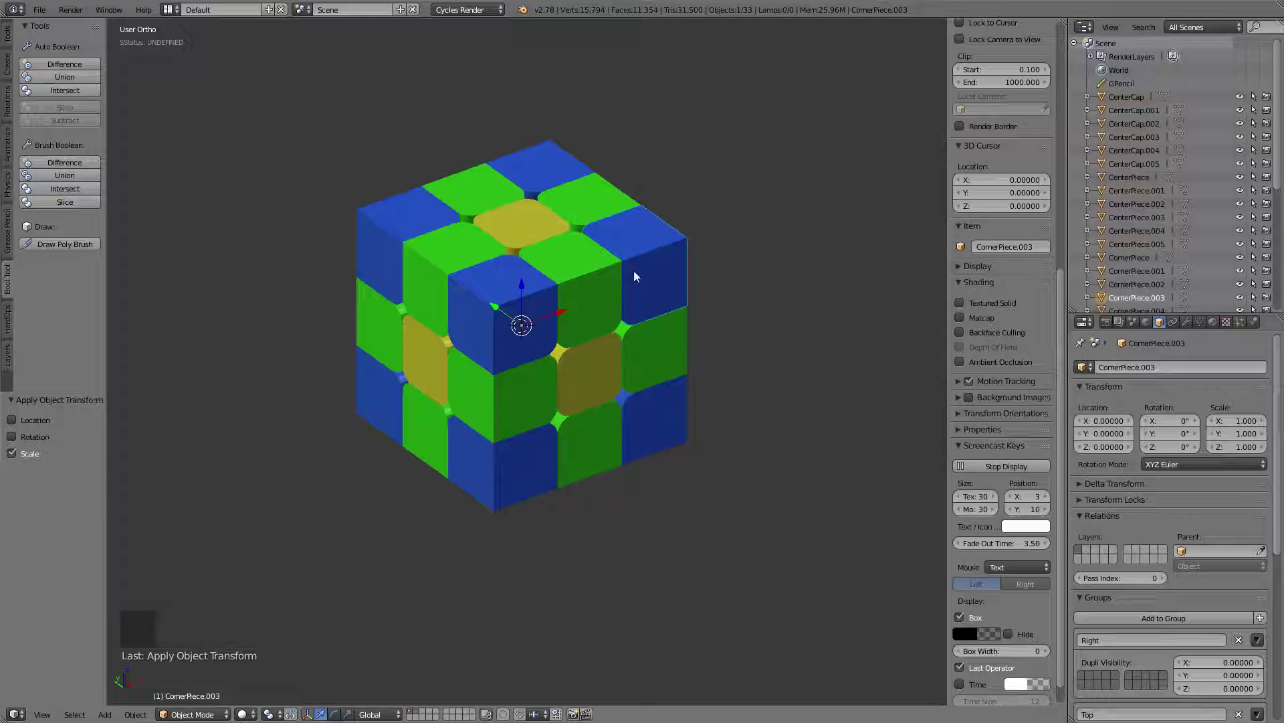
right_click(590, 202)
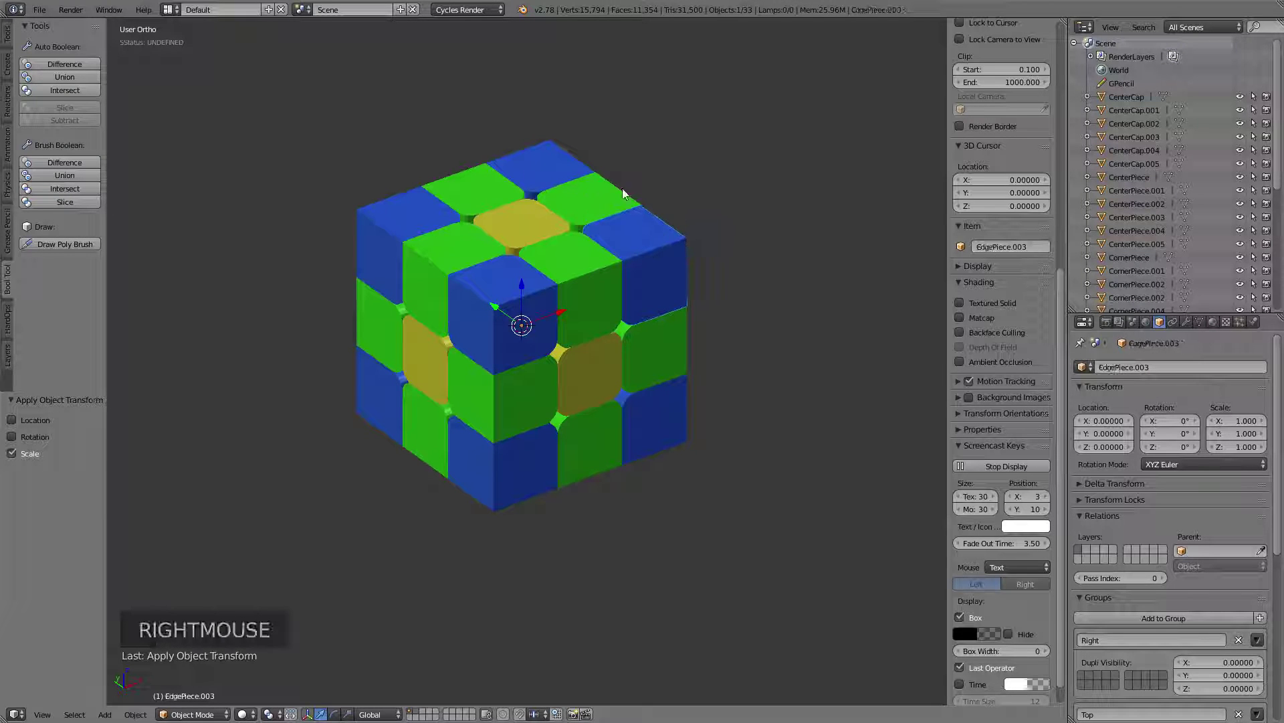
key(shift+g)
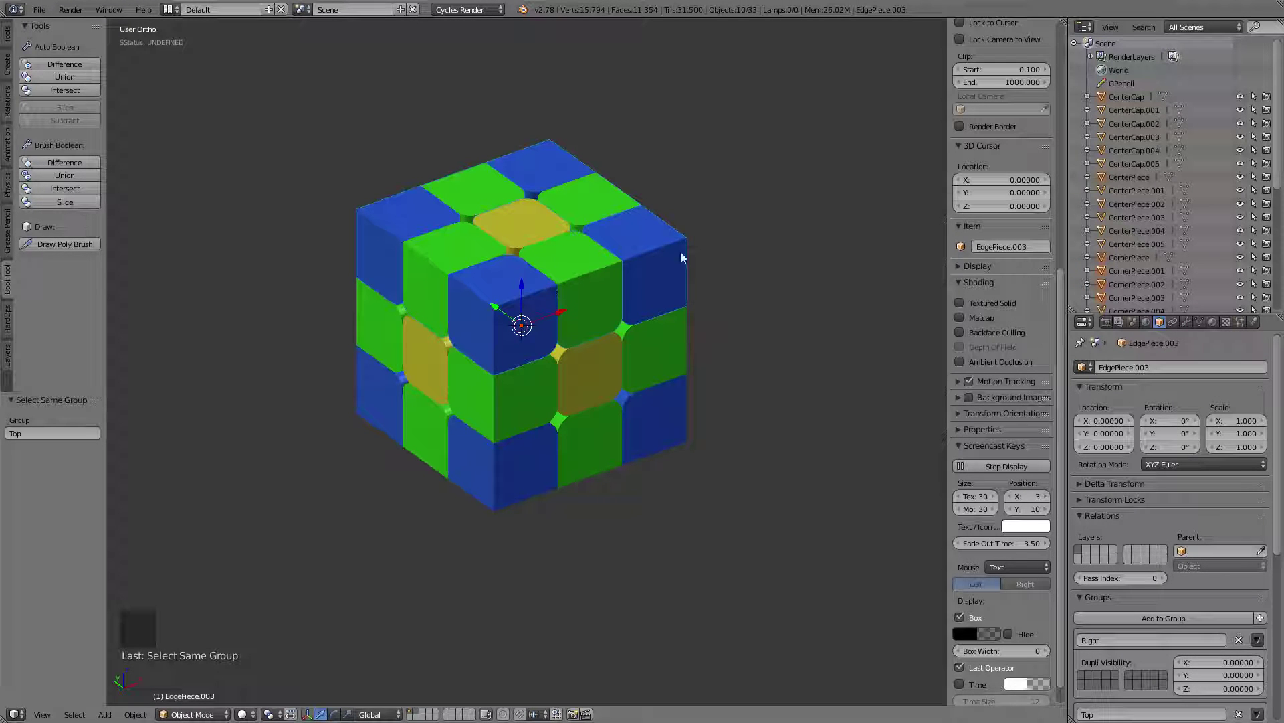
key(g)
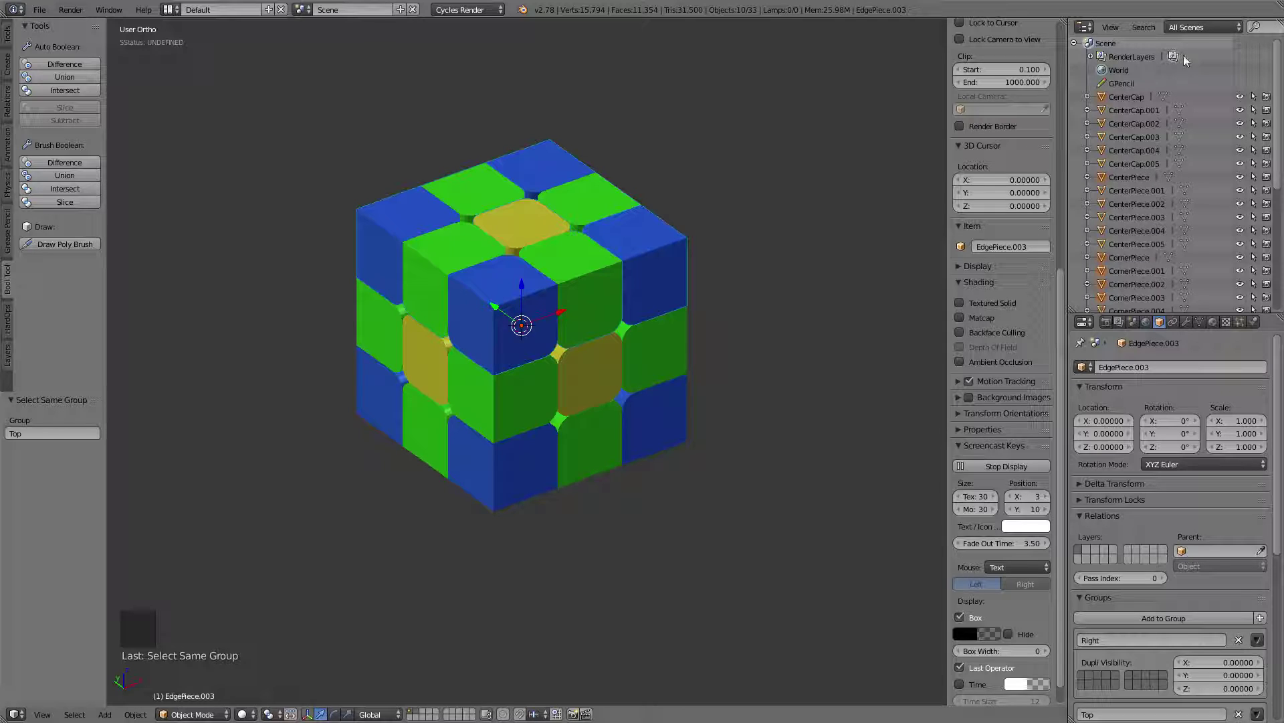
Switch the Outliner to display groups and show the cube in wireframe
click(1195, 30)
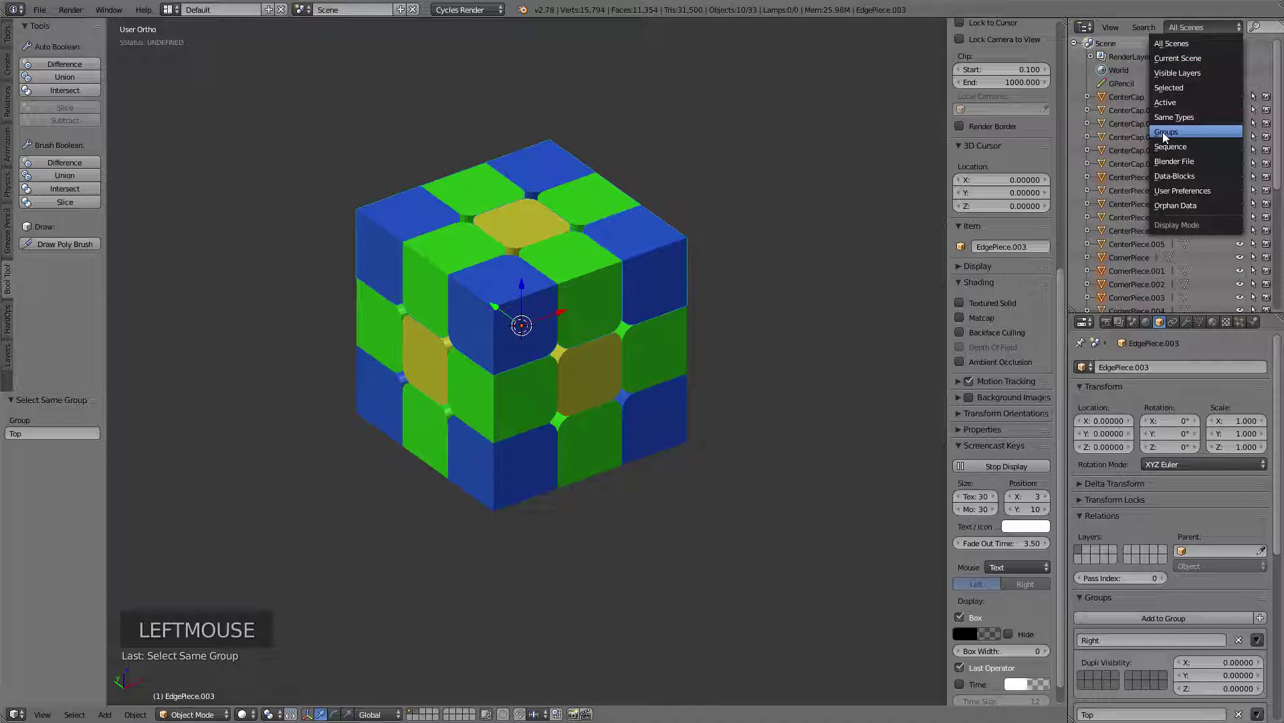
scroll(up, 3)
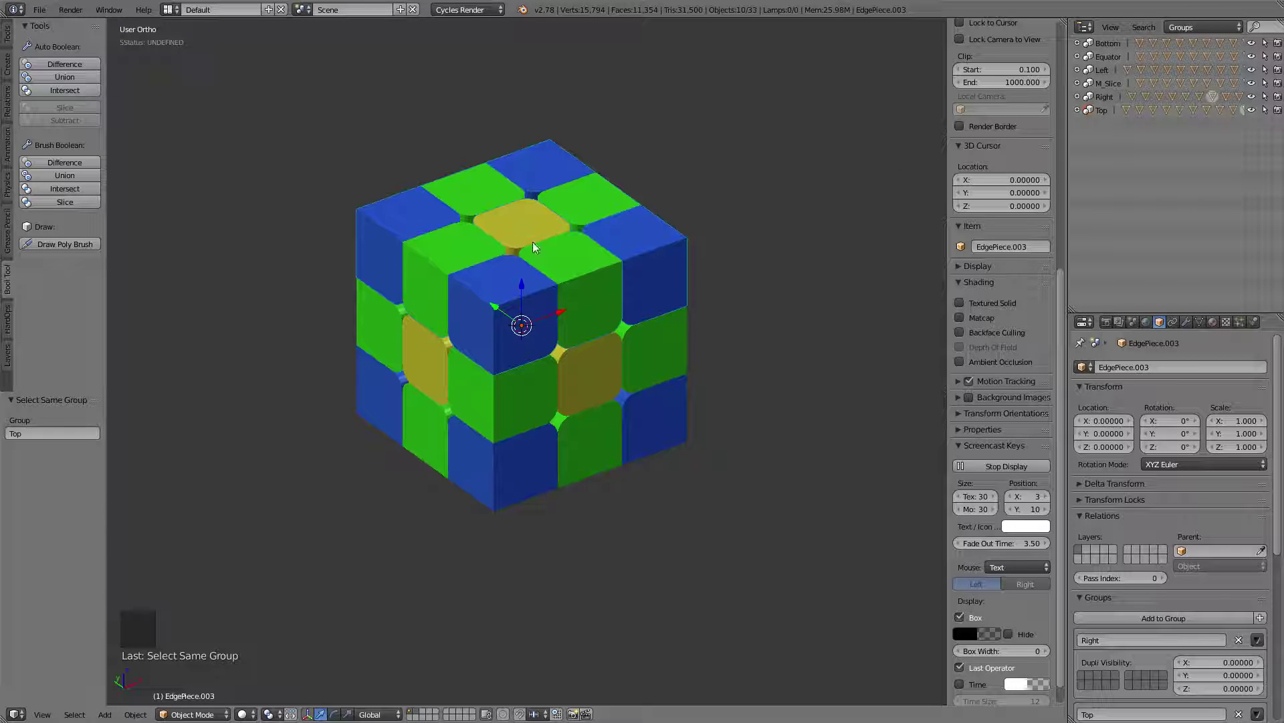
key(z)
middle_click(604, 345)
middle_click(671, 338)
Select the Bottom, Equator and Right groups in turn, then return to solid shading
click(1105, 48)
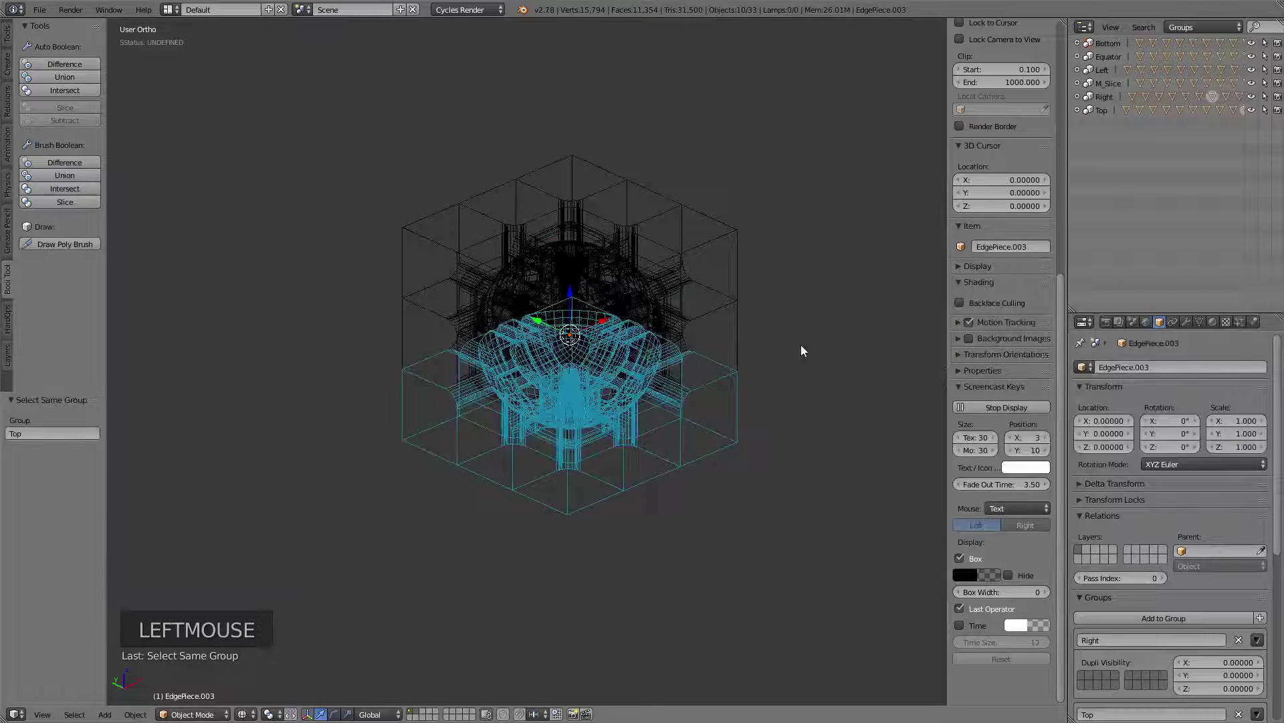
click(1113, 55)
click(1108, 73)
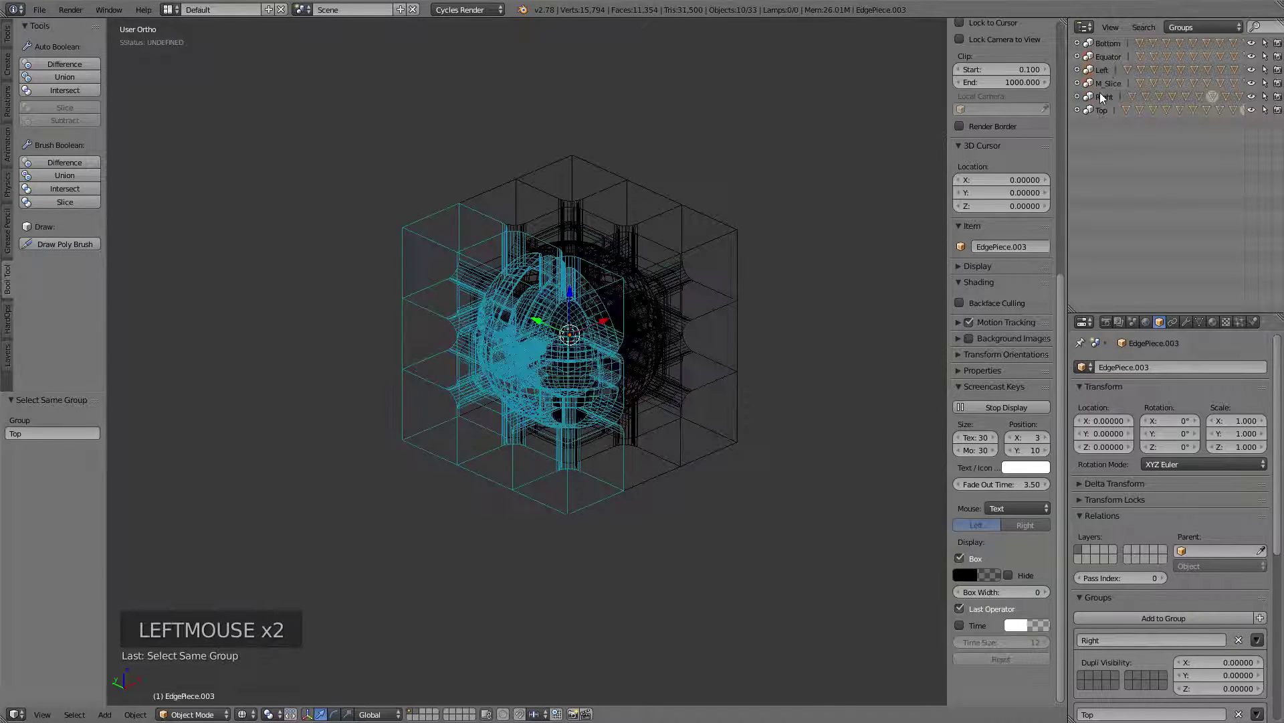
click(1114, 103)
middle_click(770, 281)
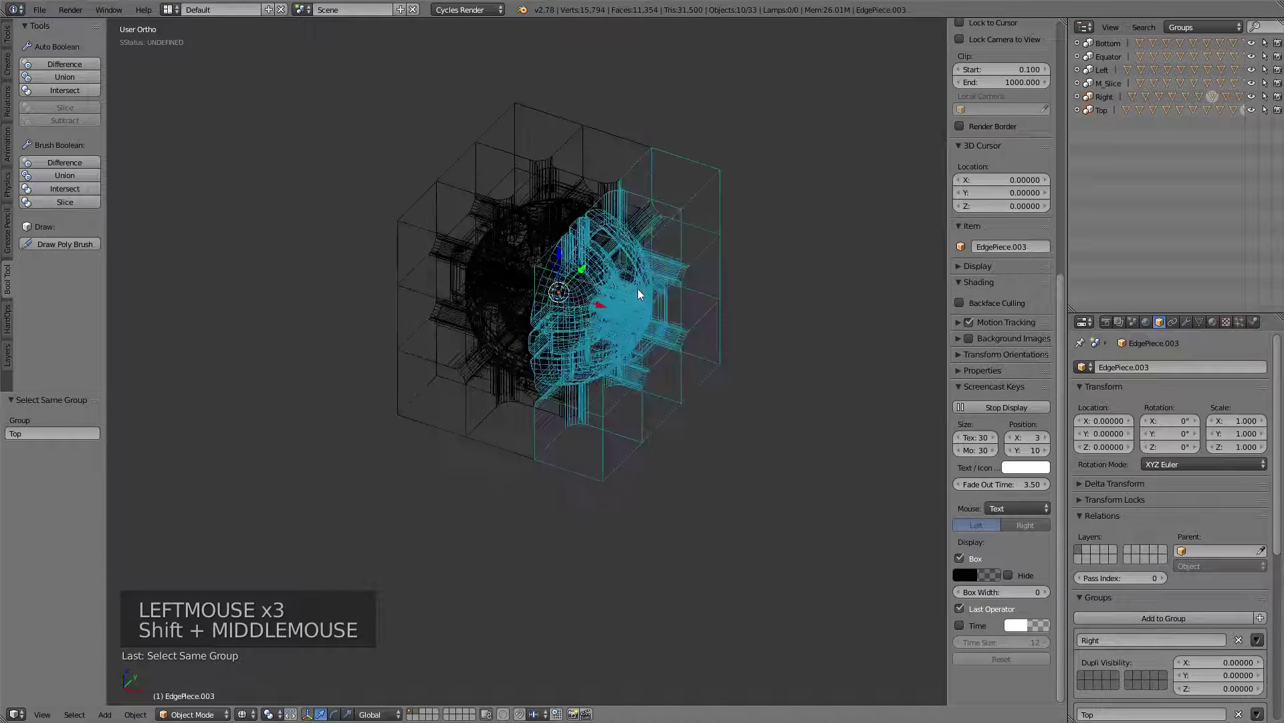
key(z)
middle_click(707, 302)
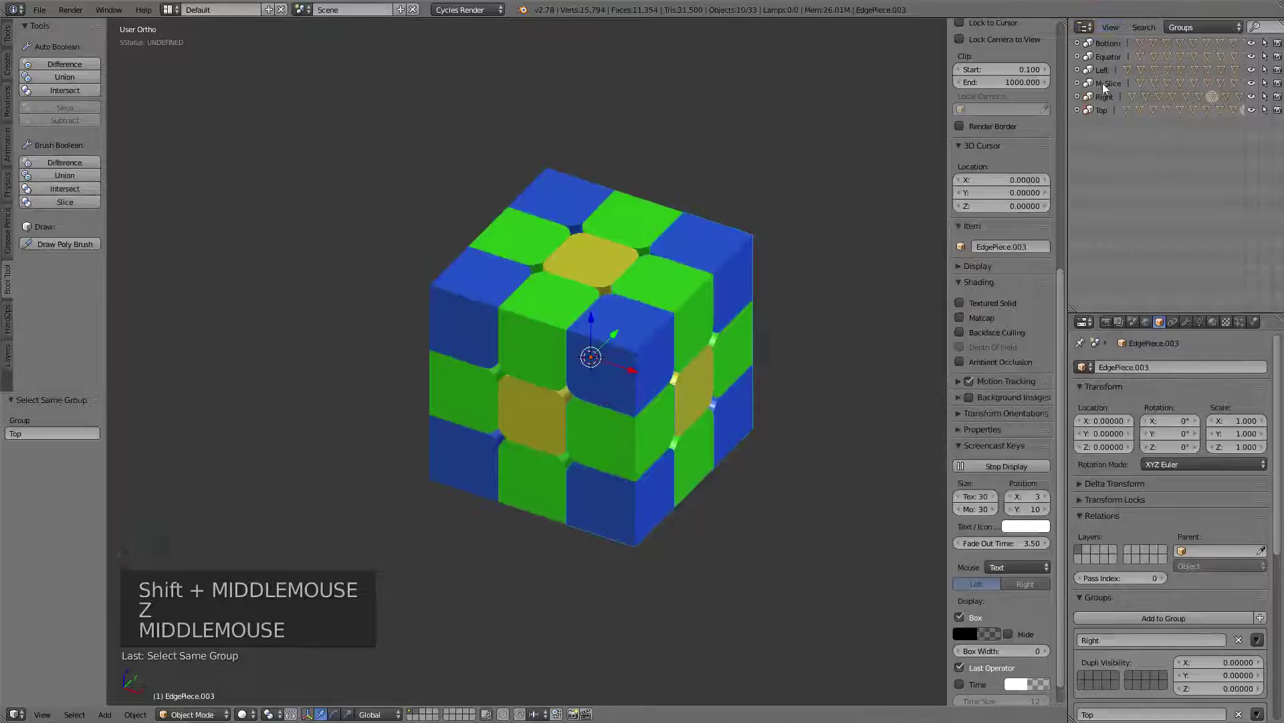
Select six top pieces and put them into a new group
right_click(611, 239)
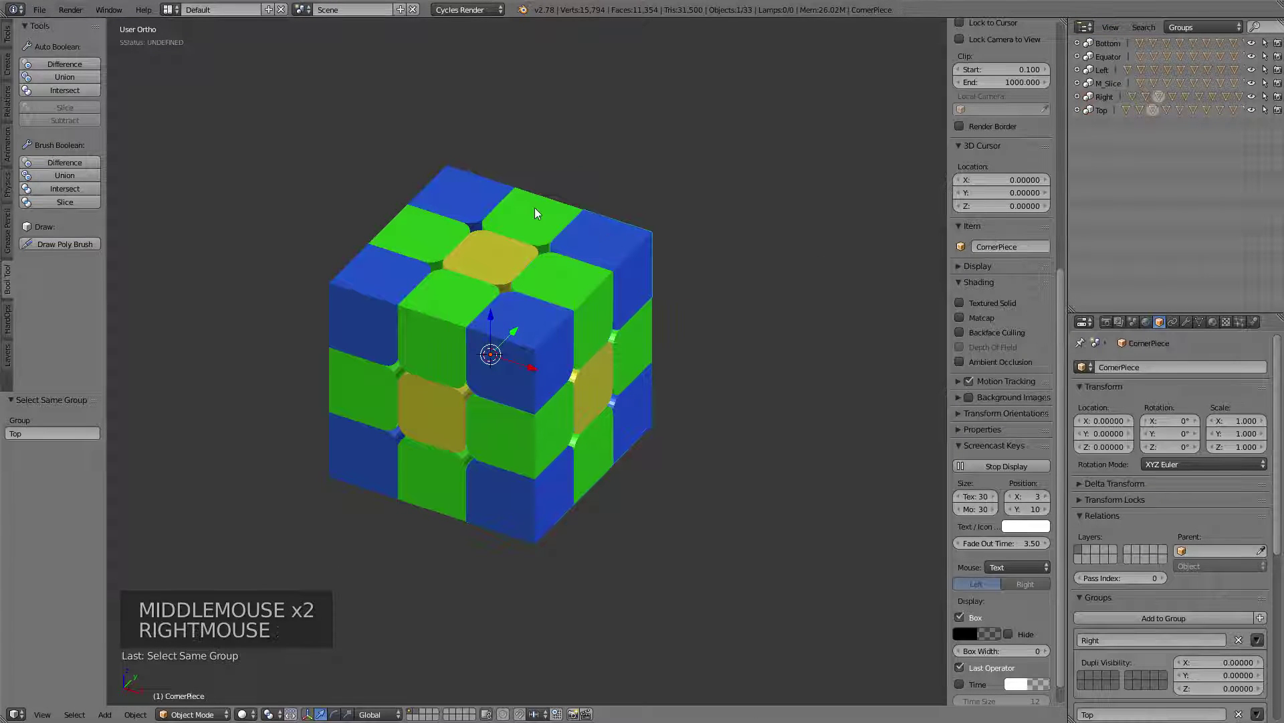
right_click(538, 212)
right_click(454, 199)
right_click(427, 226)
right_click(514, 253)
right_click(585, 281)
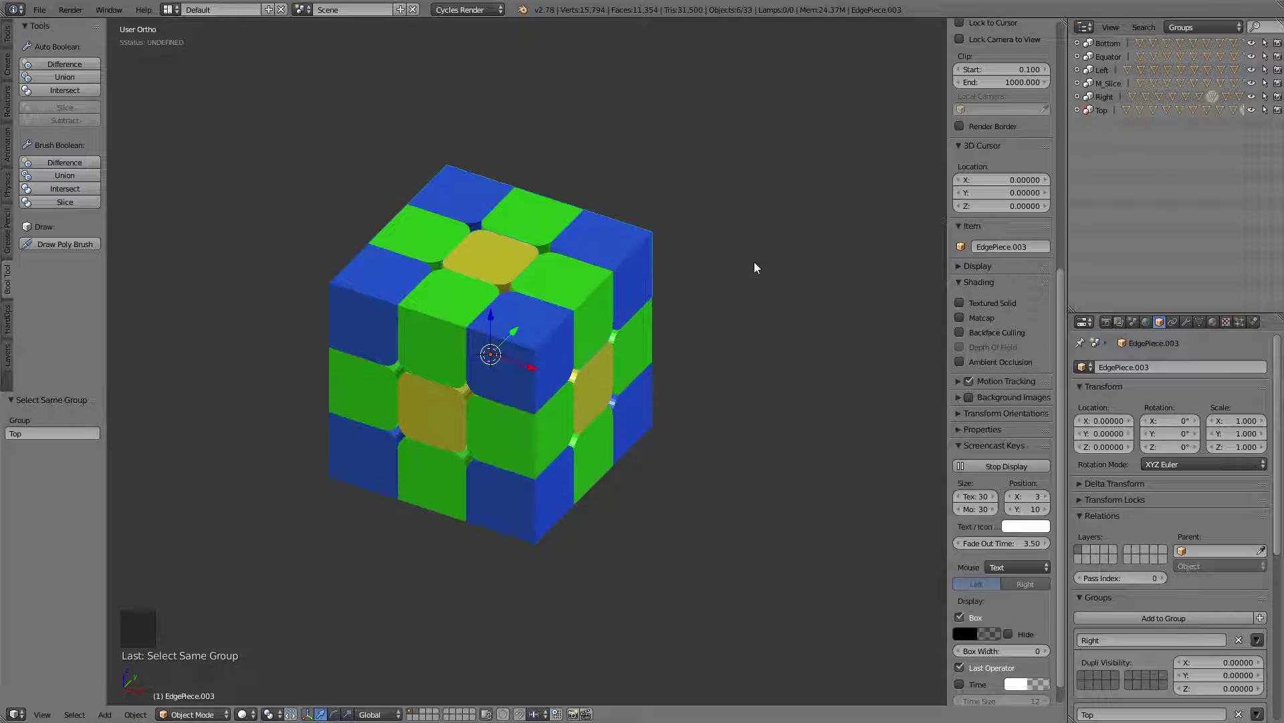
key(ctrl+g)
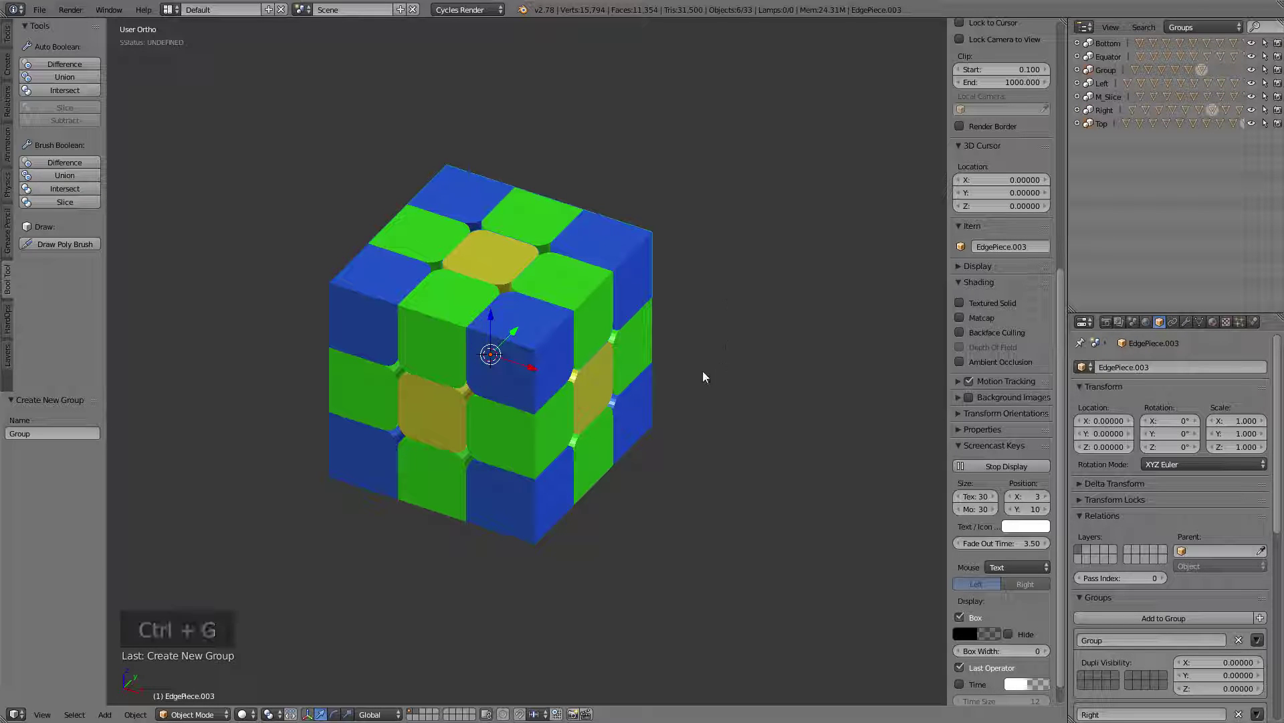
Rename the new group tempGroup and browse the groups in the Outliner
scroll(down, 3)
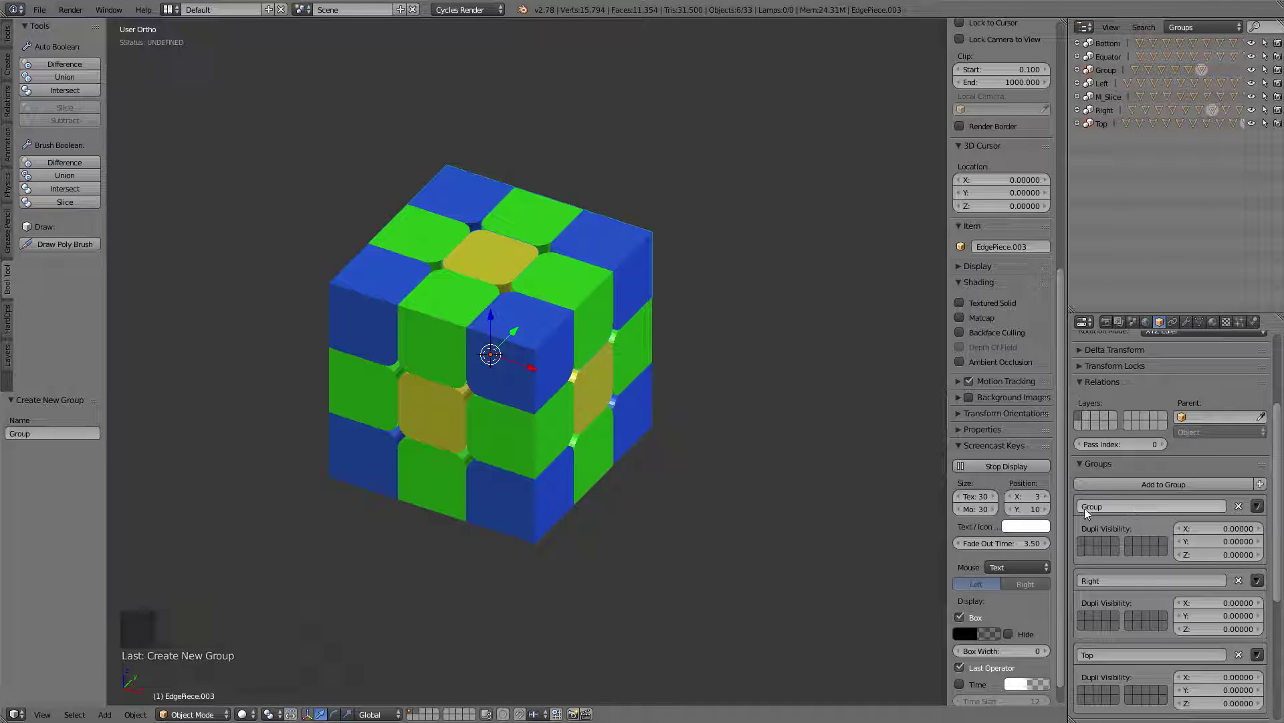
click(1121, 507)
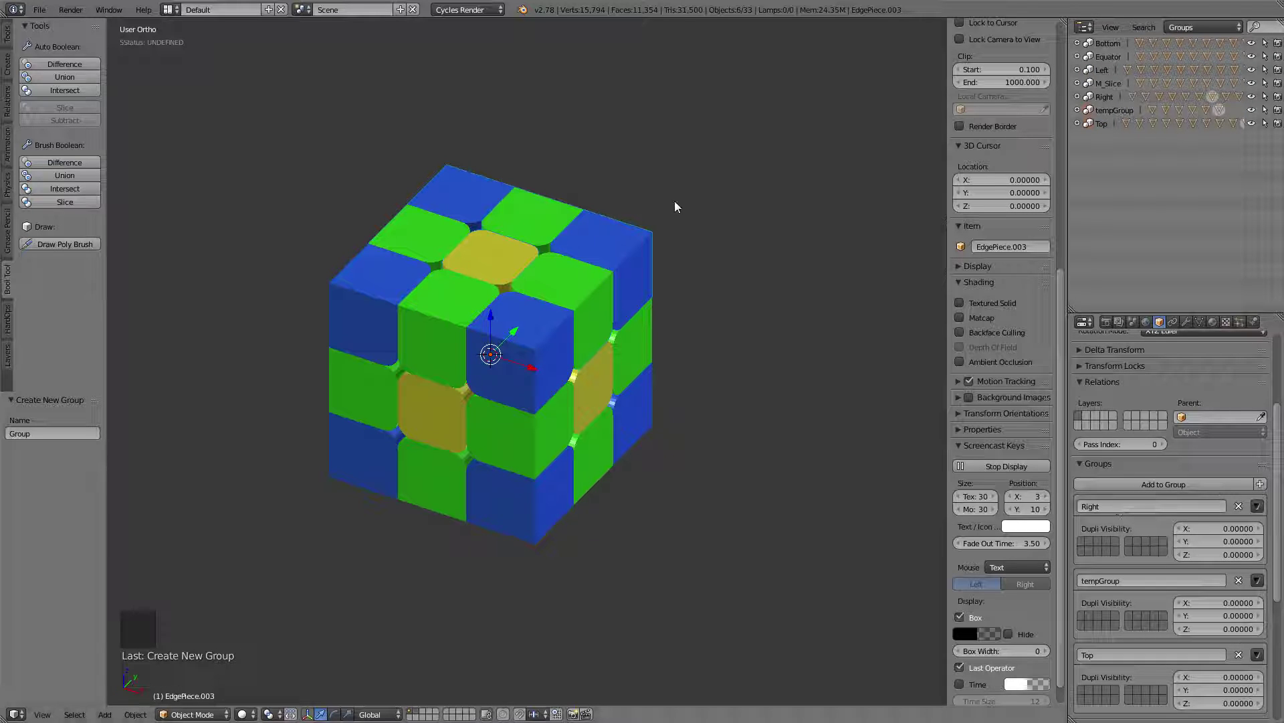
click(1168, 170)
click(1121, 113)
click(1111, 128)
click(1112, 93)
click(1106, 93)
click(1107, 116)
click(1118, 107)
key(g)
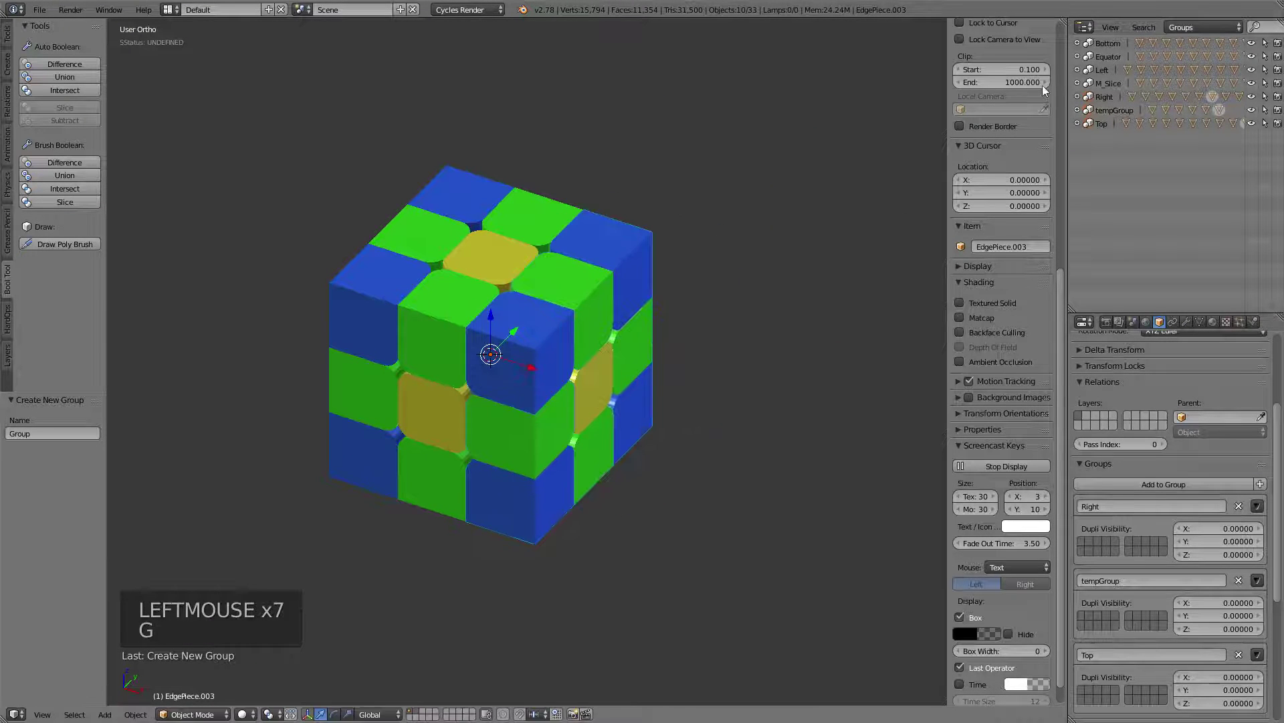
Select all tempGroup pieces, test-lift them upward, then undo the move
key(a)
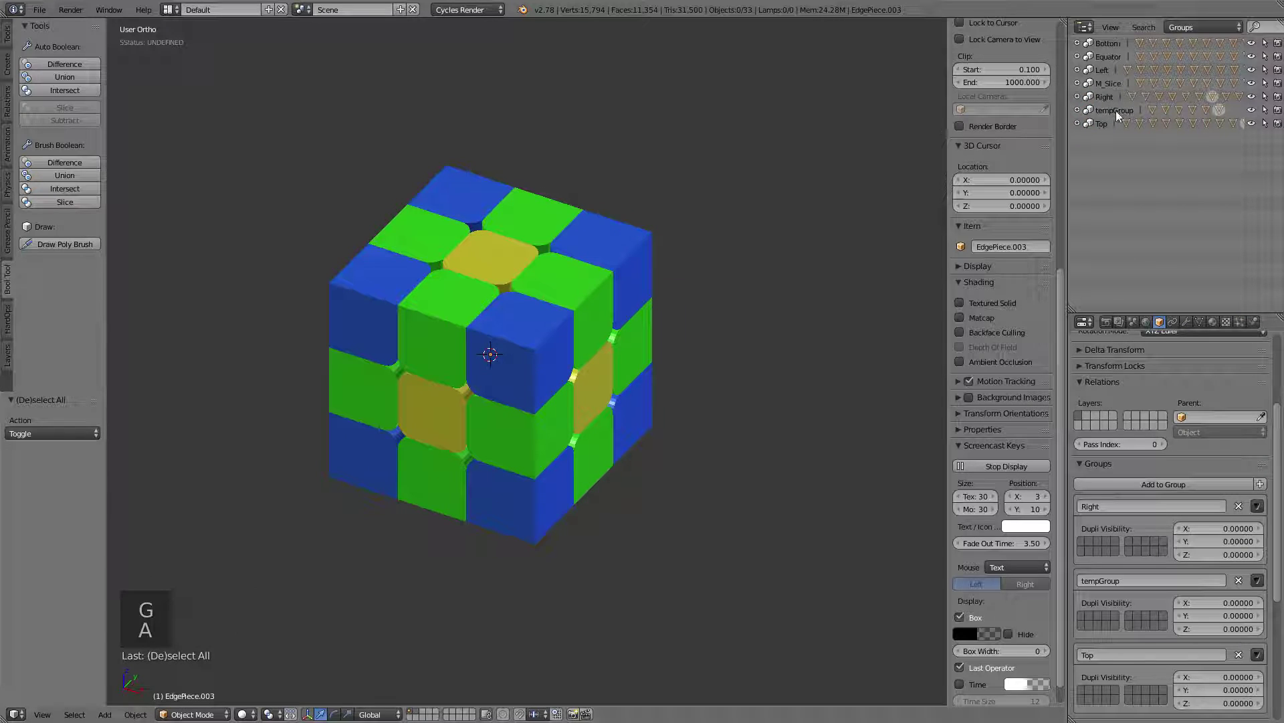
click(1122, 117)
key(g)
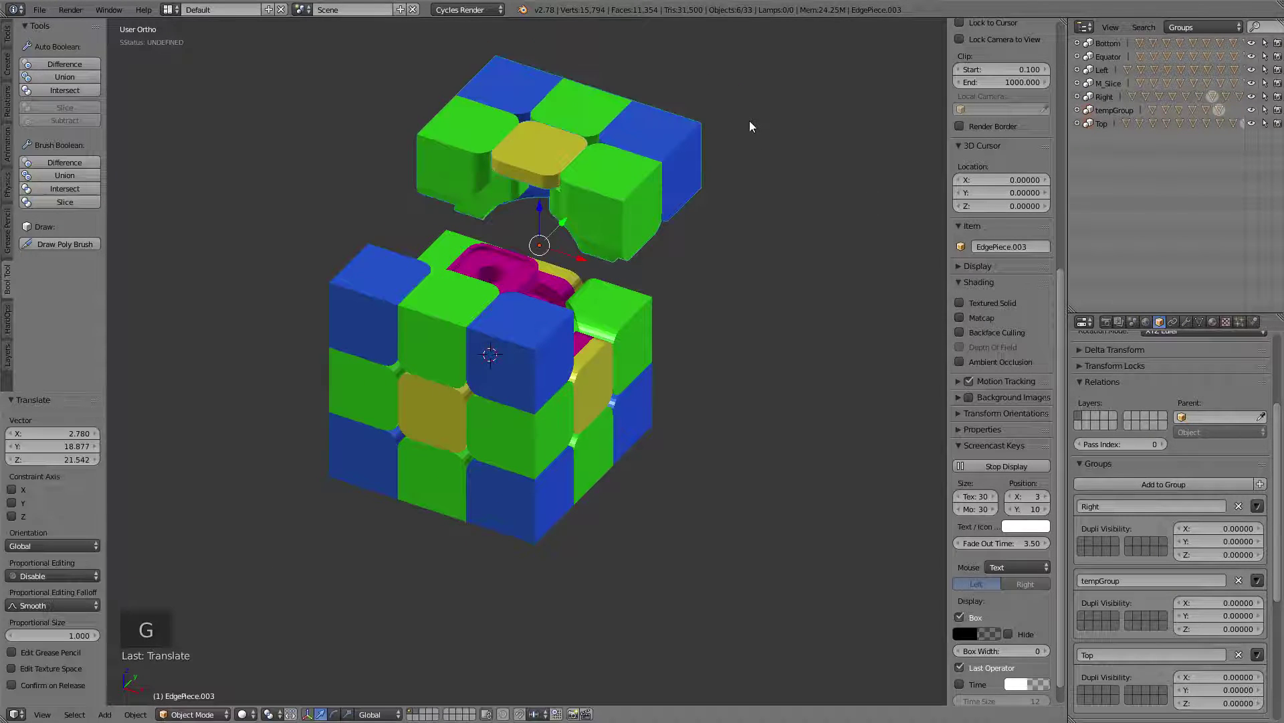
key(ctrl+z)
Remove the front edge piece from tempGroup, leaving it in Right and Top only
click(1115, 113)
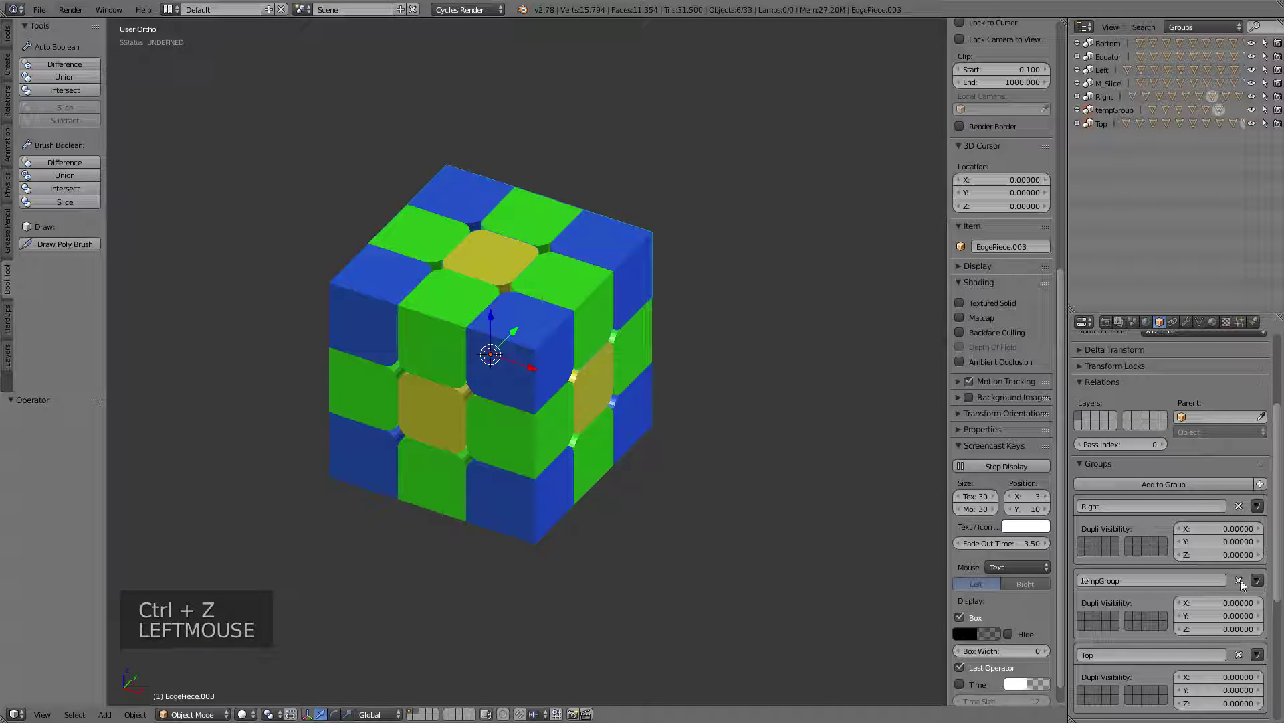
click(1244, 584)
middle_click(641, 202)
middle_click(796, 304)
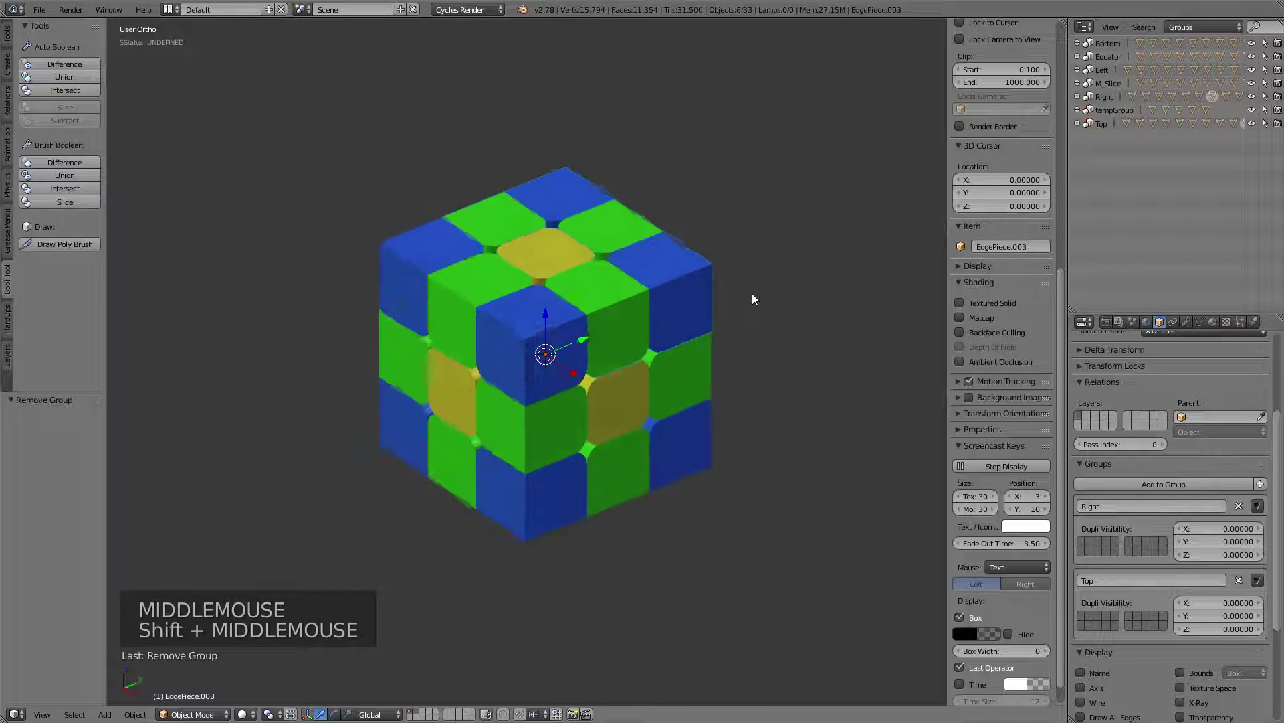
middle_click(729, 221)
middle_click(681, 270)
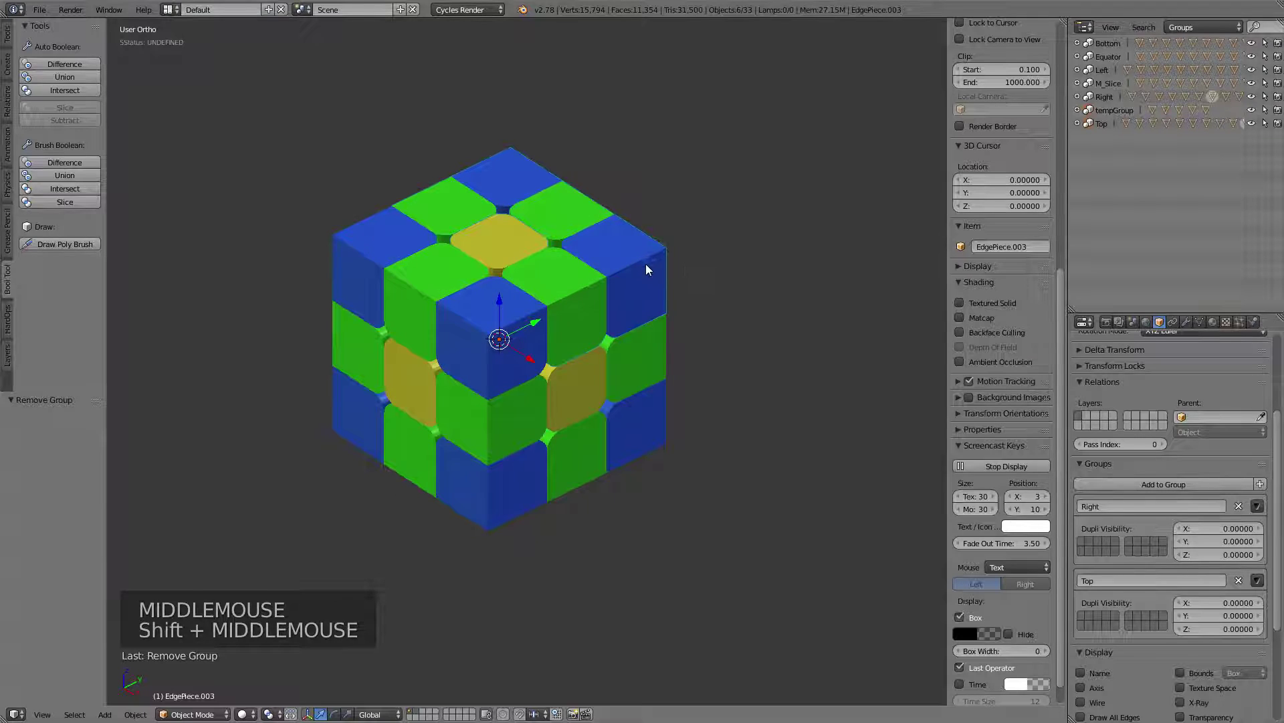
scroll(up, 3)
middle_click(689, 262)
key(z)
key(z)
scroll(down, 3)
middle_click(675, 247)
key(g)
key(r)
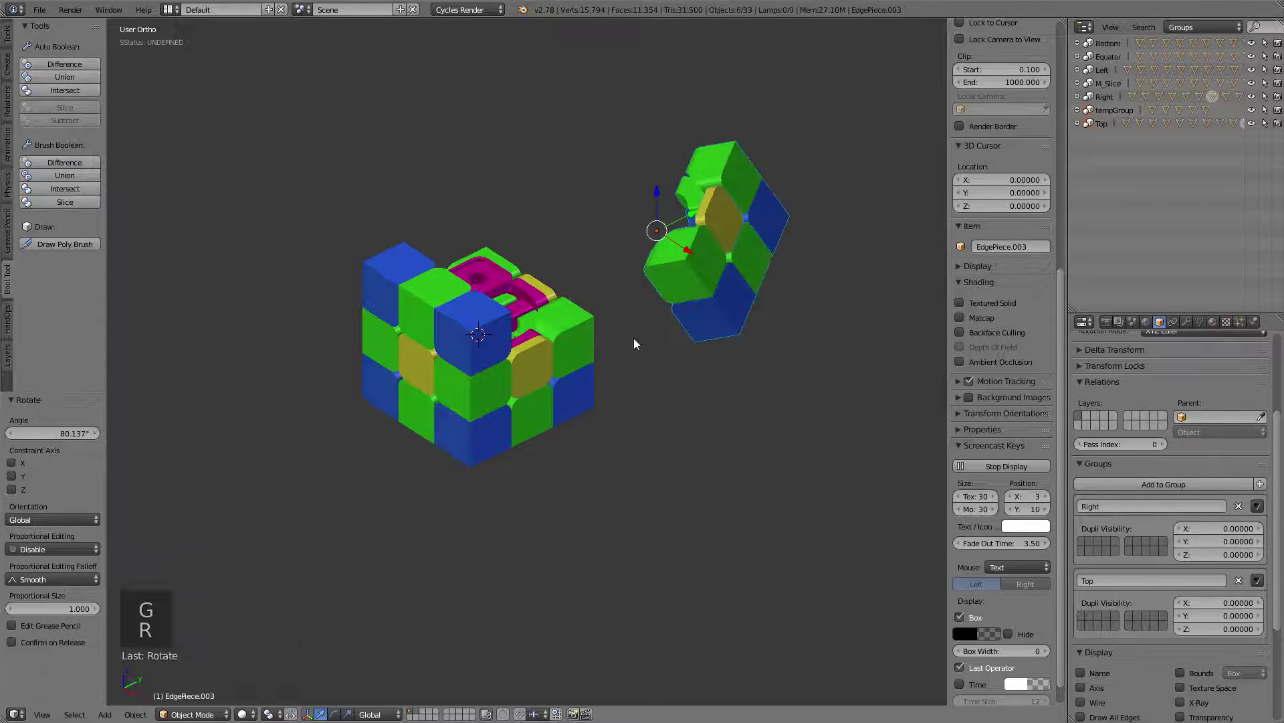
right_click(715, 304)
right_click(691, 247)
right_click(710, 188)
right_click(755, 178)
right_click(774, 238)
right_click(786, 248)
right_click(726, 258)
right_click(744, 195)
key(a)
key(a)
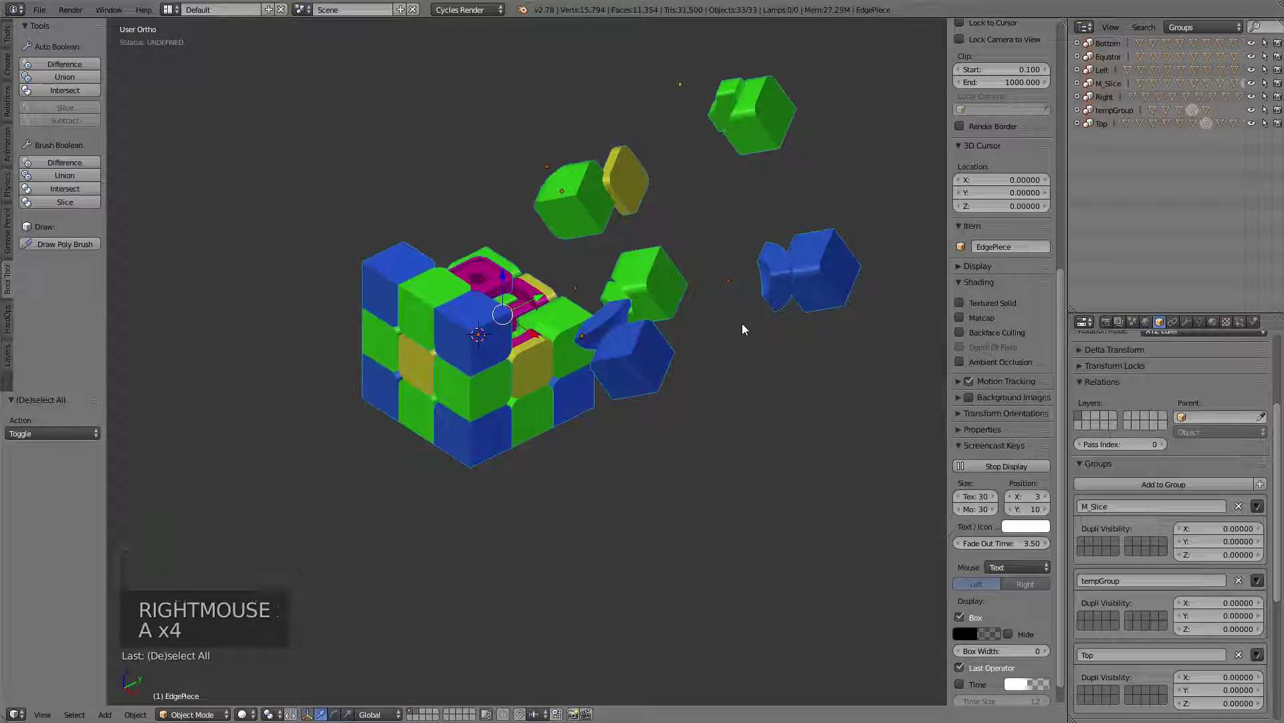
key(alt+g)
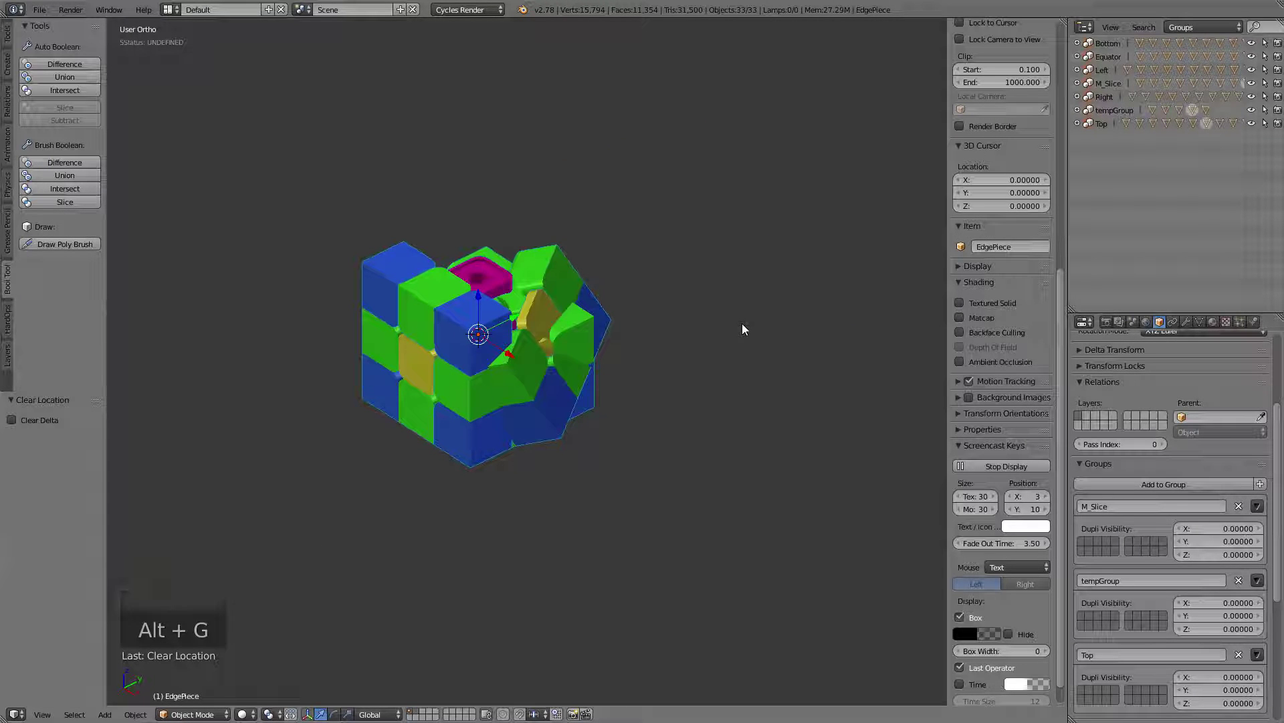
key(alt+r)
middle_click(552, 320)
scroll(up, 3)
middle_click(635, 336)
middle_click(523, 309)
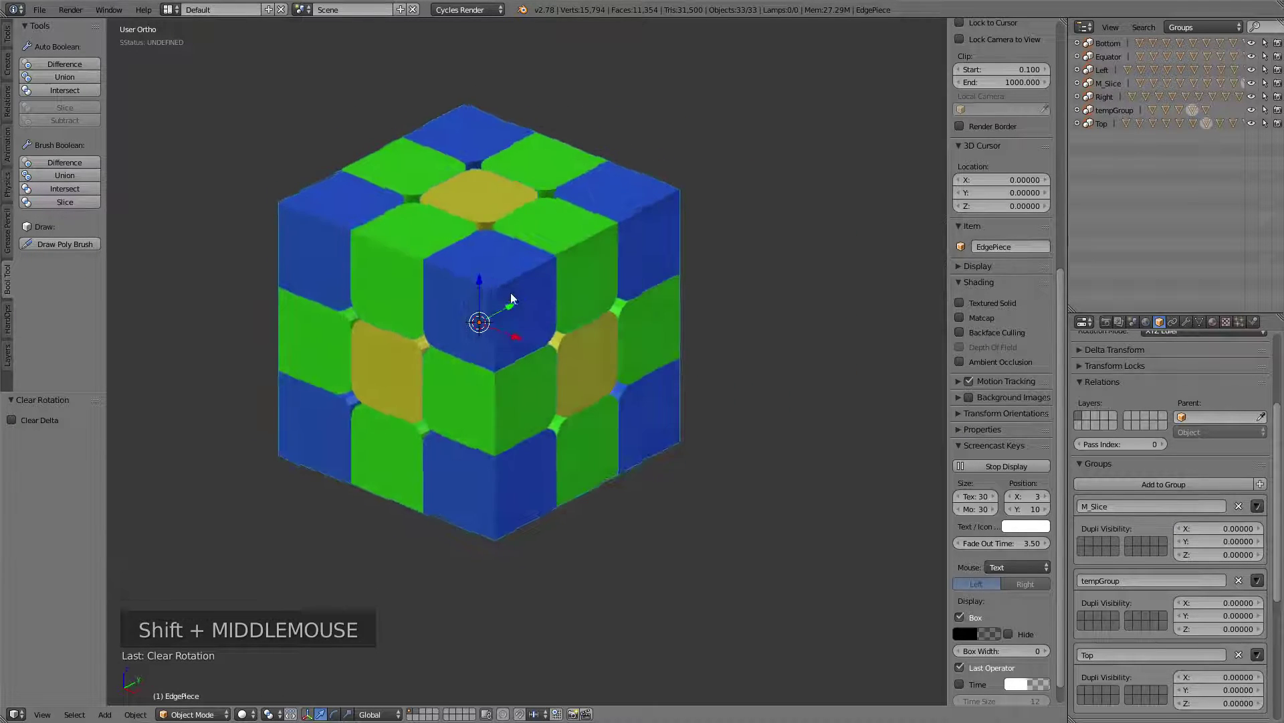
right_click(485, 269)
right_click(588, 254)
right_click(647, 240)
key(h)
middle_click(507, 204)
middle_click(621, 304)
right_click(551, 281)
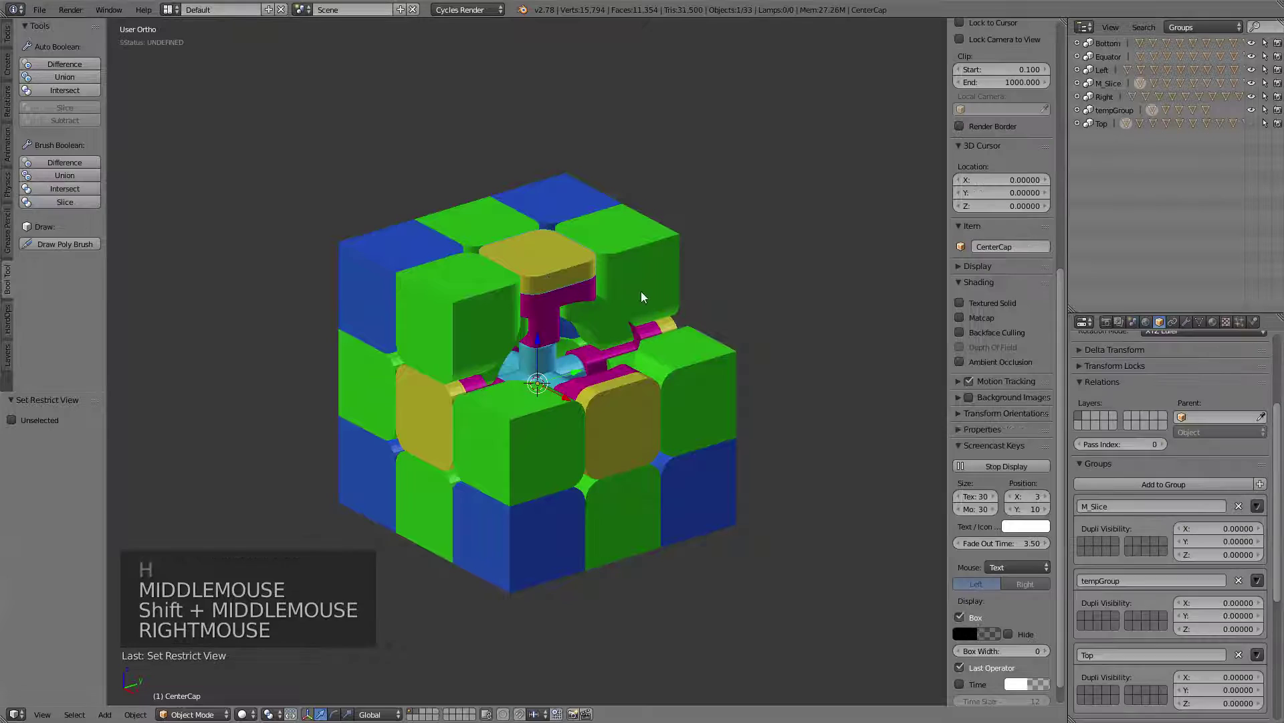
key(g)
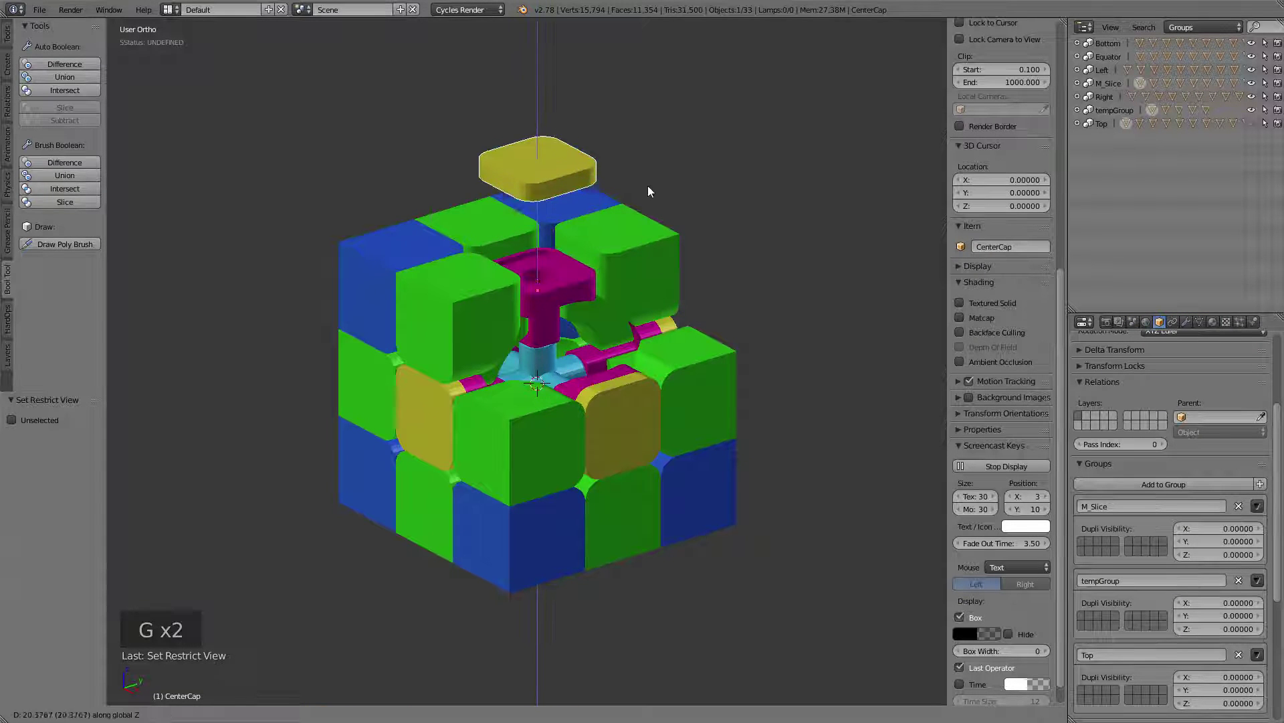
middle_click(639, 253)
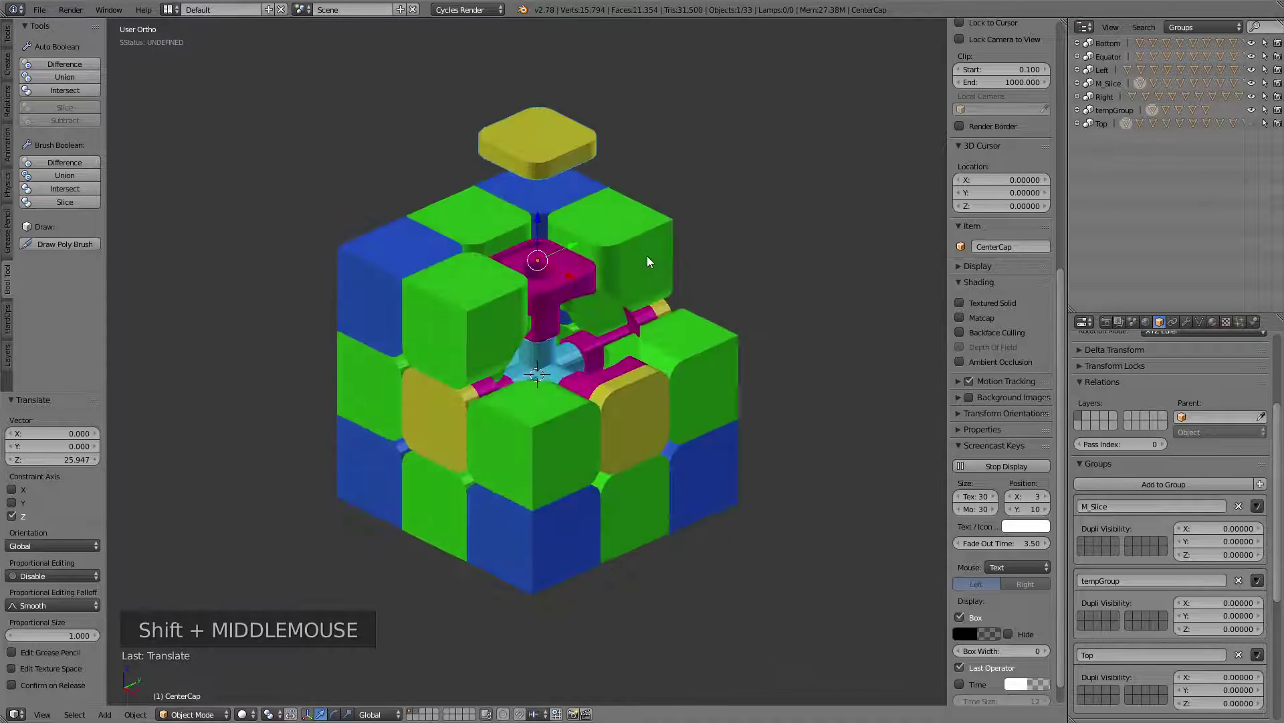
scroll(up, 3)
middle_click(540, 273)
middle_click(711, 411)
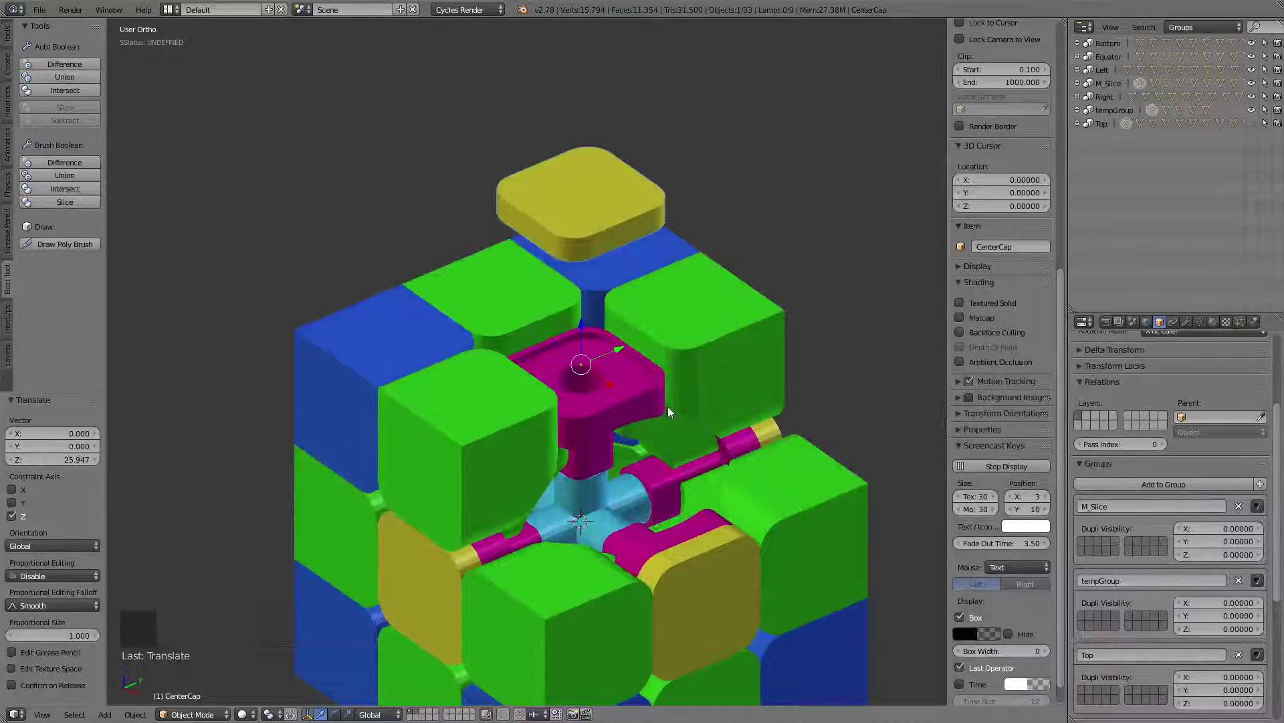
middle_click(658, 369)
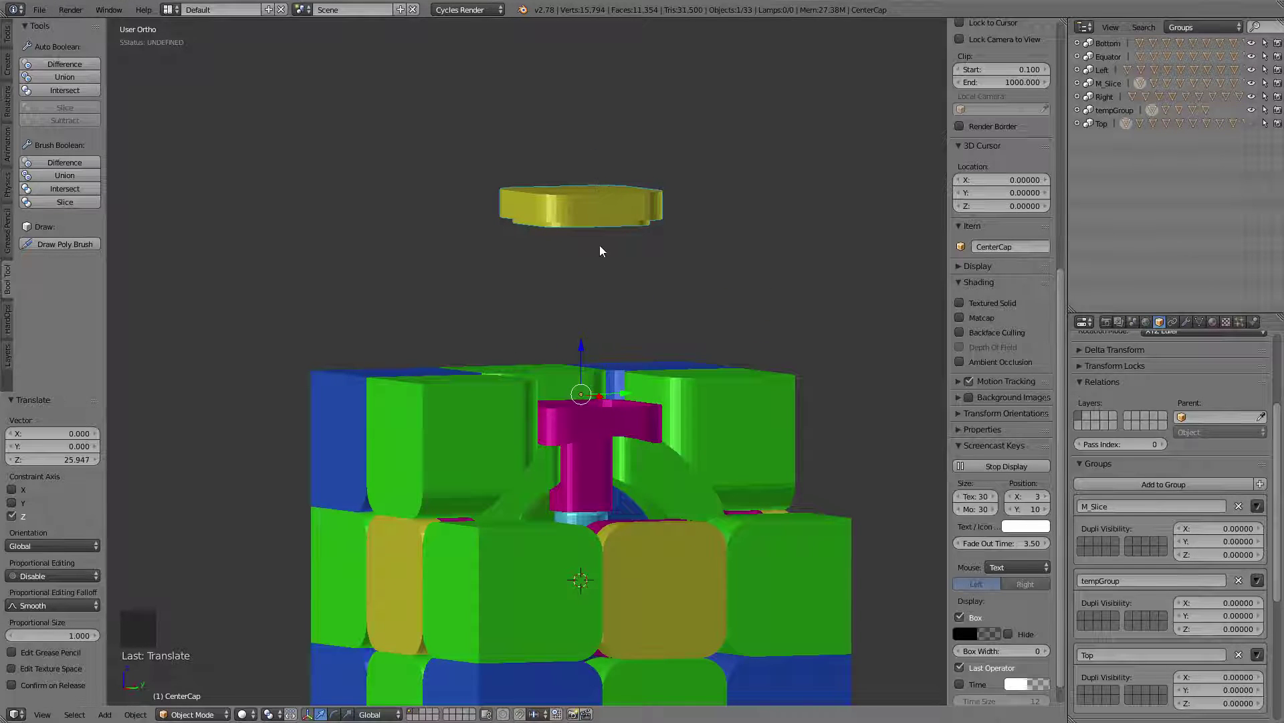
middle_click(649, 274)
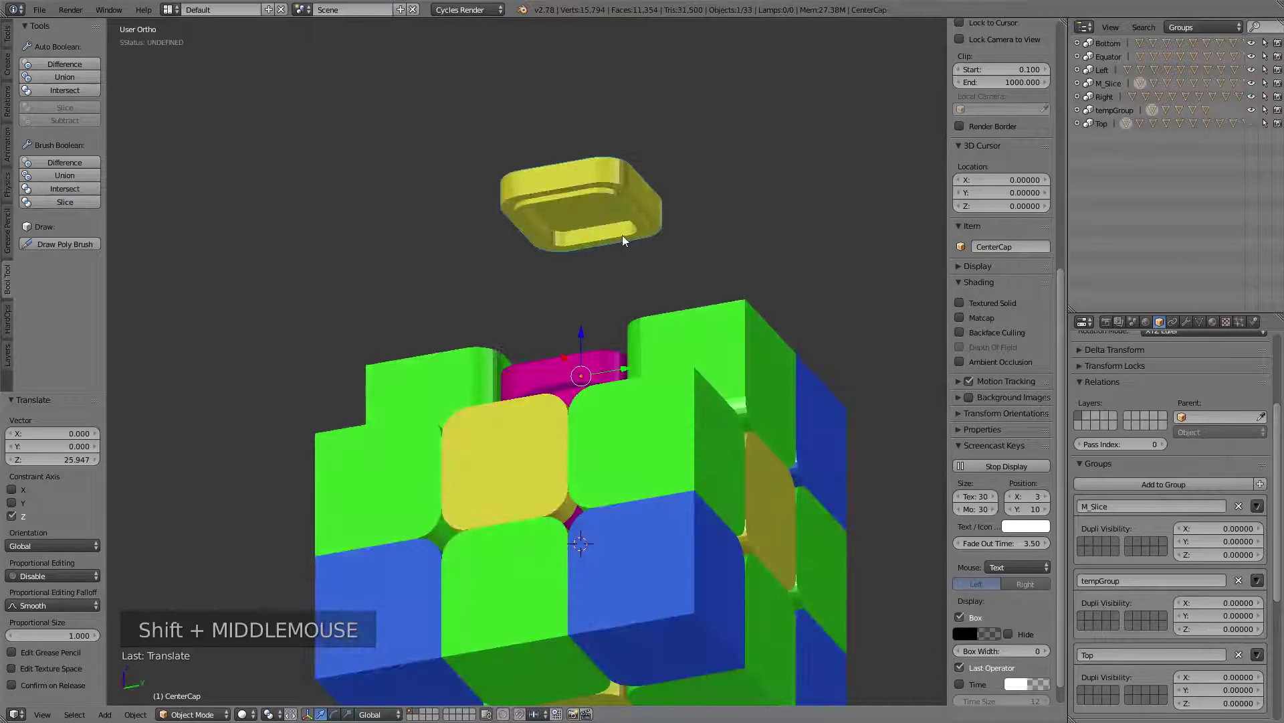
middle_click(661, 274)
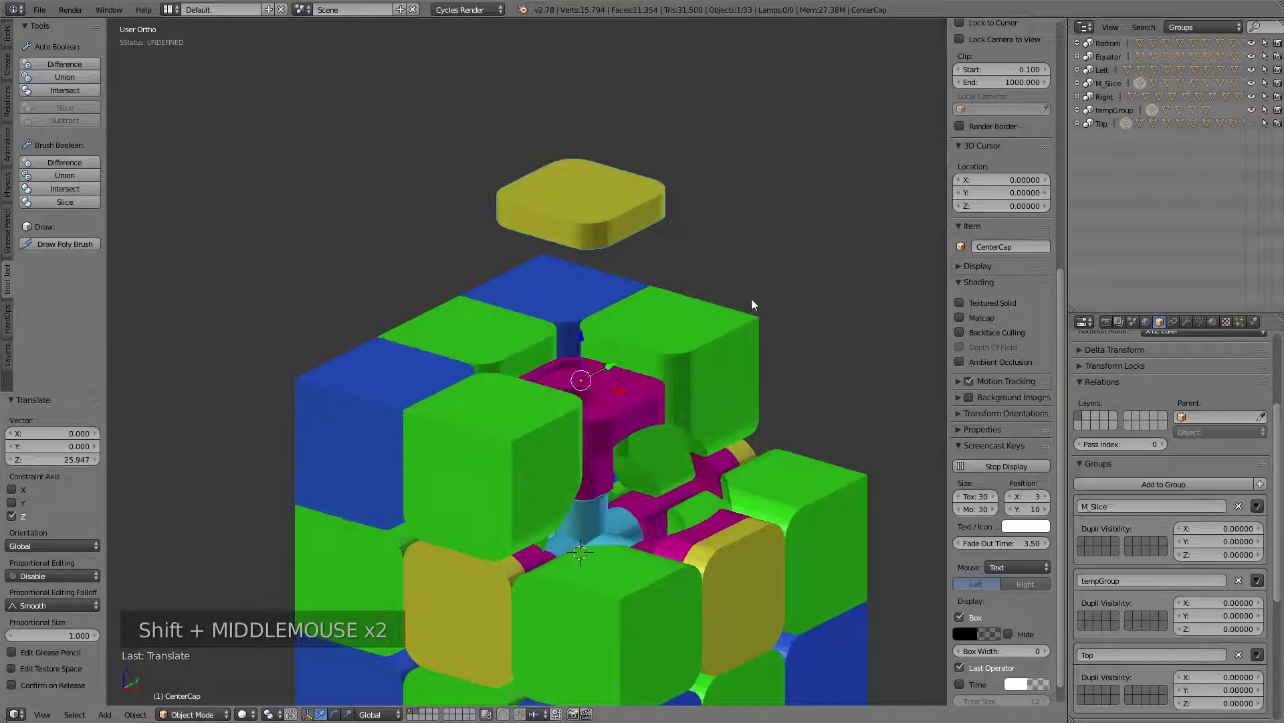
key(alt+g)
scroll(down, 3)
middle_click(688, 292)
key(alt+h)
middle_click(587, 345)
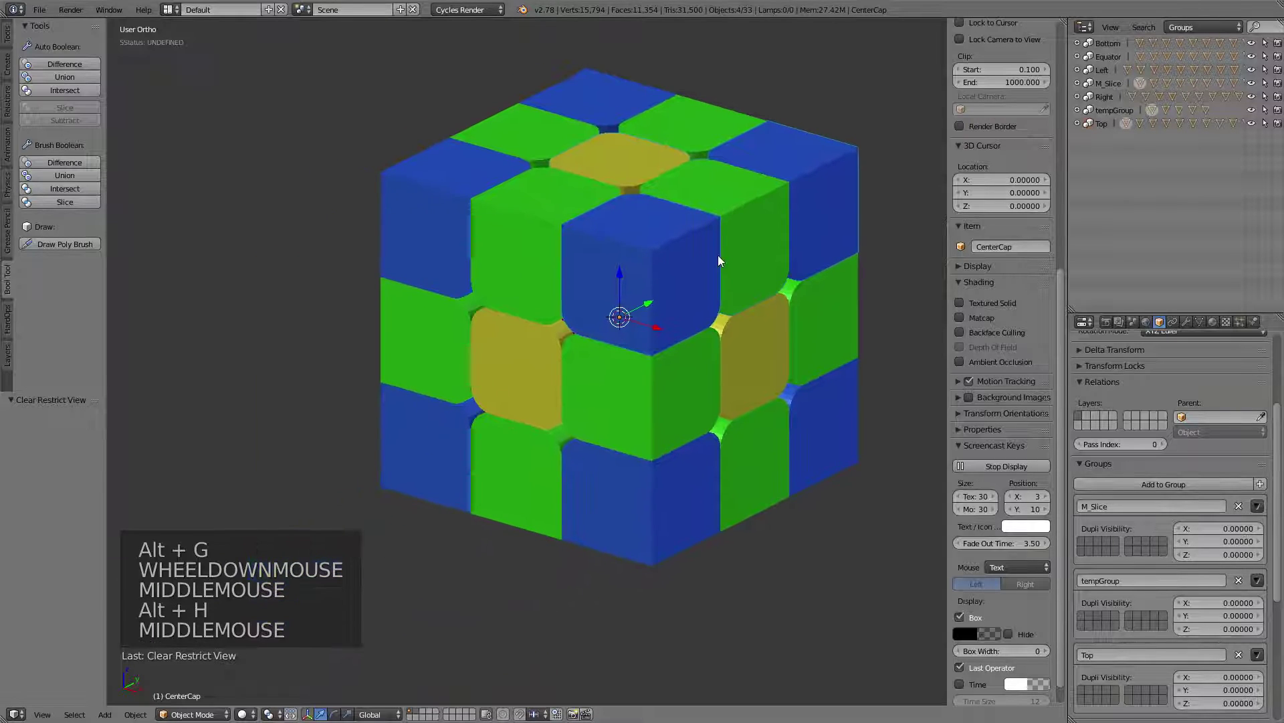
Add a new cube and scale it to about 28.5 so it spans 57 units, enclosing all pieces
scroll(up, 3)
middle_click(716, 316)
scroll(down, 3)
middle_click(678, 319)
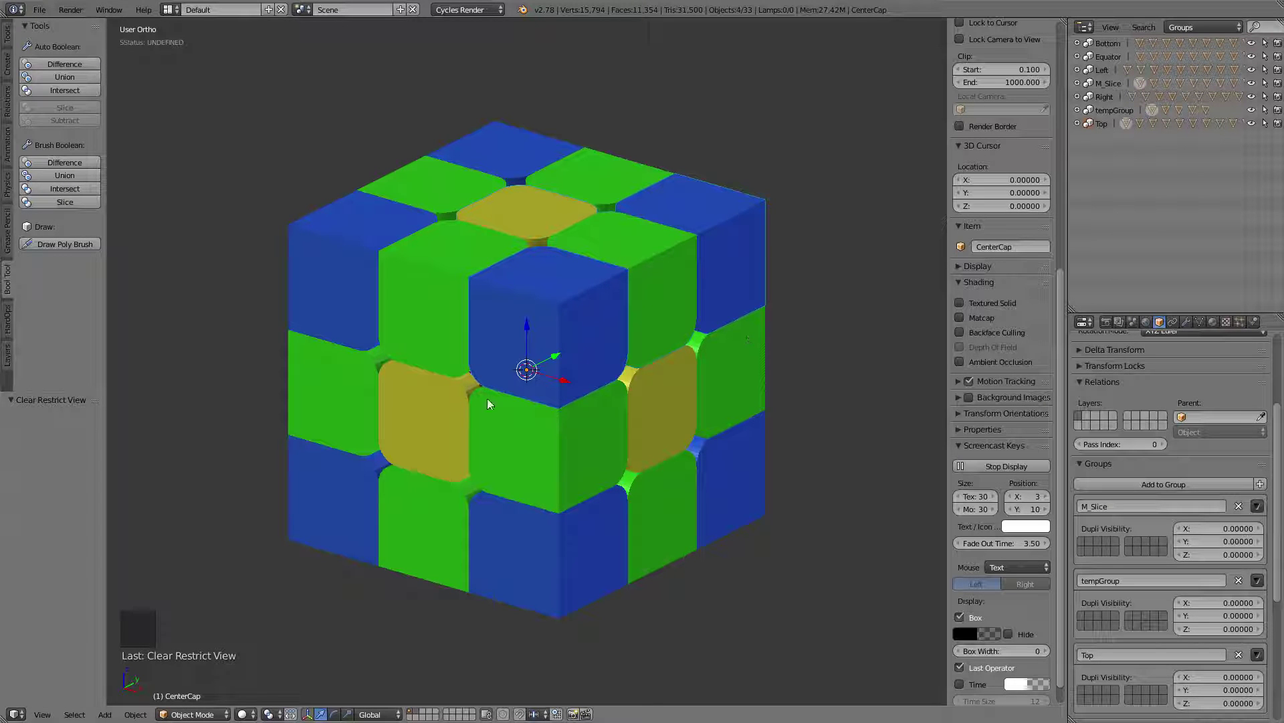
middle_click(816, 229)
middle_click(720, 298)
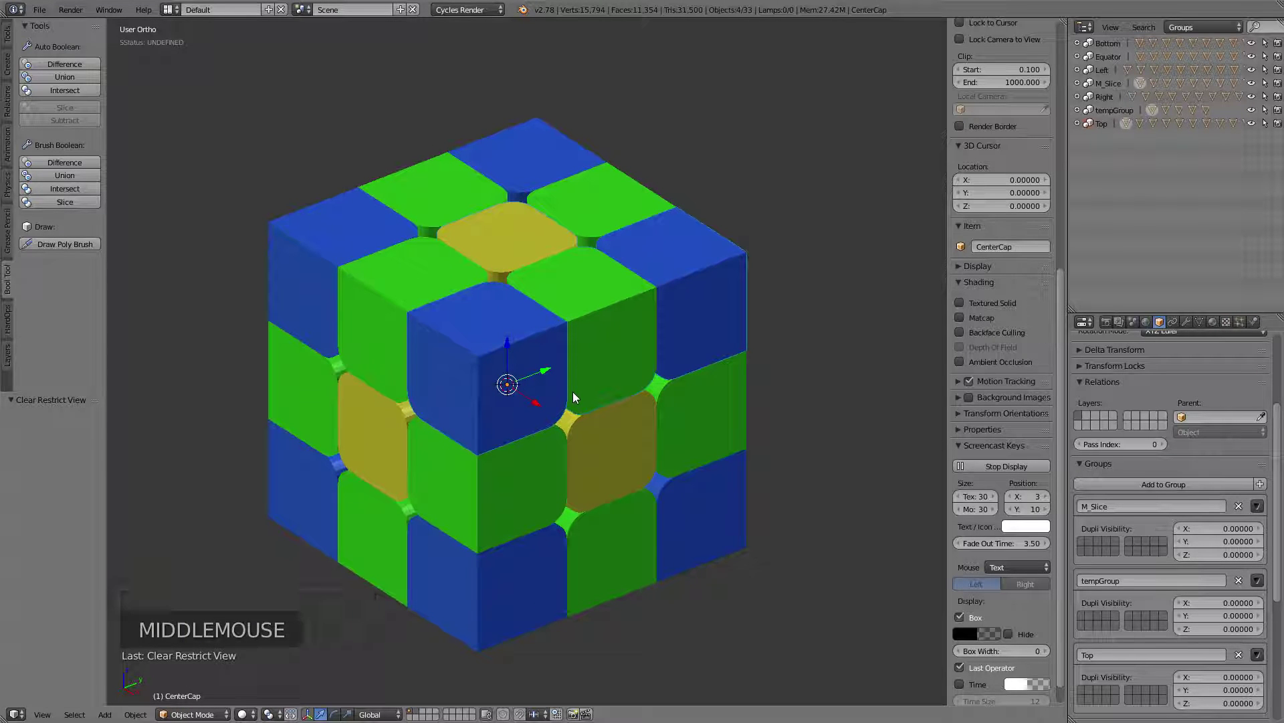
key(shift+a)
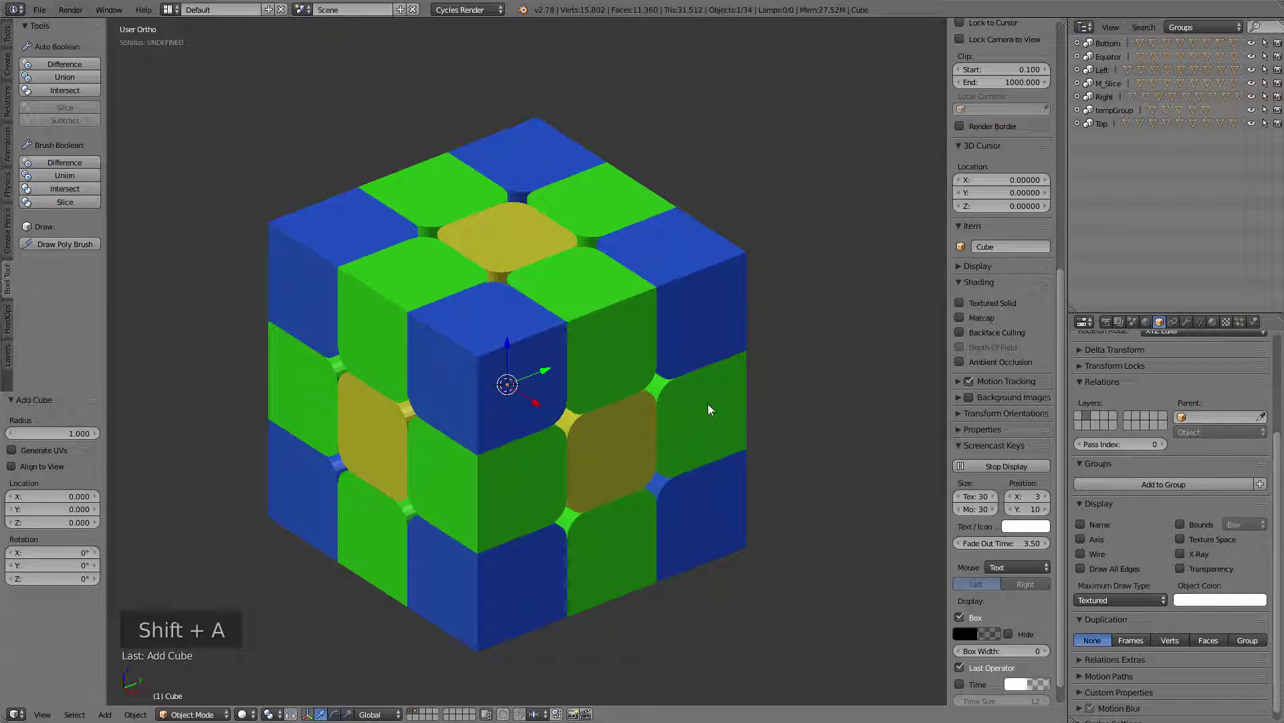
key(s)
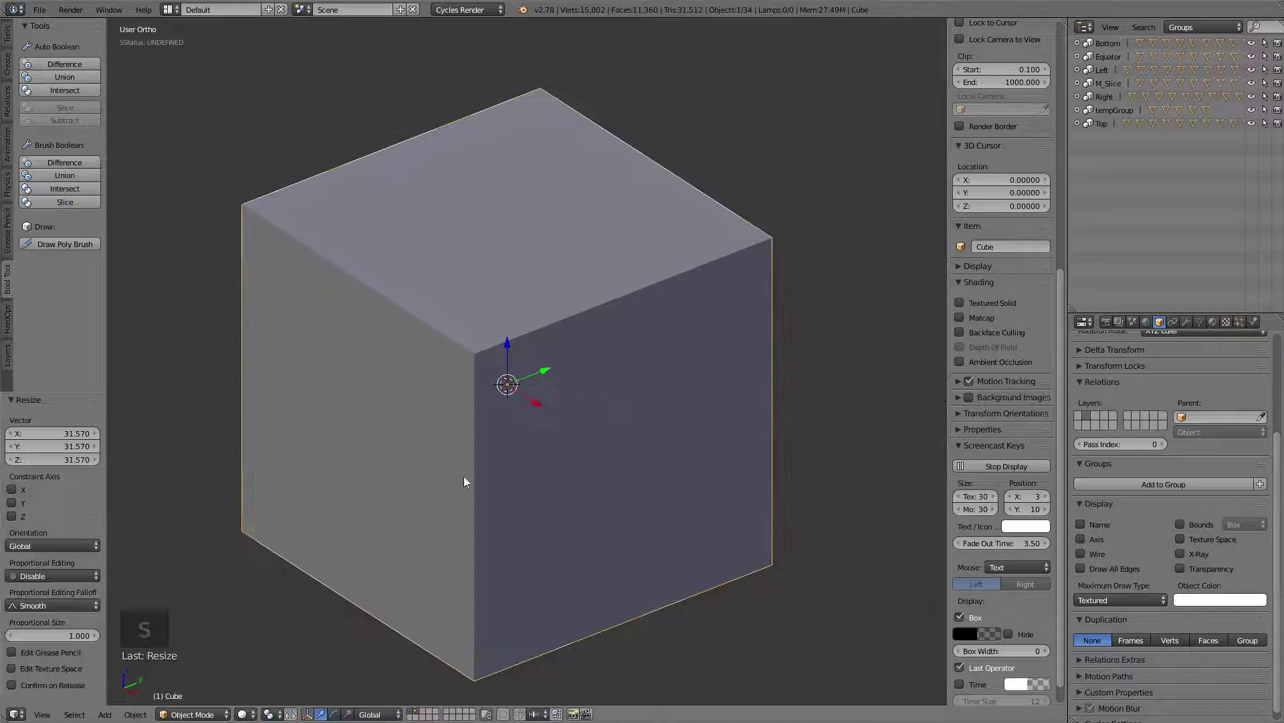
scroll(down, 3)
scroll(up, 3)
click(1005, 244)
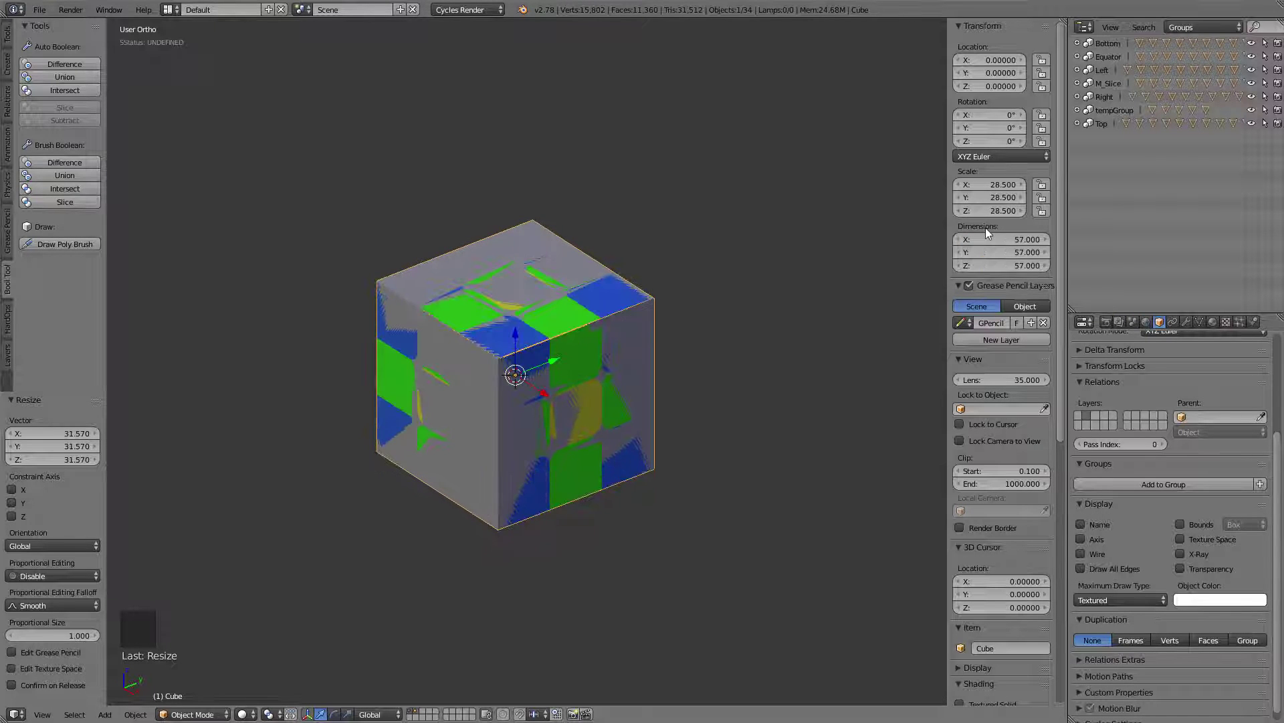
Shrink the enclosing cube to scale 28.396, about 56.79 units, so the coloured tiles show cleanly
scroll(up, 3)
middle_click(527, 368)
middle_click(724, 325)
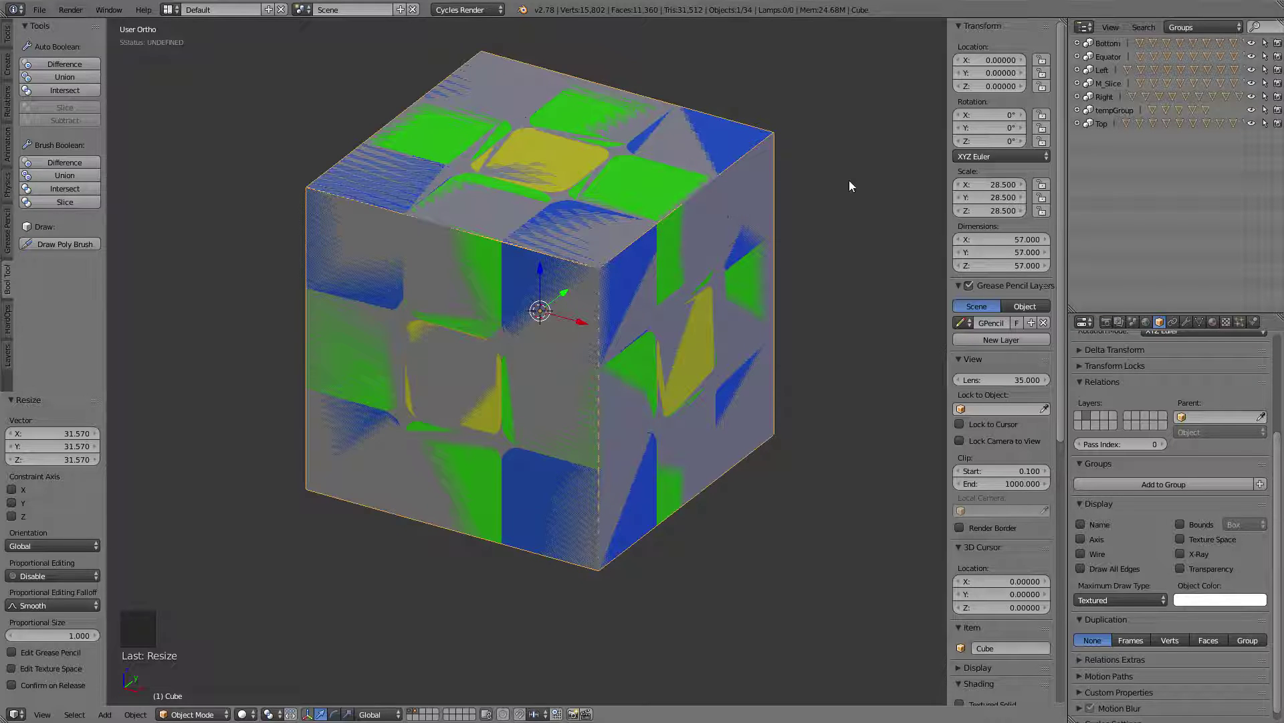
key(s)
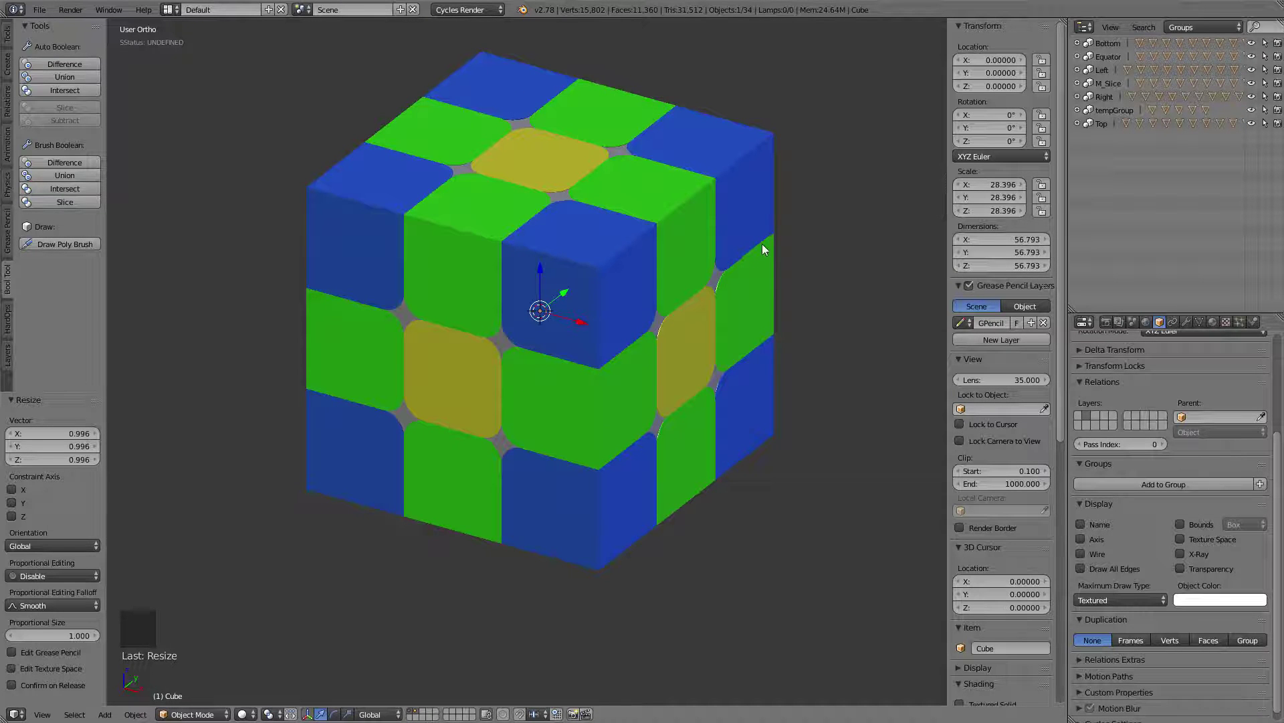
middle_click(783, 250)
scroll(up, 3)
middle_click(671, 248)
middle_click(740, 298)
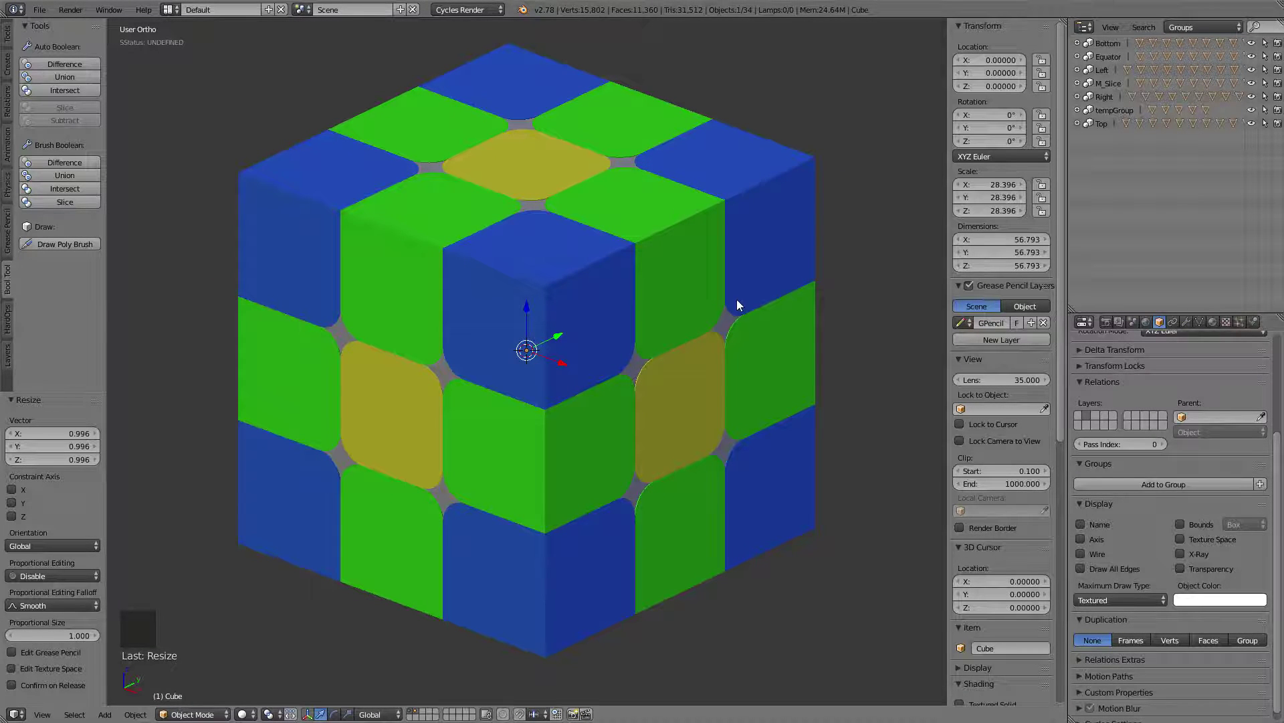
key(z)
key(z)
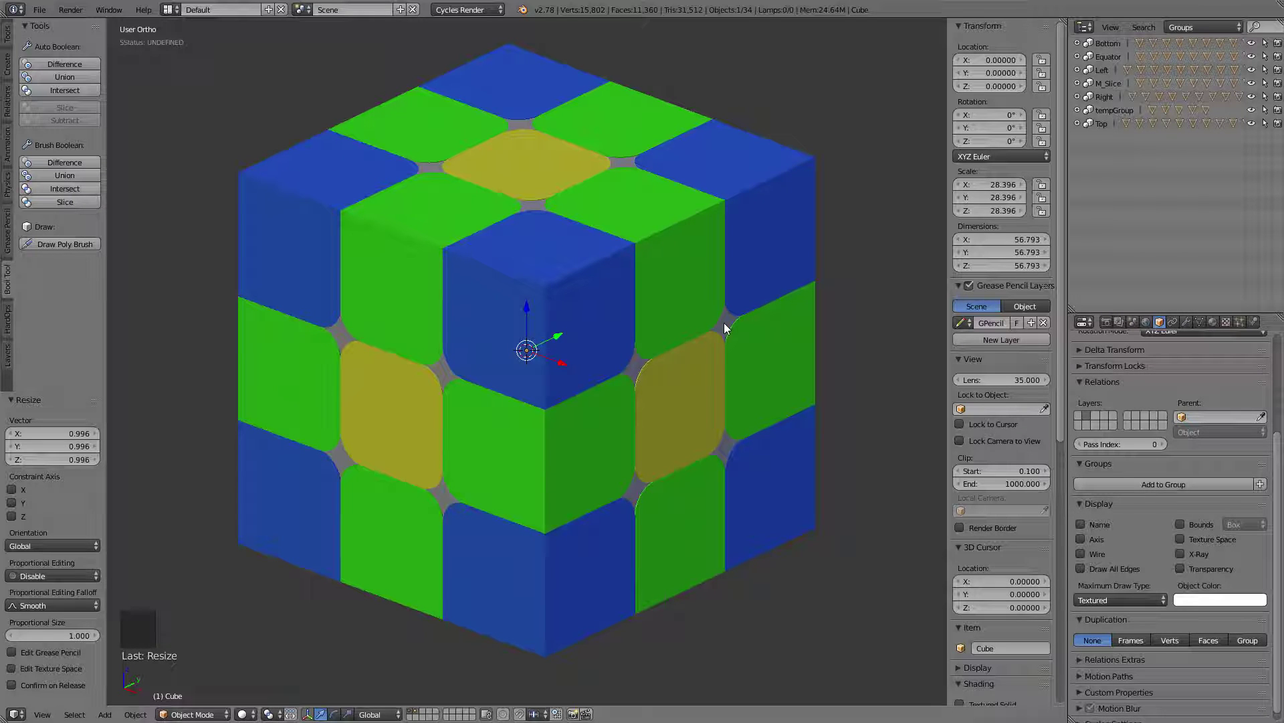
Switch to wireframe and give the enclosing cube an exact scale of 25, 50 units across
key(z)
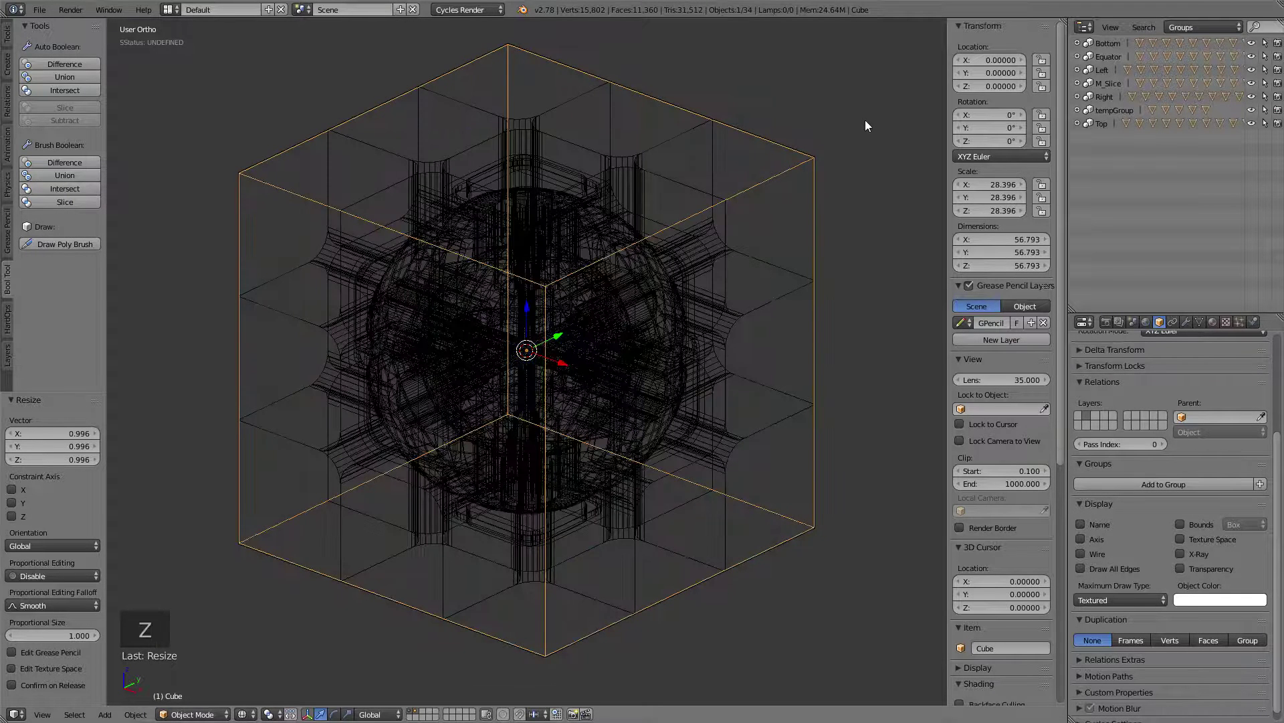
key(s)
key(s)
click(999, 241)
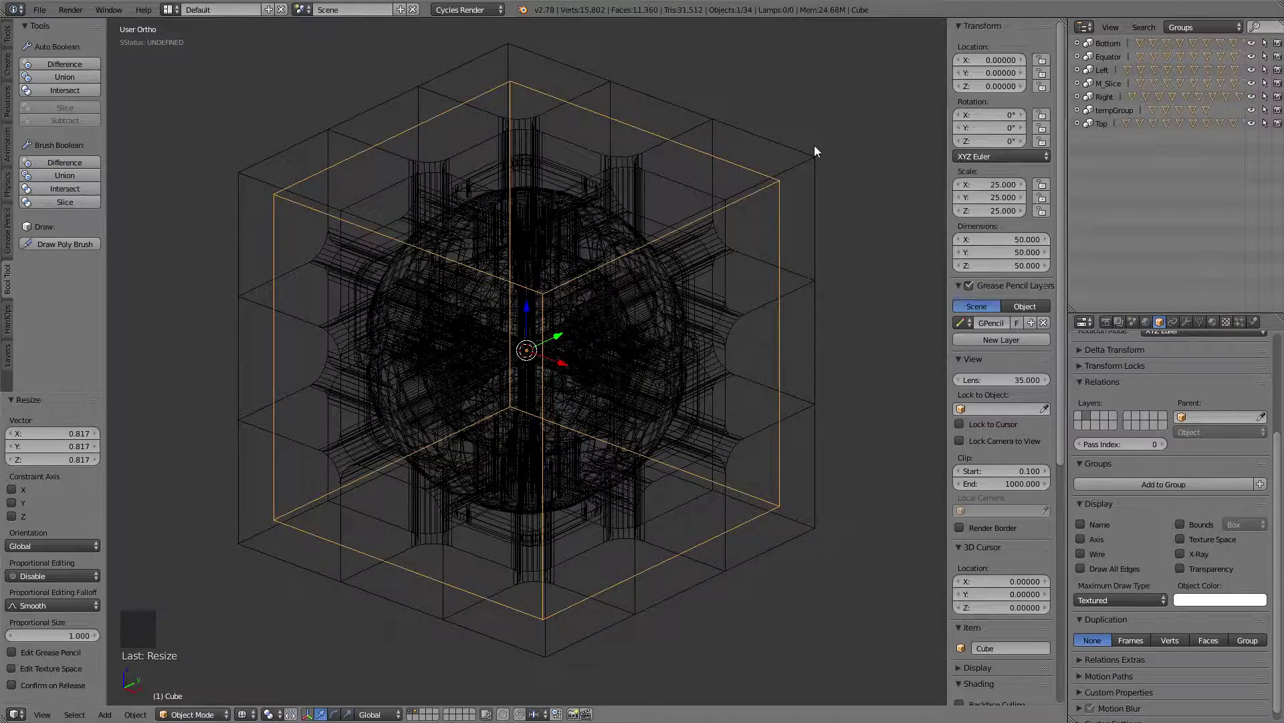
Inspect CornerPiece against the wireframe, then reselect the enclosing cube
right_click(819, 157)
middle_click(778, 211)
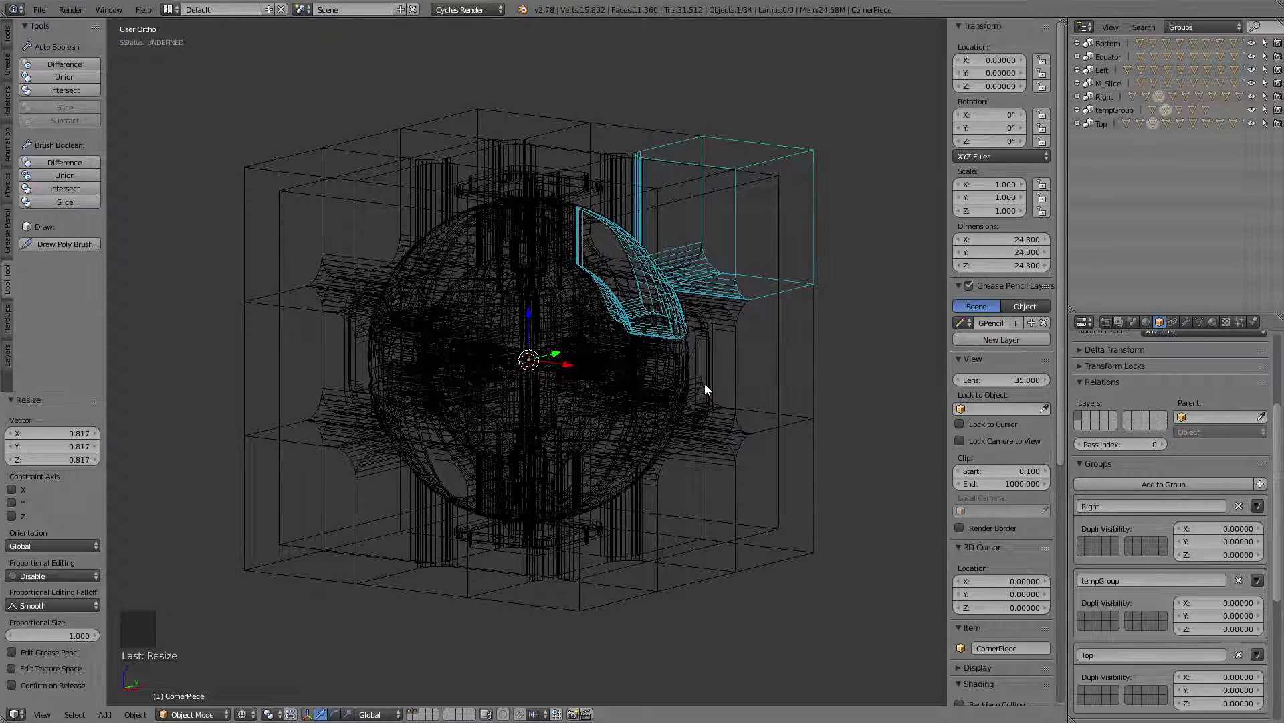
middle_click(859, 160)
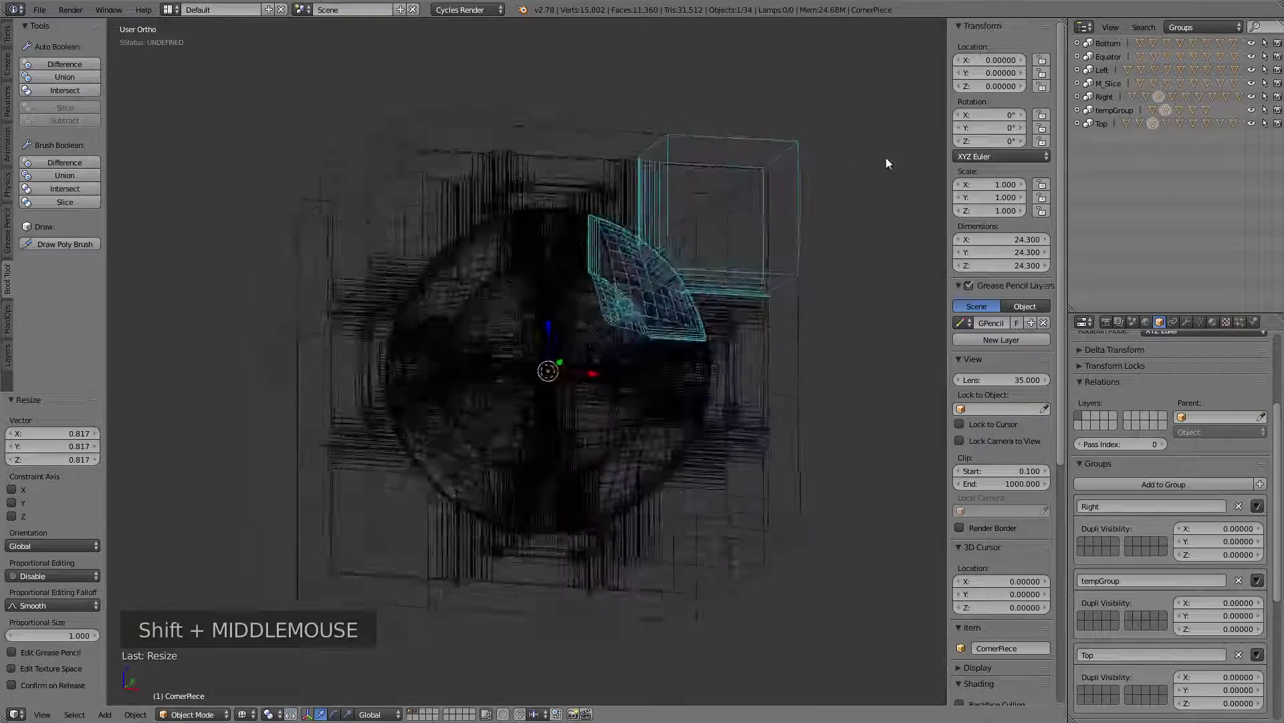
right_click(785, 190)
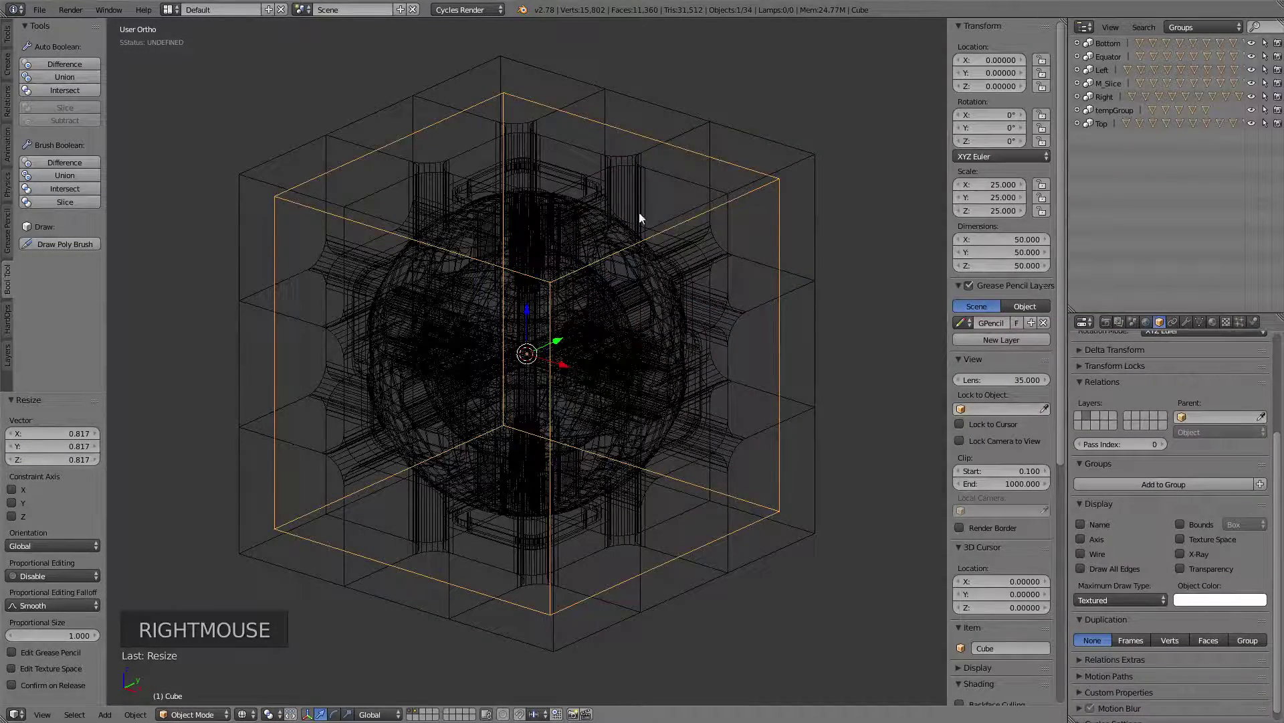
middle_click(741, 230)
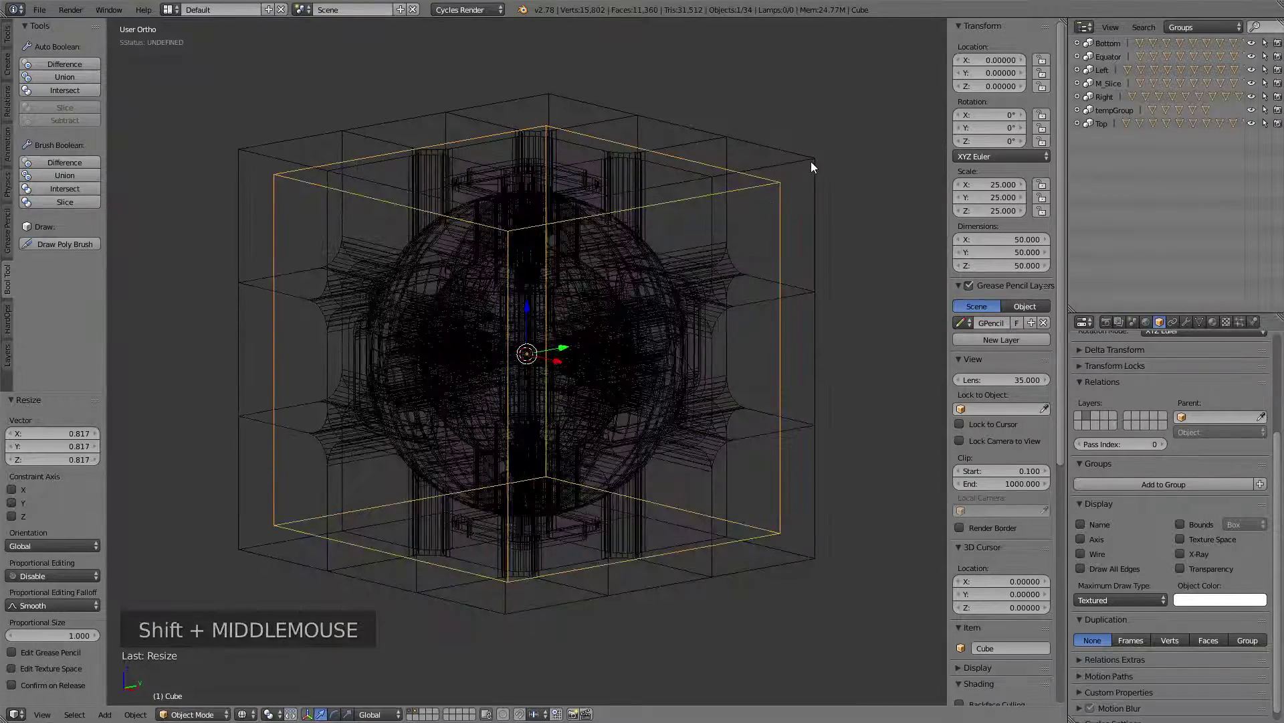
scroll(up, 3)
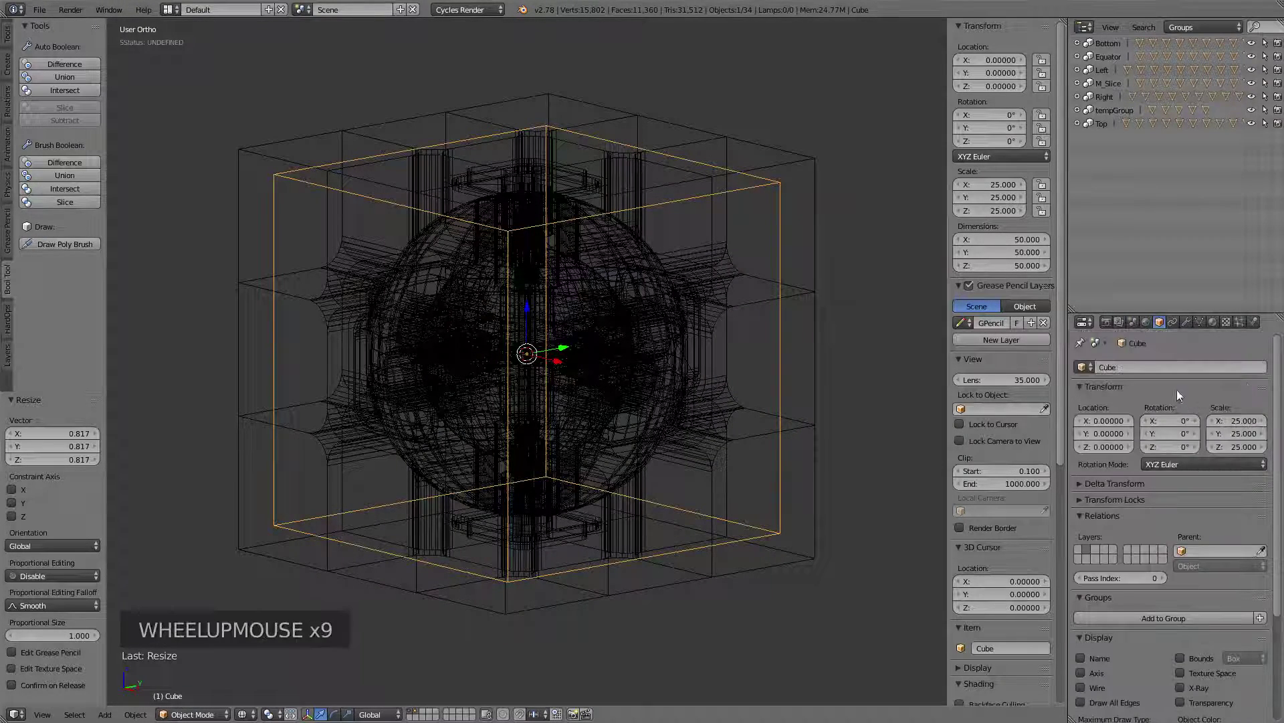
Rename the enclosing cube to Cutting_Cube
click(1145, 370)
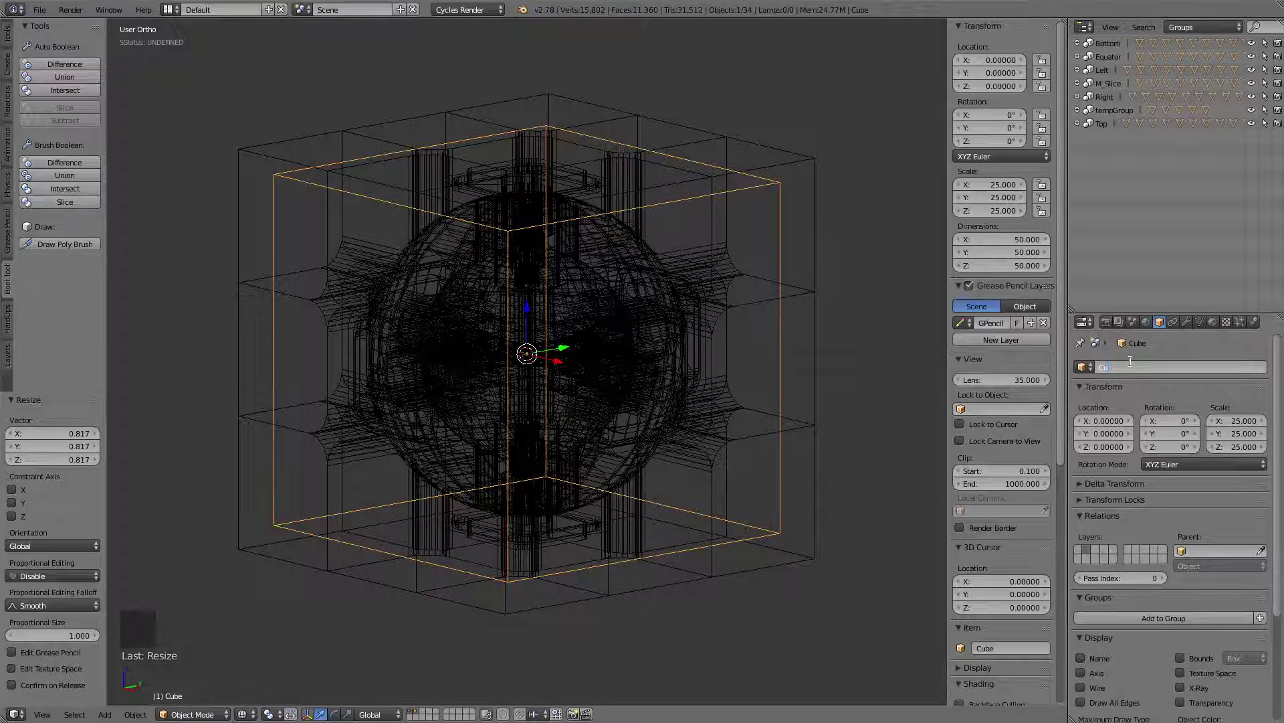
key(t)
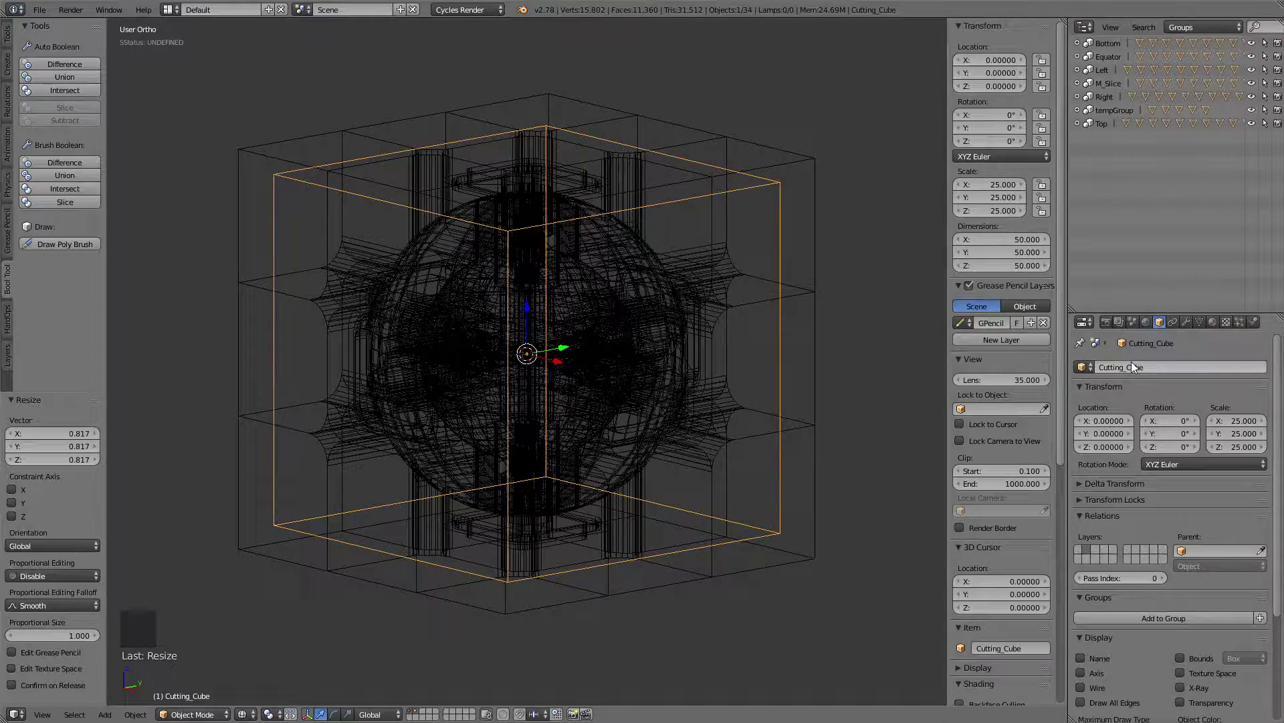
Intersect CornerPiece with Cutting_Cube via Bool Tool, trimming it to 20.8 units, and review it in solid view
right_click(802, 162)
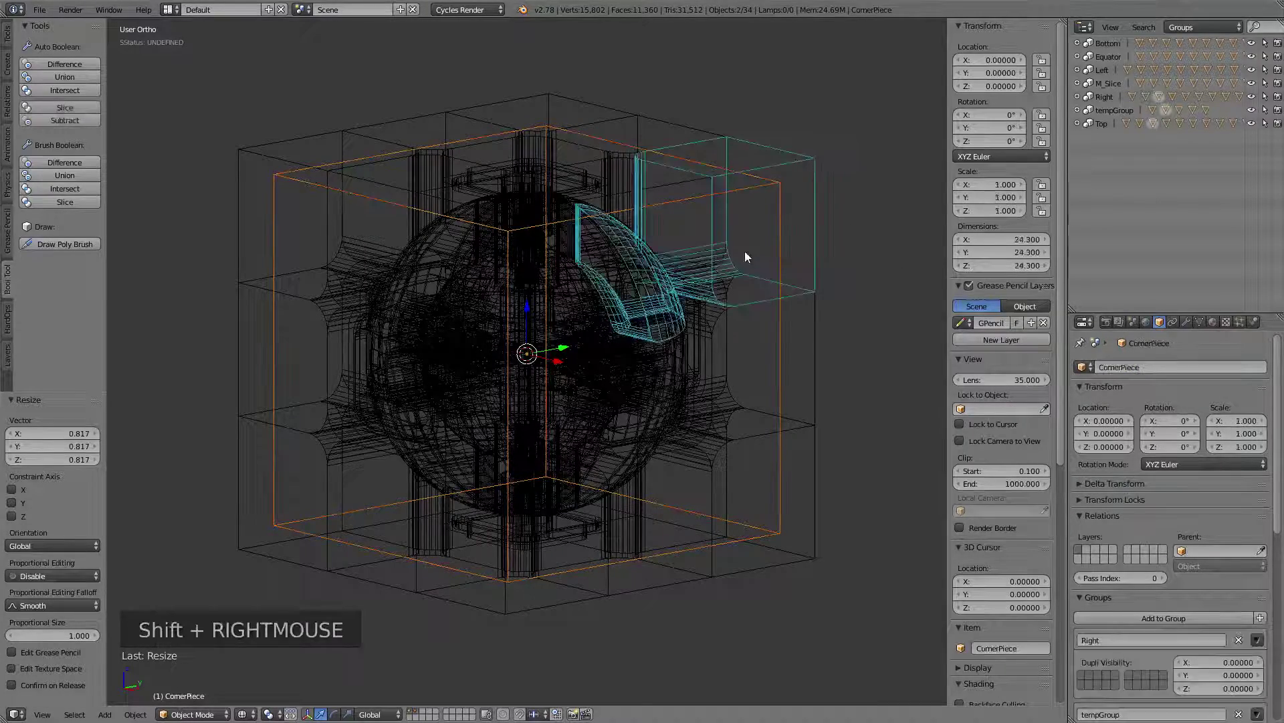
middle_click(746, 253)
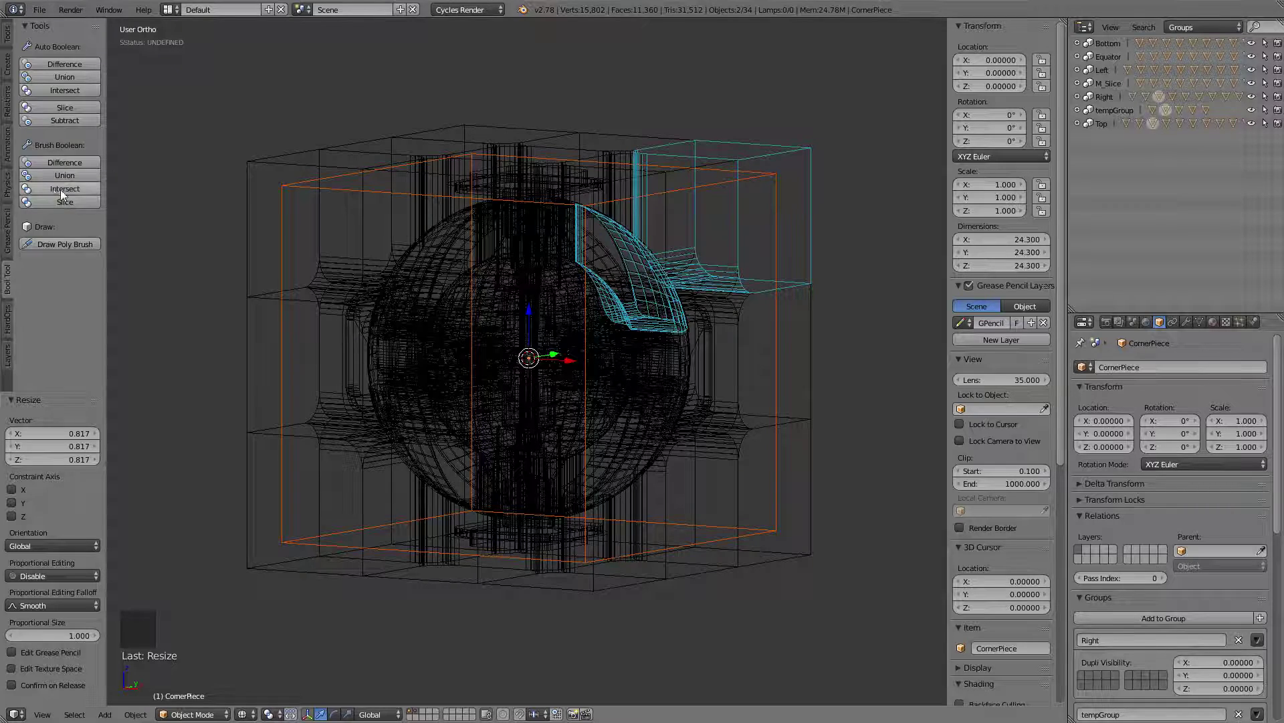
click(61, 195)
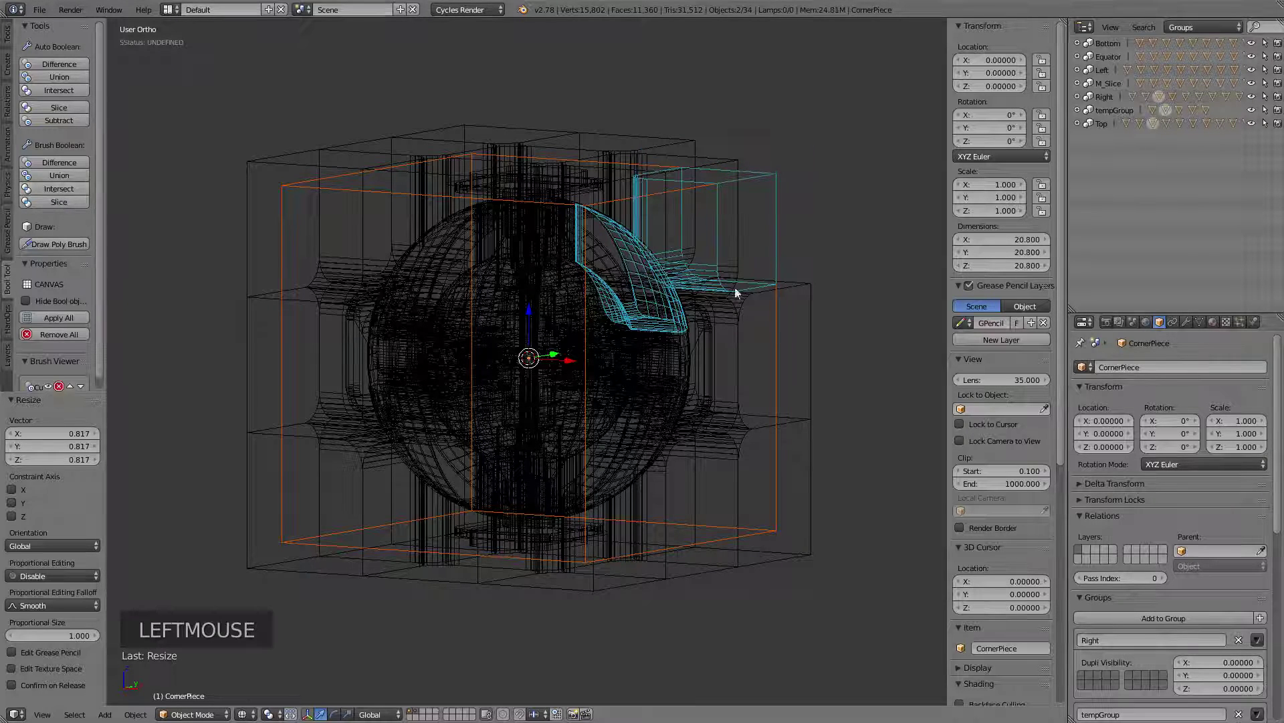
key(z)
middle_click(793, 255)
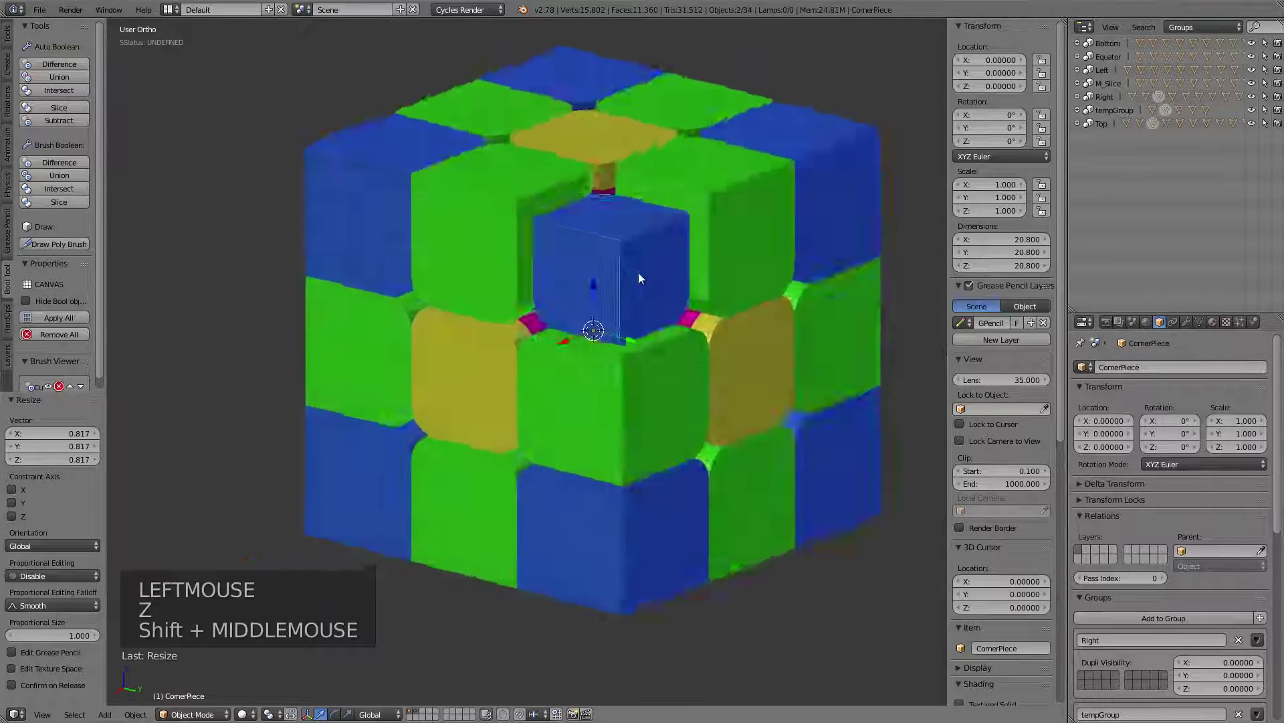
middle_click(634, 359)
scroll(down, 3)
middle_click(649, 362)
middle_click(616, 362)
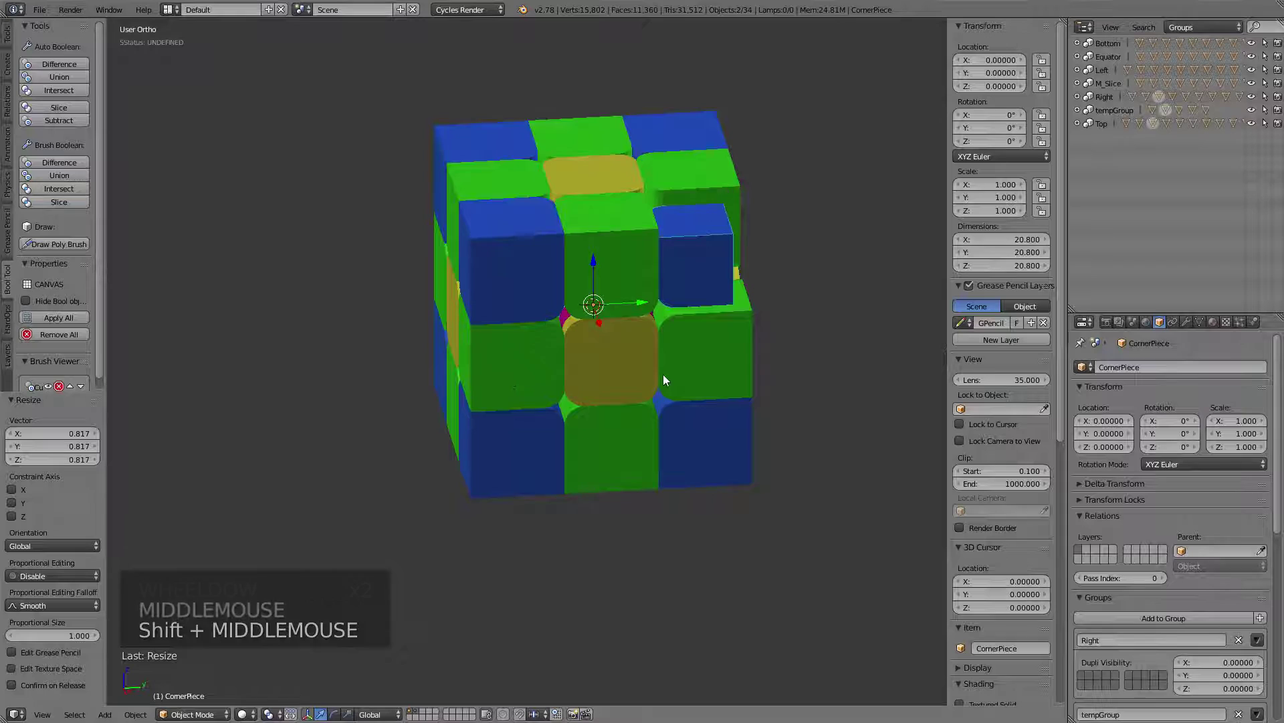
middle_click(710, 387)
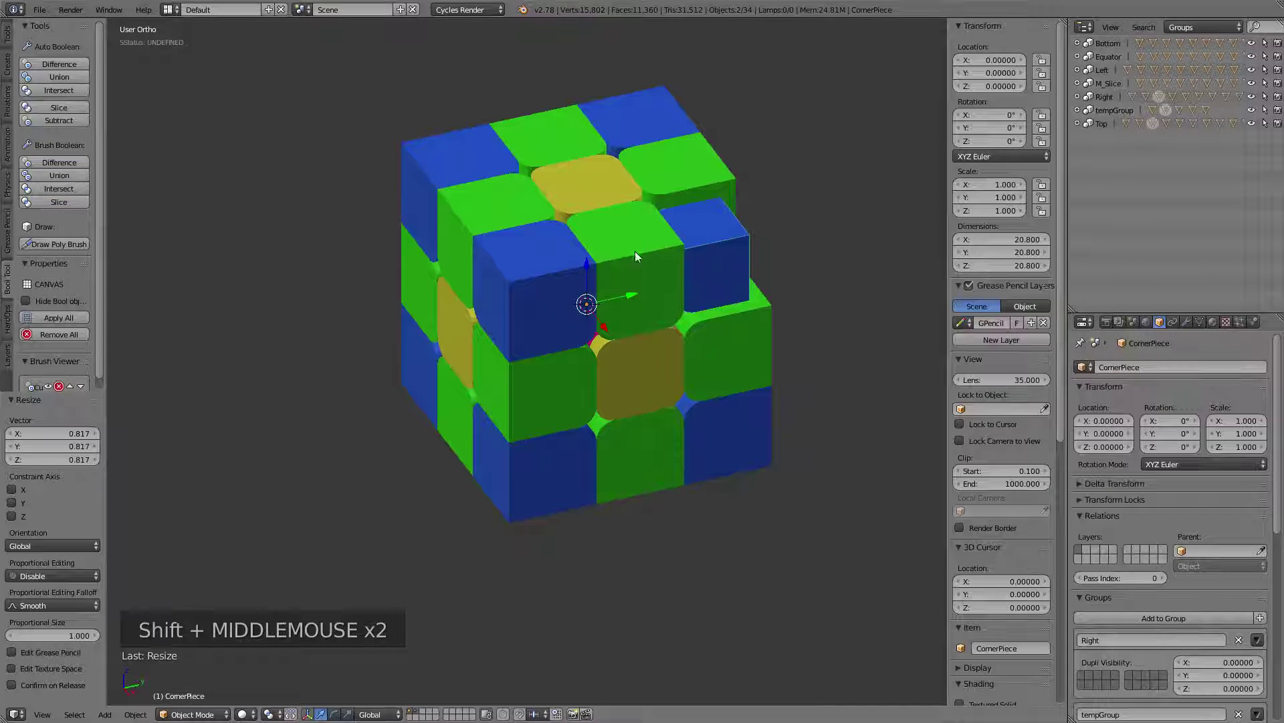
Select every cube piece with the cutter and bring up Make Links to copy modifiers across them
right_click(640, 247)
right_click(541, 280)
right_click(564, 381)
right_click(665, 376)
right_click(740, 365)
right_click(755, 440)
right_click(615, 480)
right_click(543, 494)
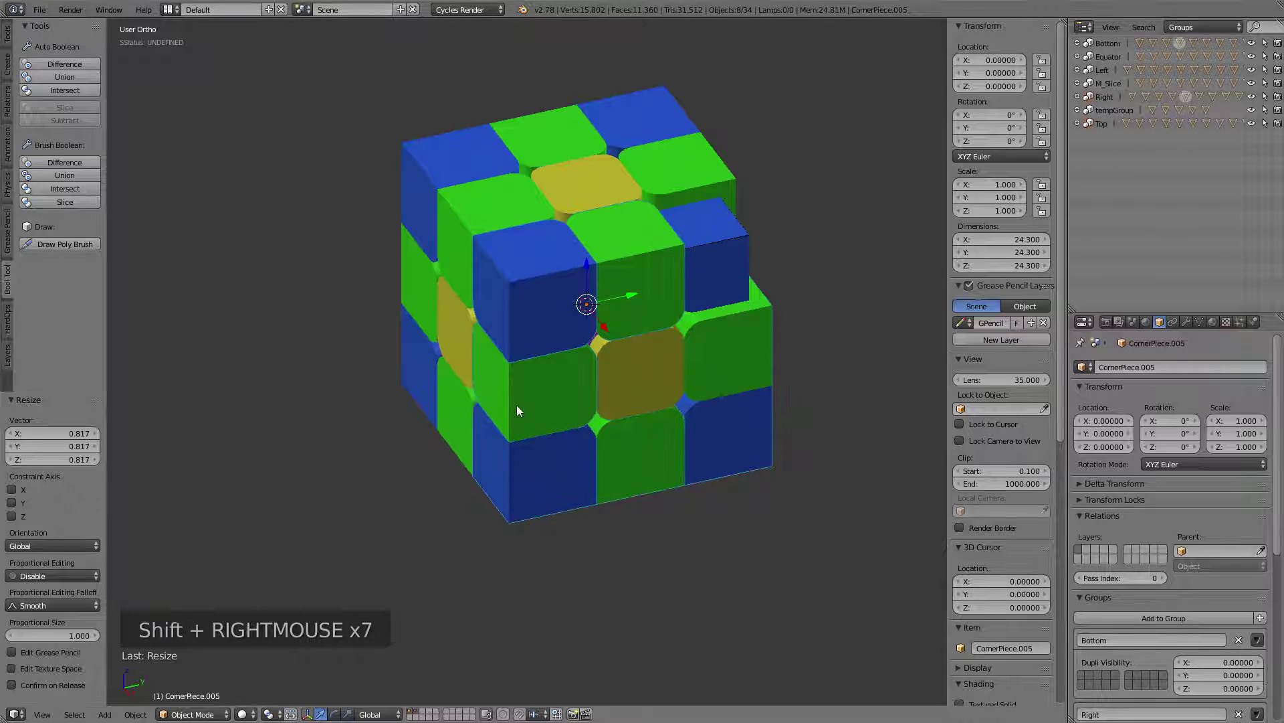
right_click(446, 416)
right_click(462, 349)
right_click(473, 236)
right_click(421, 185)
right_click(431, 281)
right_click(416, 361)
right_click(533, 153)
right_click(648, 113)
right_click(688, 182)
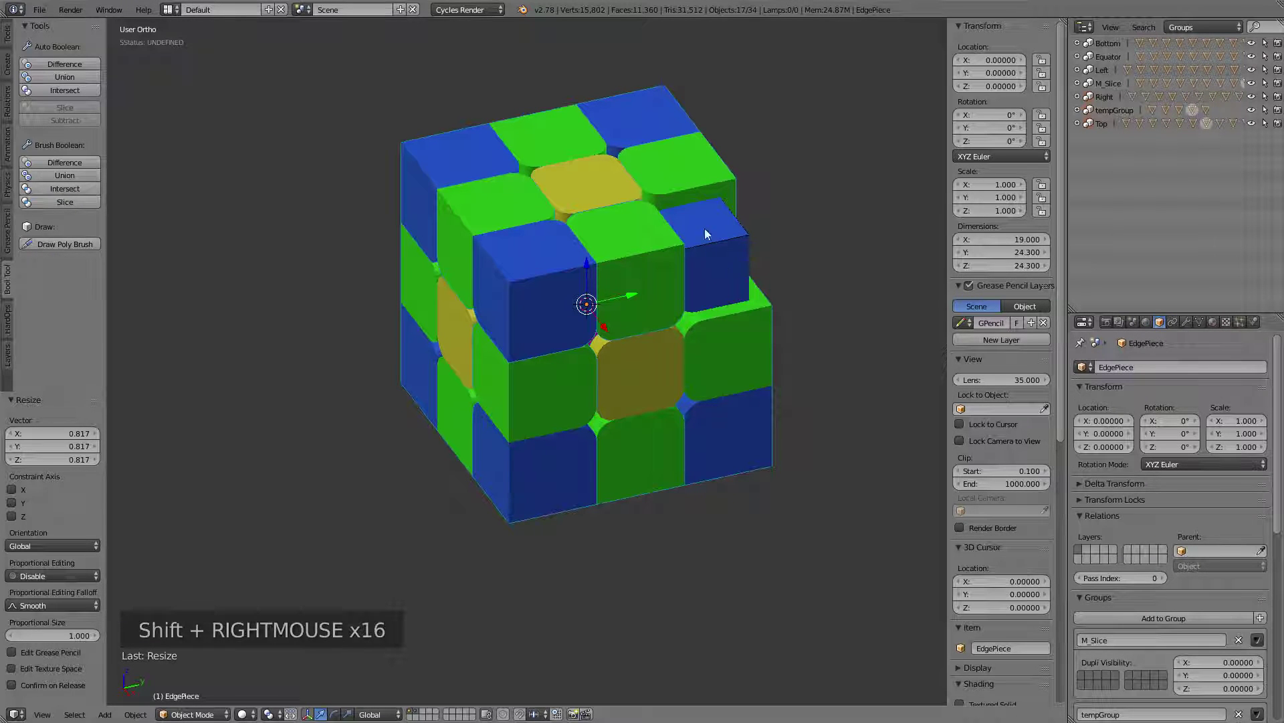
right_click(739, 241)
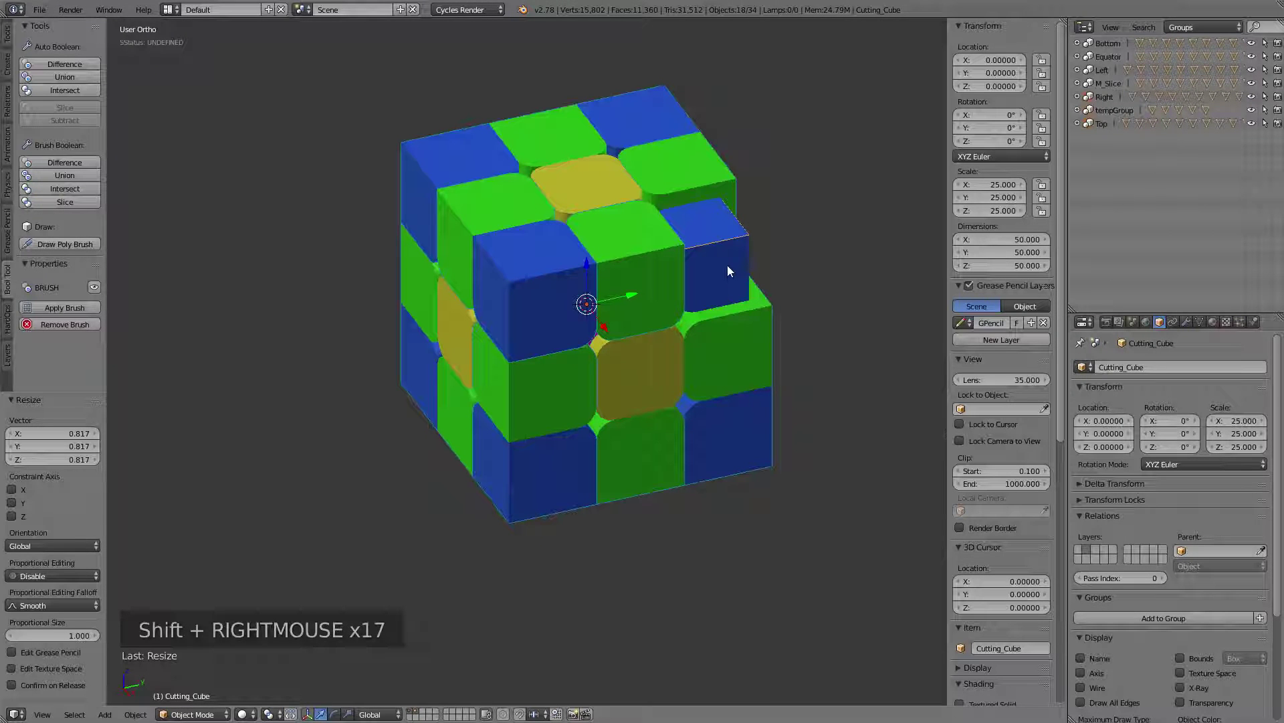
key(ctrl+l)
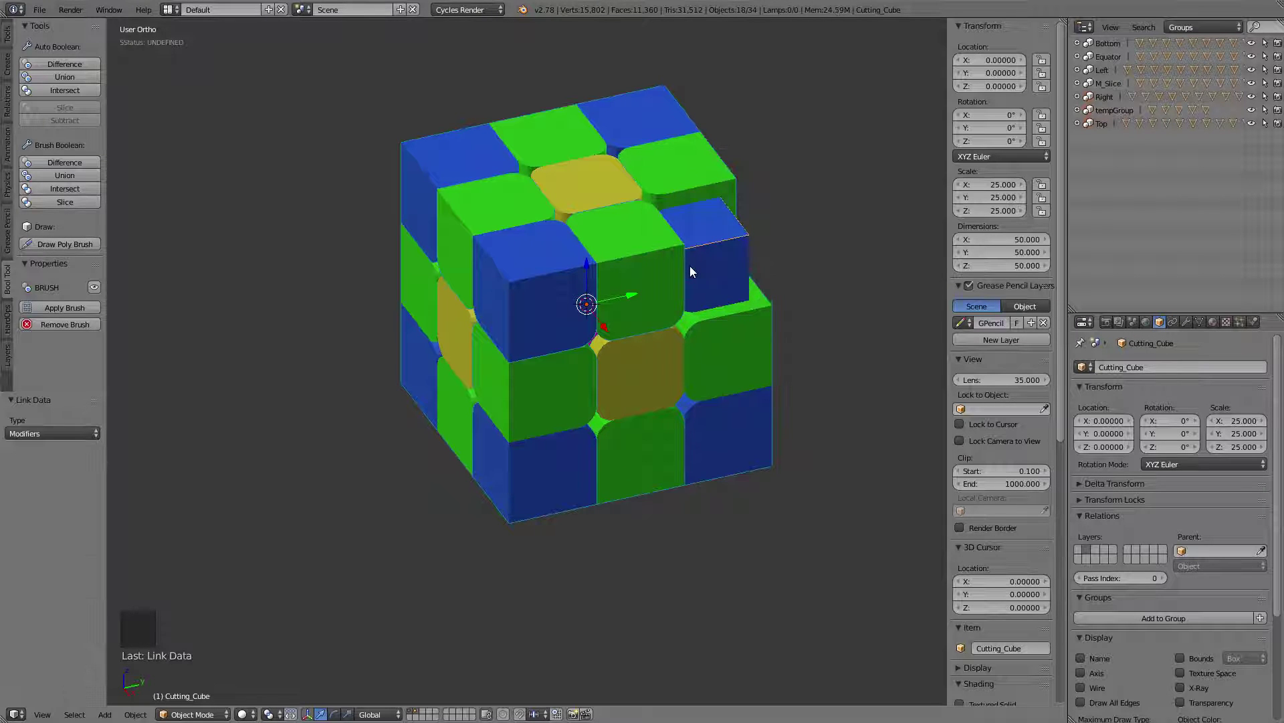
Make the trimmed CornerPiece active and show its Intersect boolean against Cutting_Cube in the modifier stack
middle_click(845, 313)
right_click(764, 236)
right_click(751, 229)
right_click(750, 230)
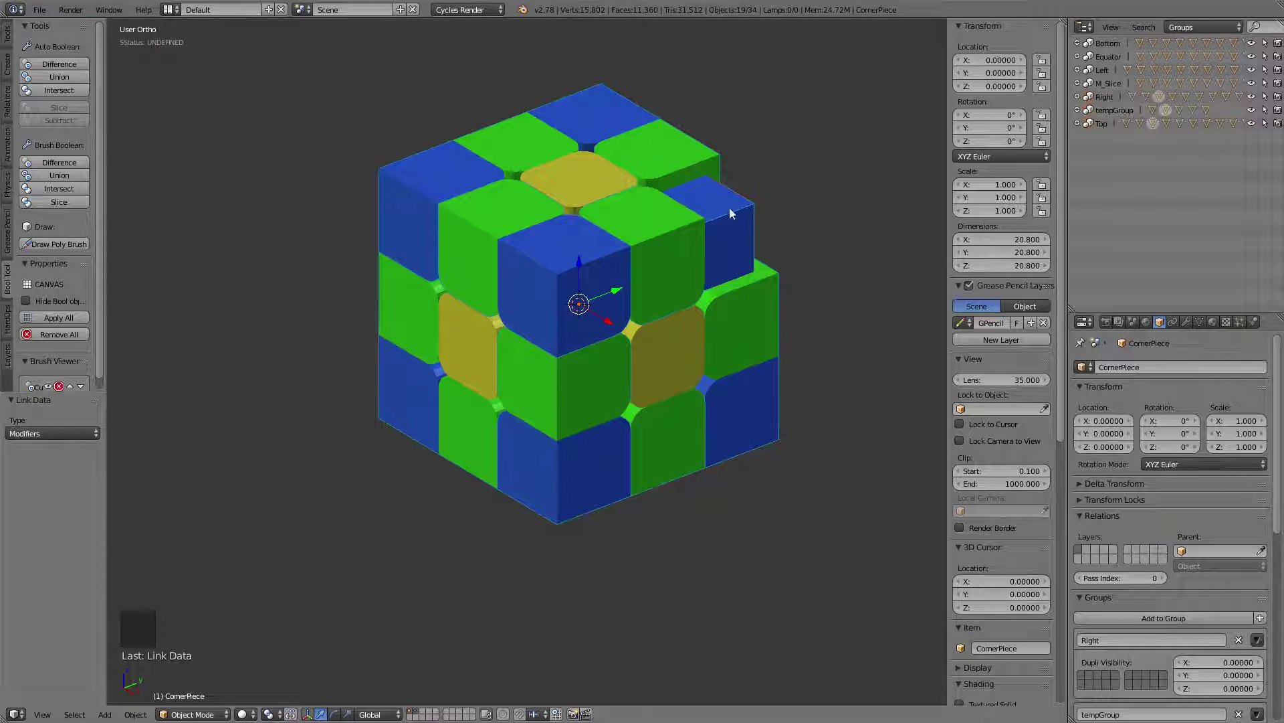
click(1191, 322)
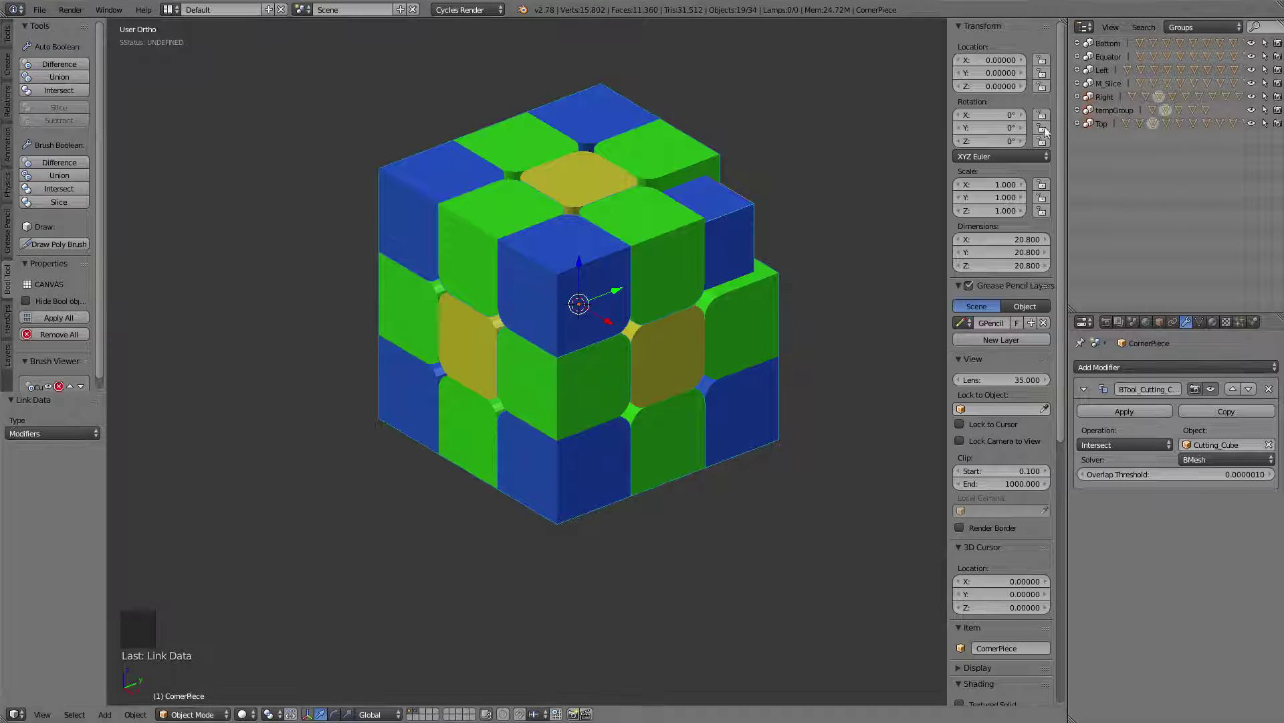
Link modifiers from the active piece, then select Cutting_Cube and inspect the trimmed cube
key(ctrl+l)
right_click(738, 216)
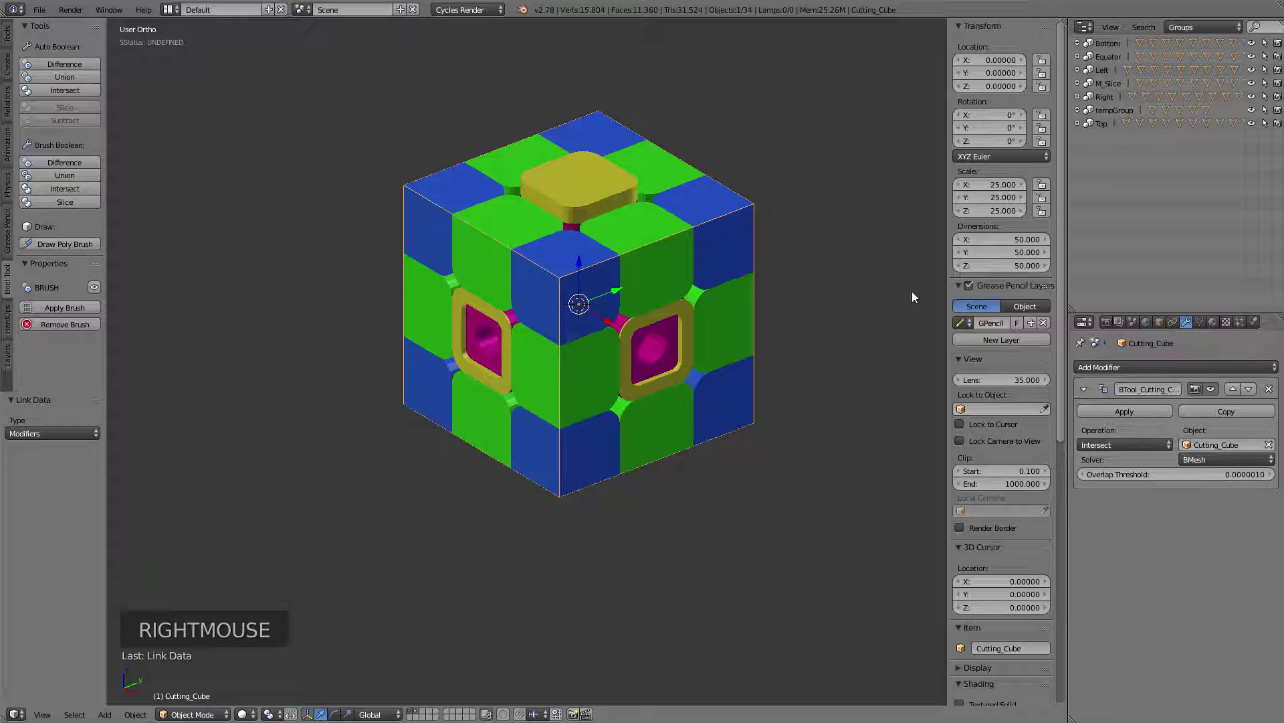
click(1270, 391)
middle_click(777, 269)
middle_click(740, 265)
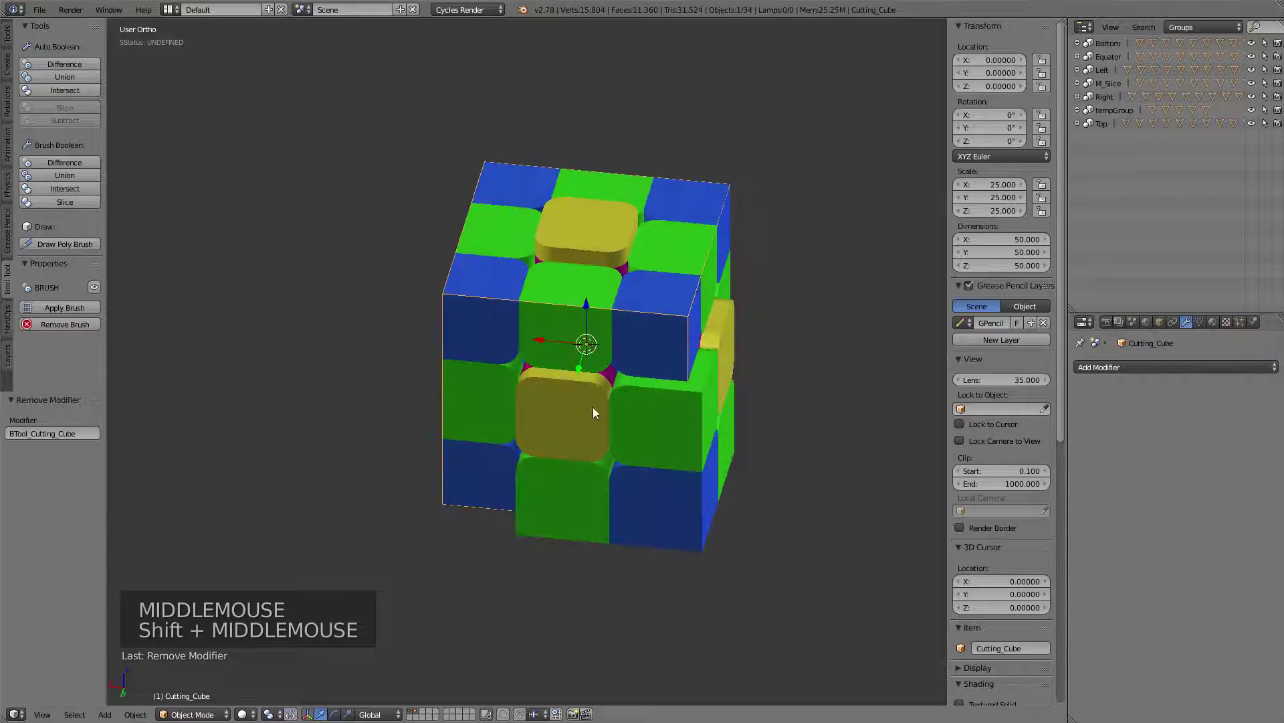
Select a ring of lower pieces with a corner active and link its Intersect boolean to them (Ctrl+L)
right_click(568, 419)
right_click(674, 438)
right_click(672, 510)
right_click(597, 513)
middle_click(782, 507)
right_click(738, 500)
right_click(737, 411)
right_click(801, 291)
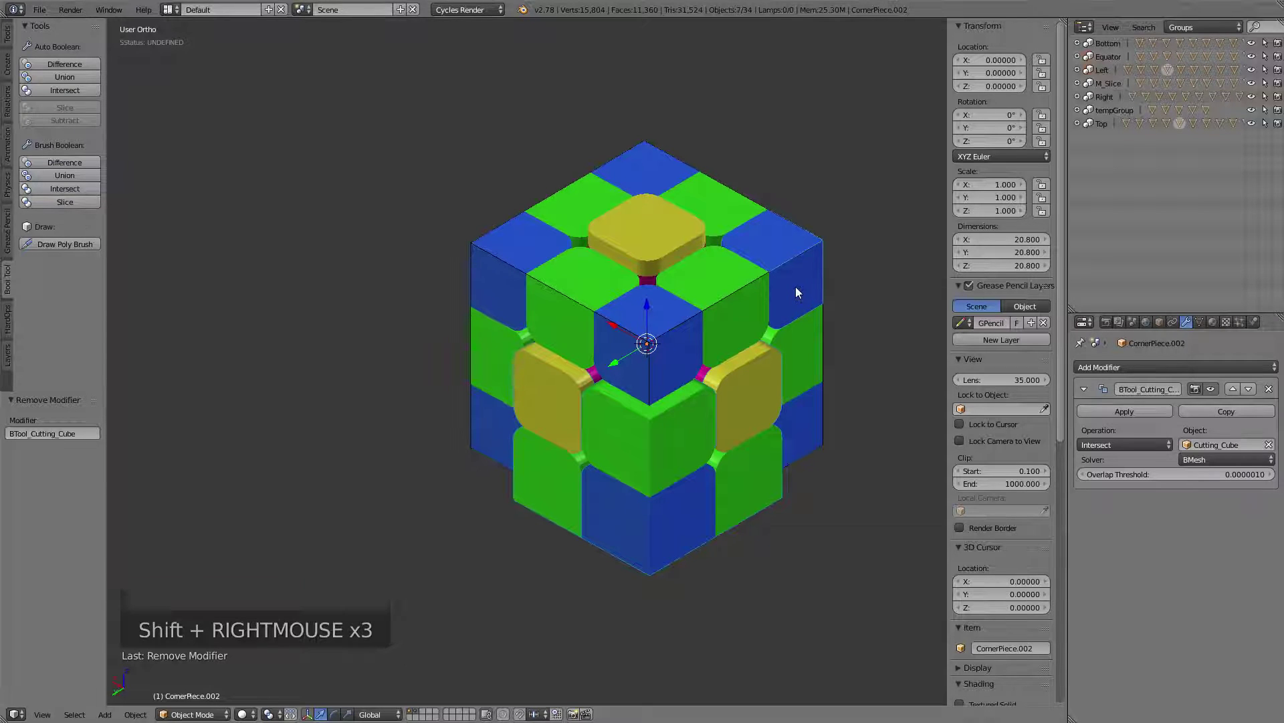
key(ctrl+l)
Select the remaining pieces with a corner active and link the Intersect boolean to them too
middle_click(692, 374)
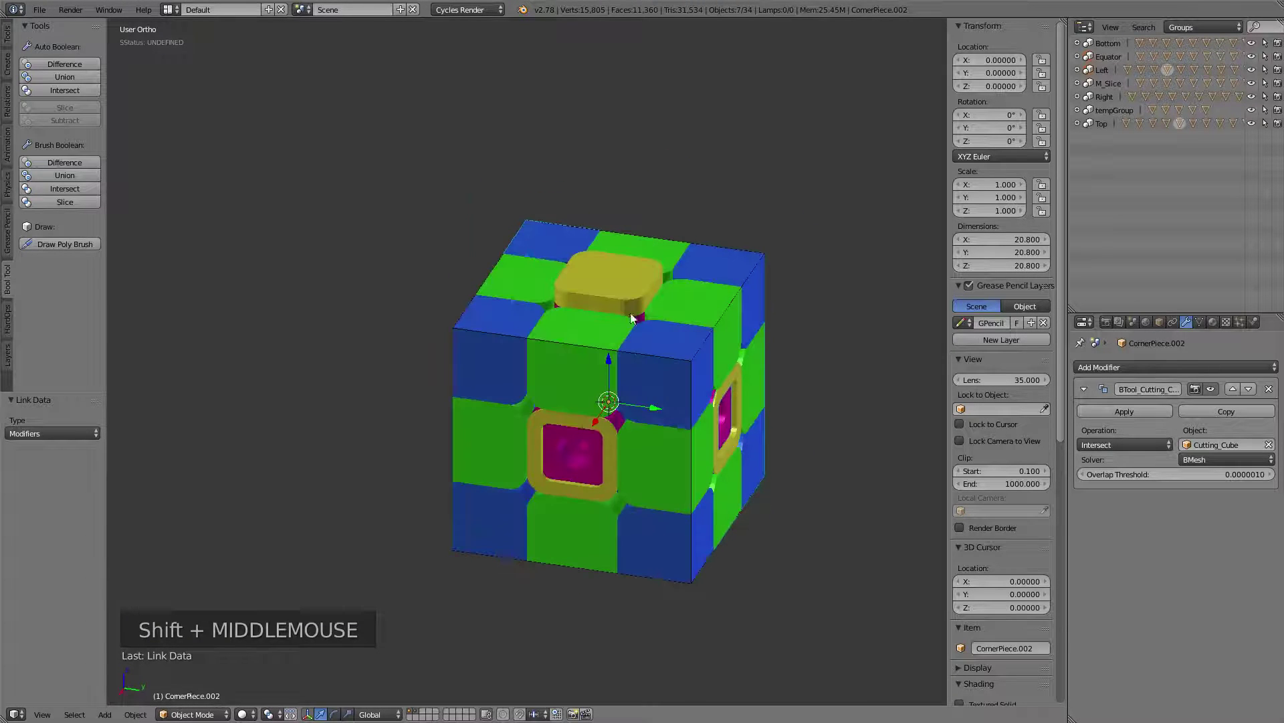
right_click(621, 267)
middle_click(797, 507)
right_click(608, 529)
right_click(641, 264)
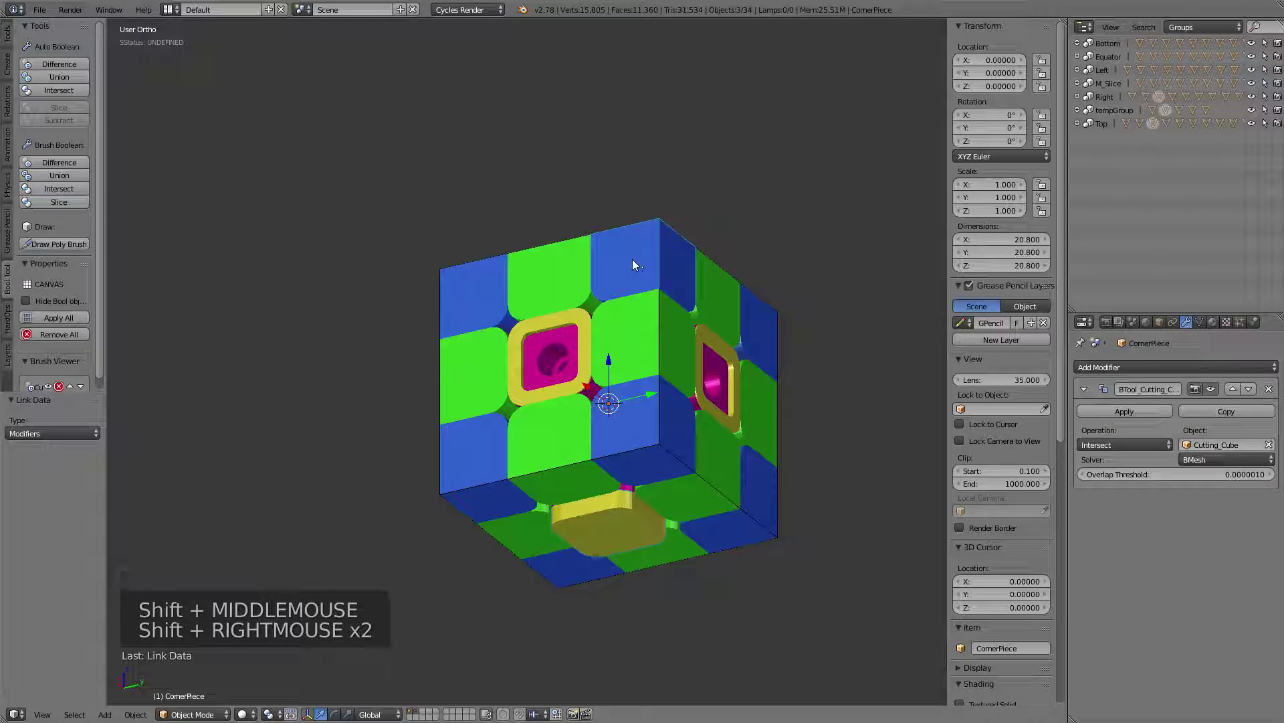
key(ctrl+l)
Make Cutting_Cube the active object, ready to be scaled
middle_click(681, 266)
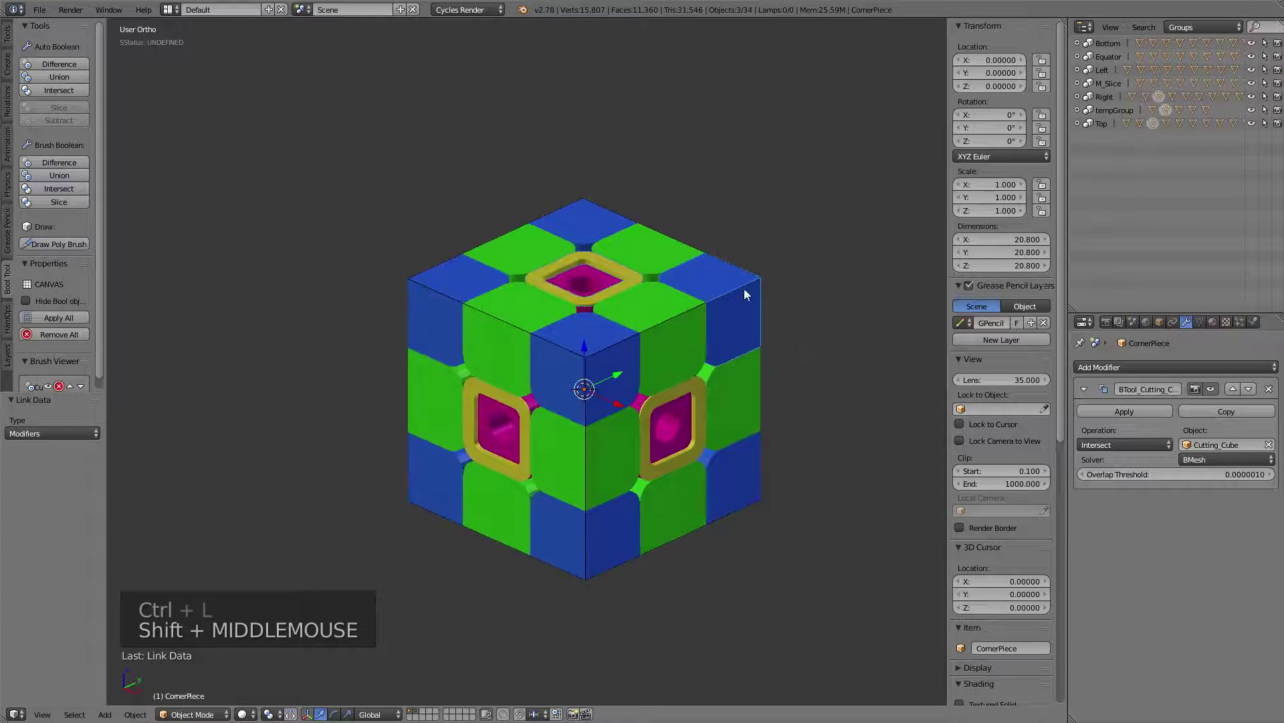
right_click(750, 286)
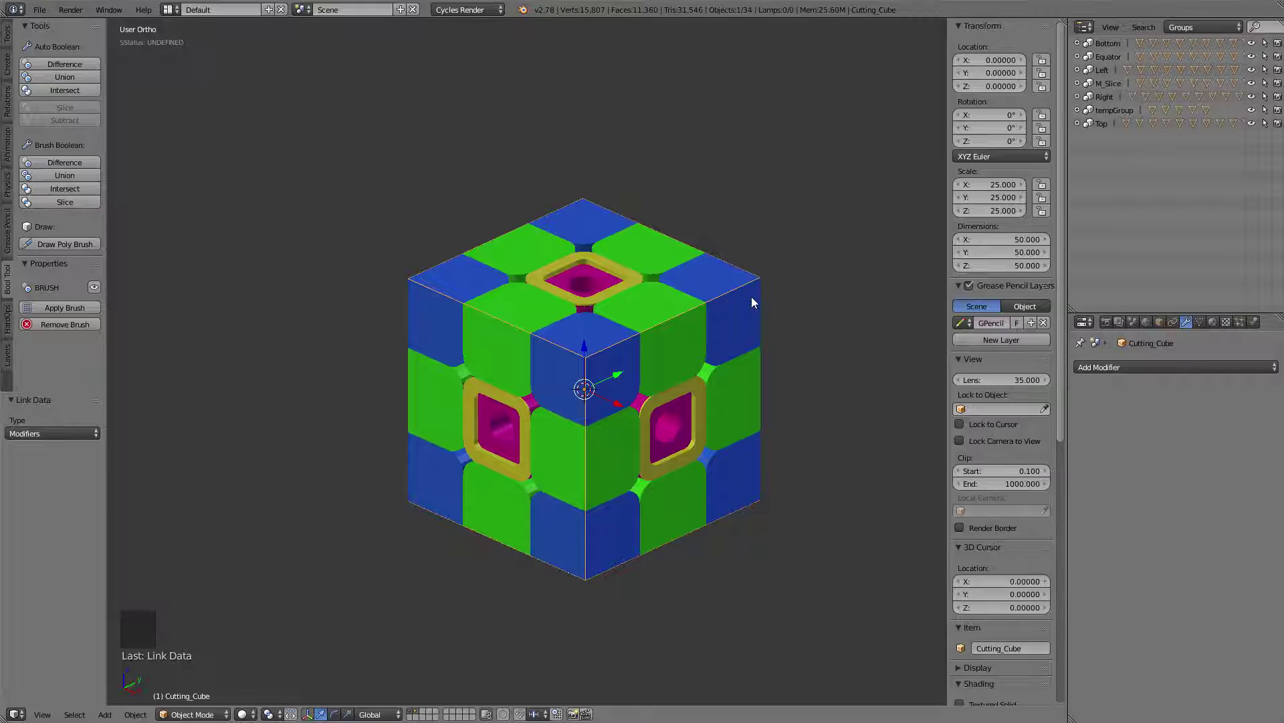
right_click(740, 291)
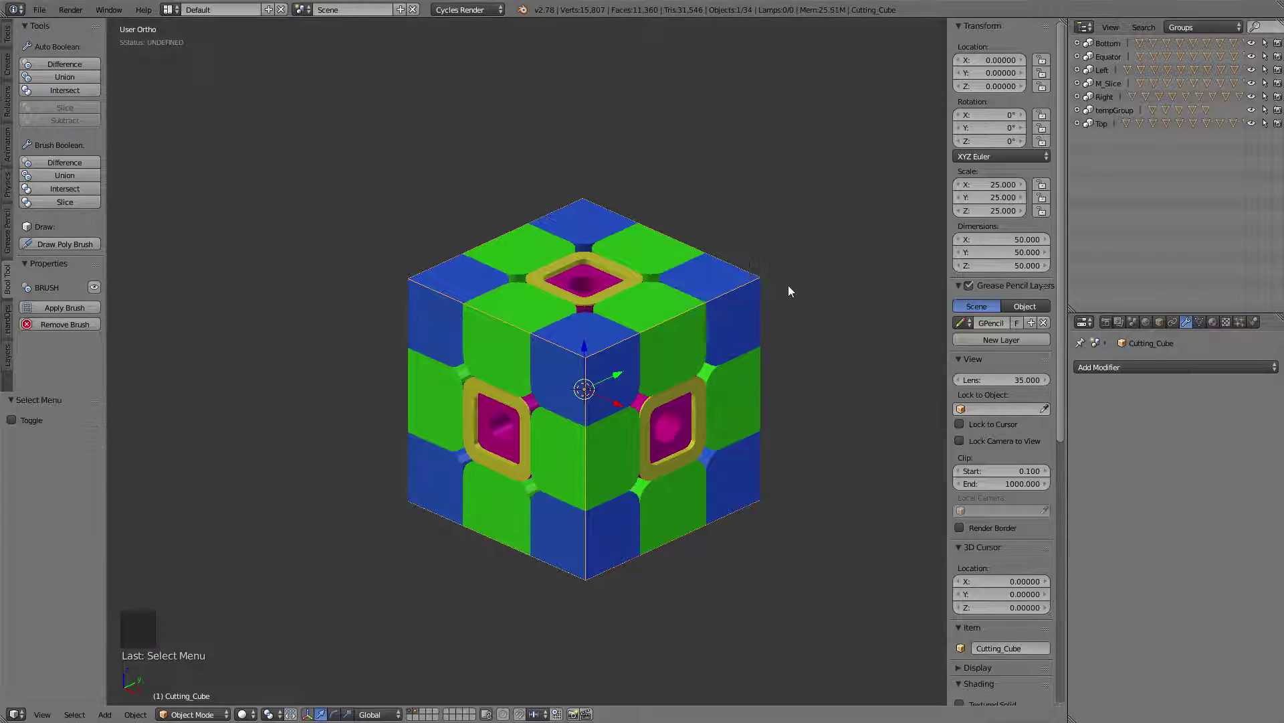
Scale Cutting_Cube up interactively so the pieces are trimmed less
key(s)
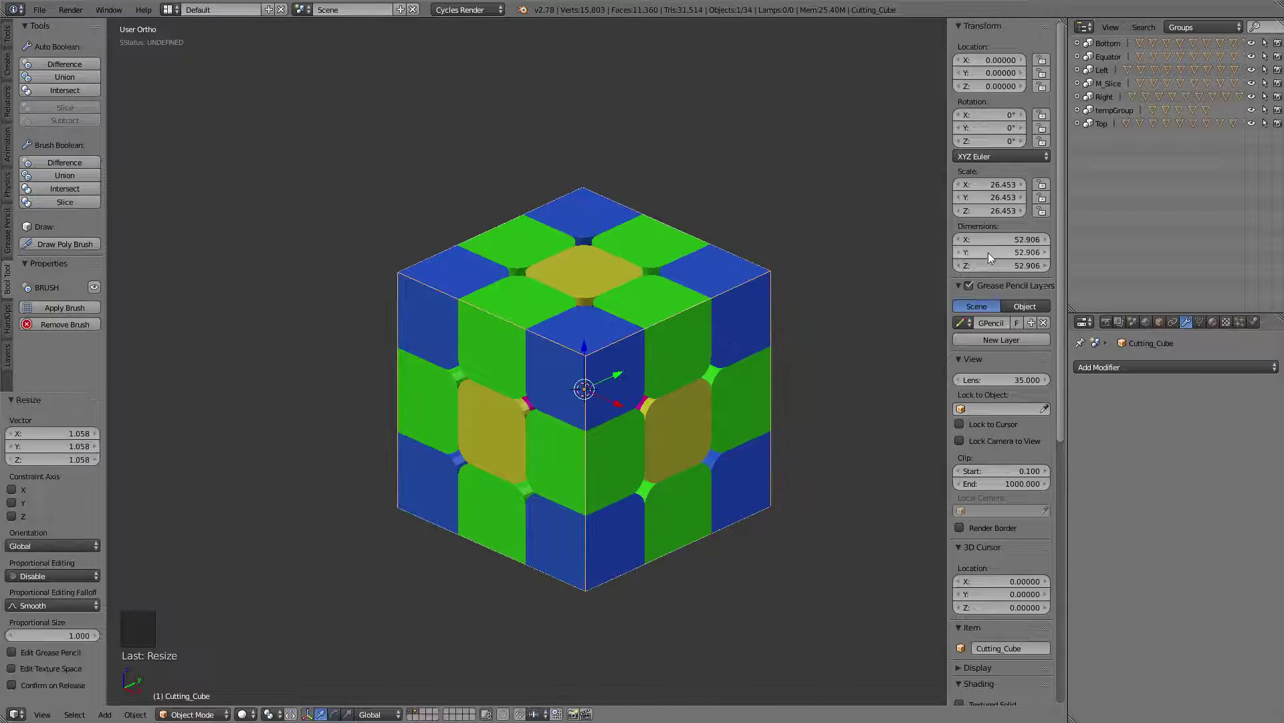
middle_click(820, 302)
middle_click(816, 256)
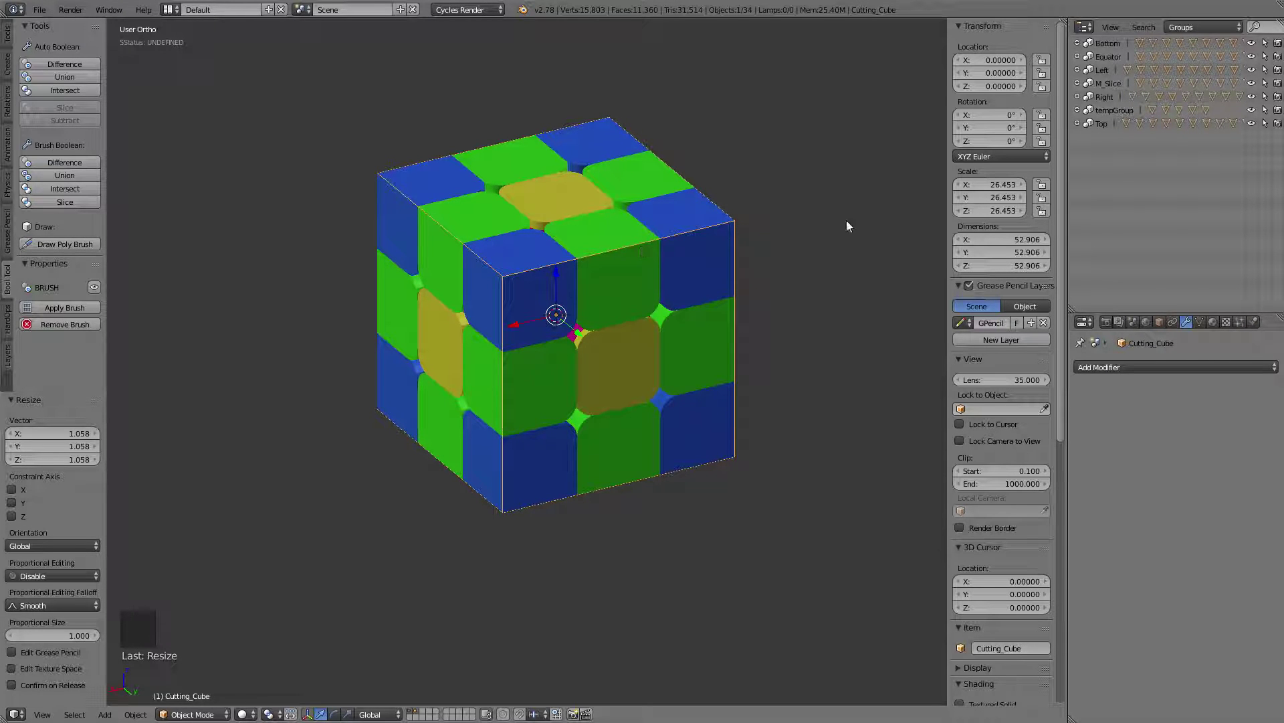
middle_click(773, 237)
middle_click(713, 313)
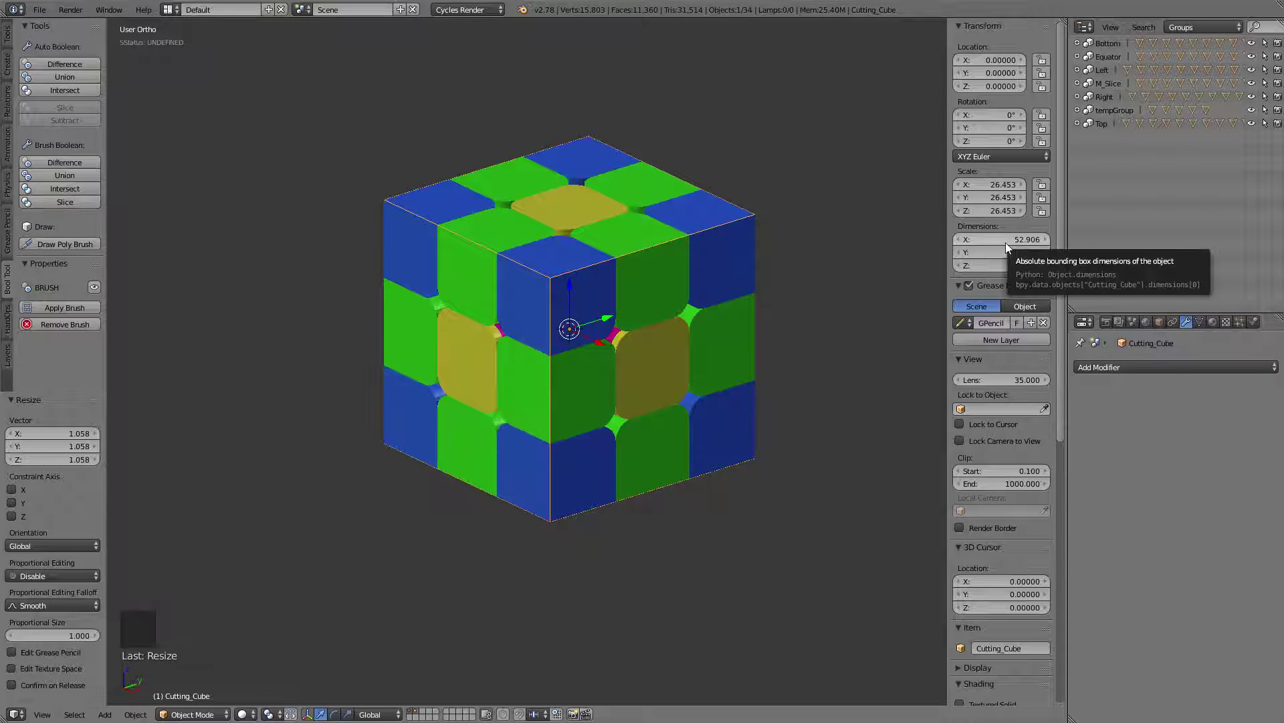
Set Cutting_Cube's dimensions to 56.5 in the N panel, giving scale 28.25
click(1002, 243)
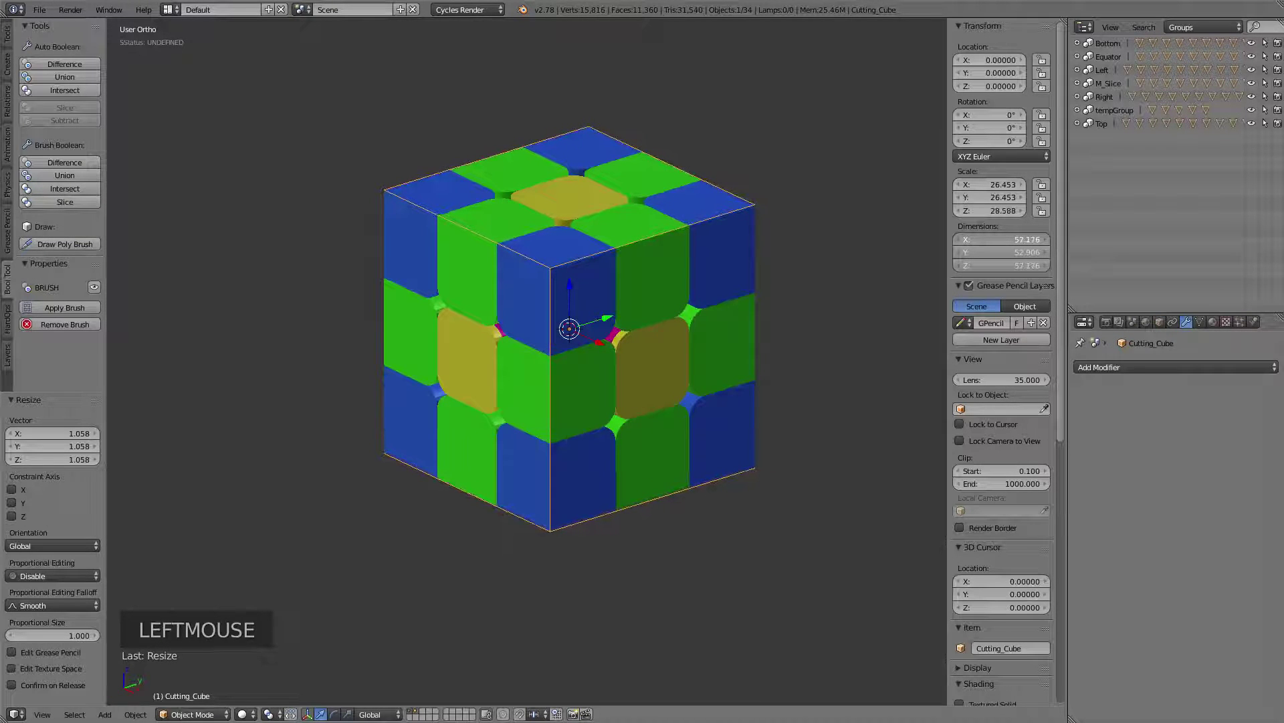
click(1005, 241)
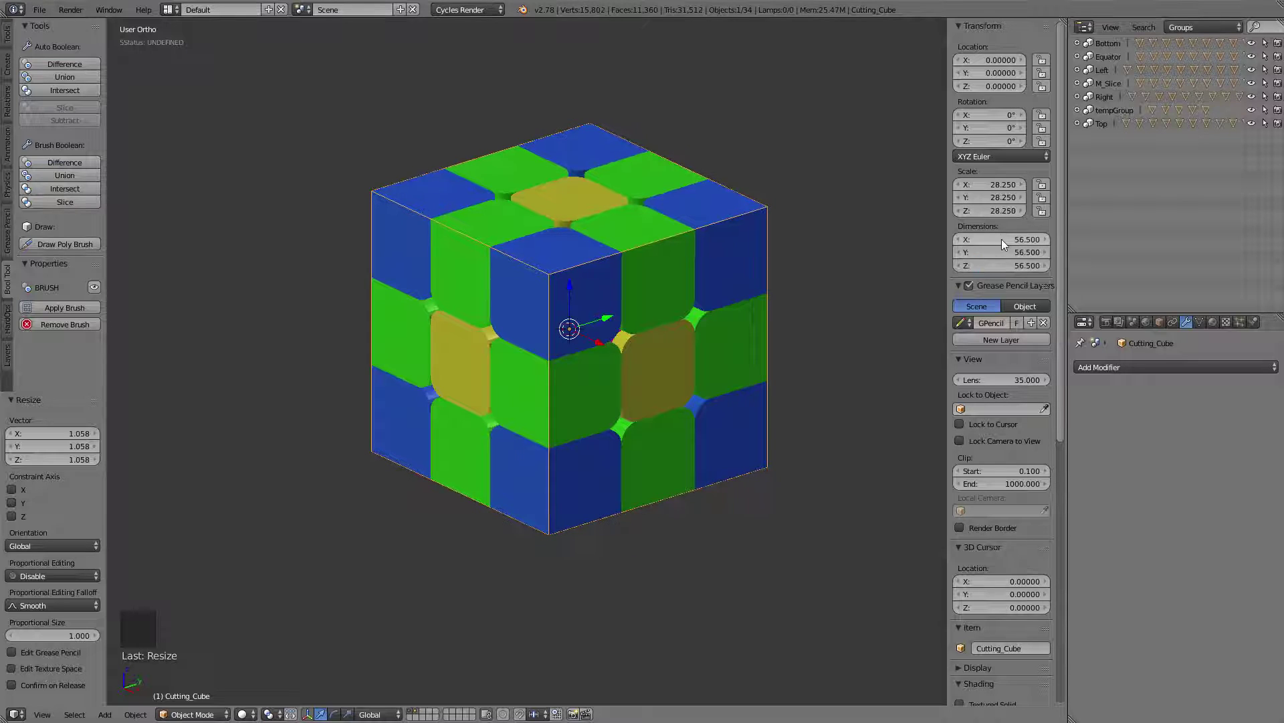
middle_click(595, 285)
middle_click(505, 311)
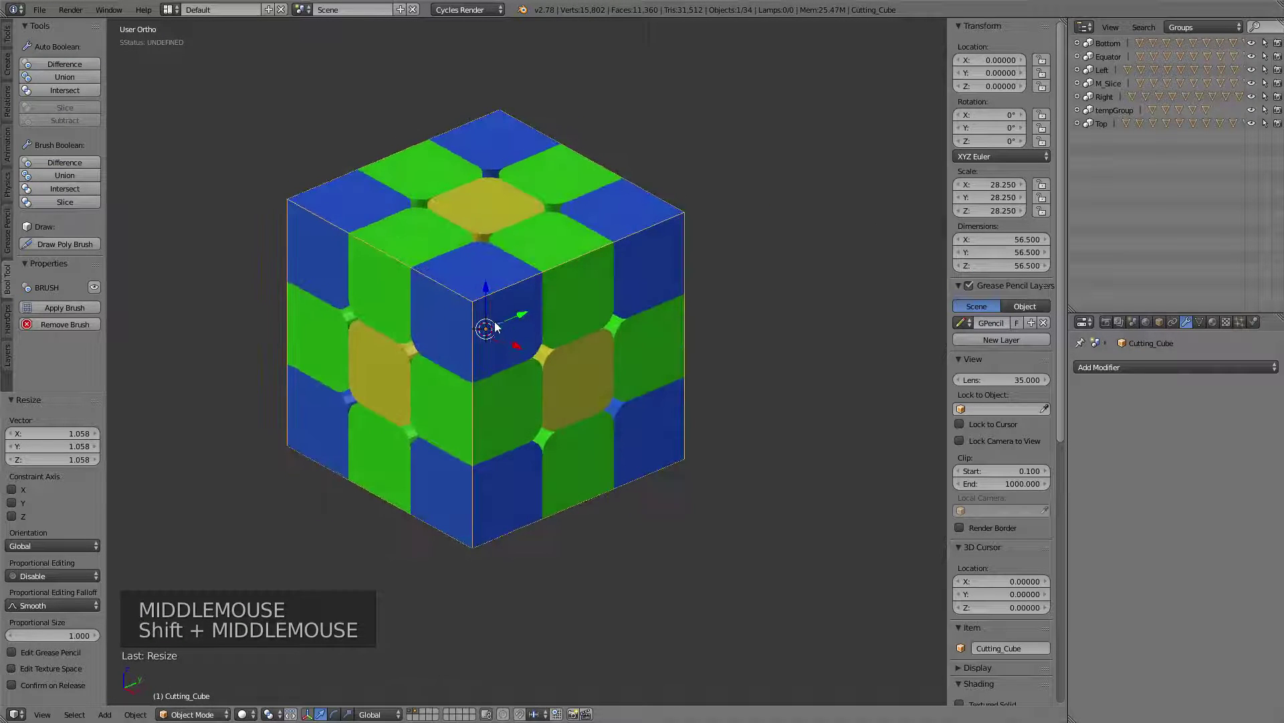
Rotate Cutting_Cube 45° about Z, carving the cube's vertical edges into an octagonal column
middle_click(653, 282)
key(r)
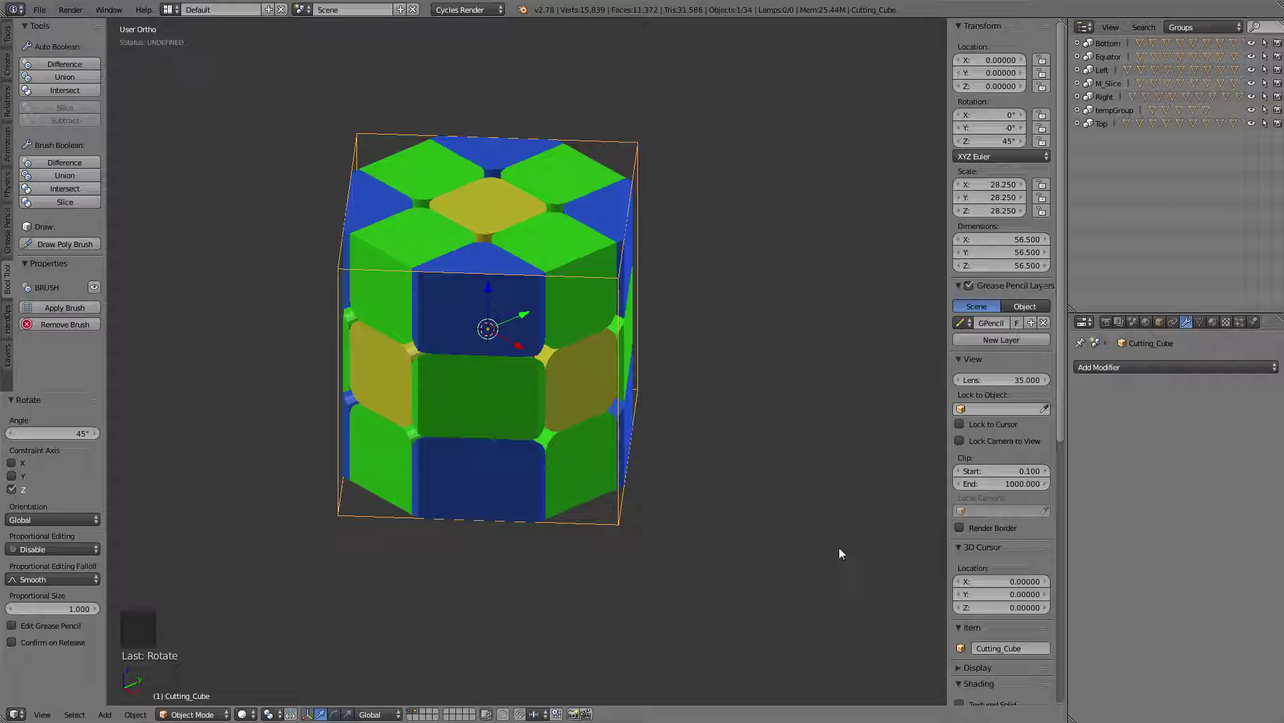
middle_click(443, 381)
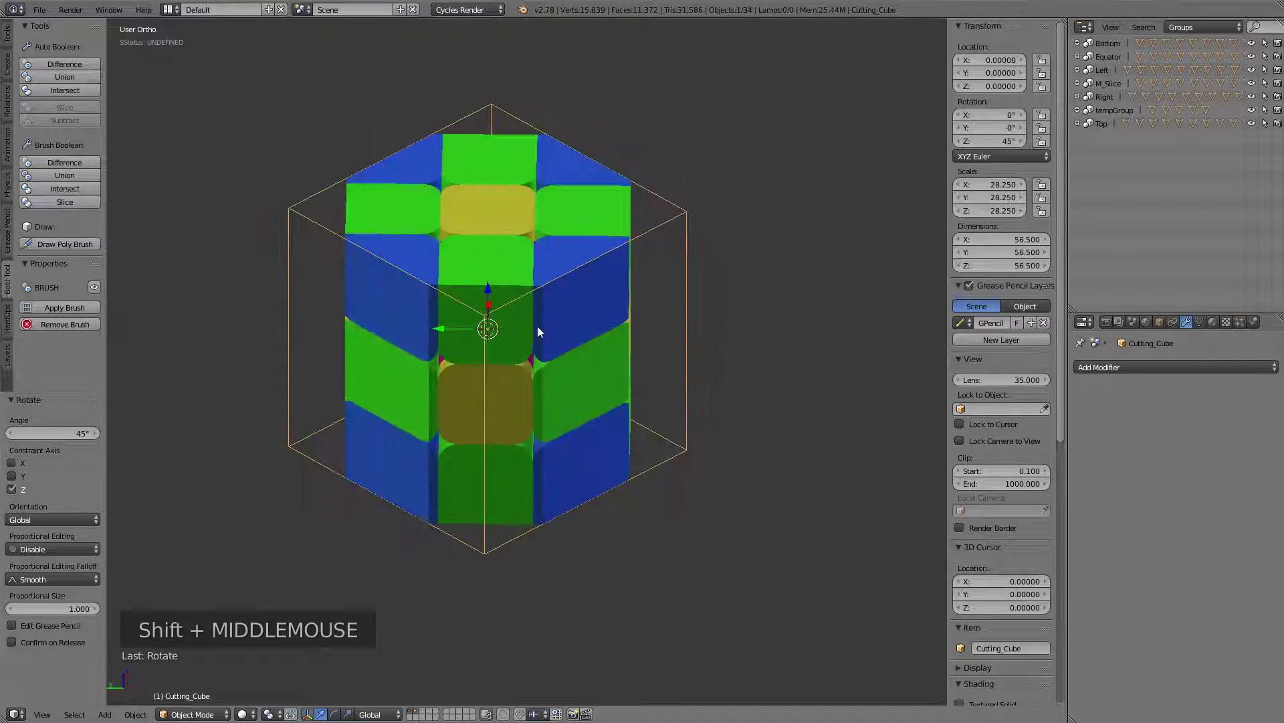
middle_click(545, 332)
middle_click(541, 402)
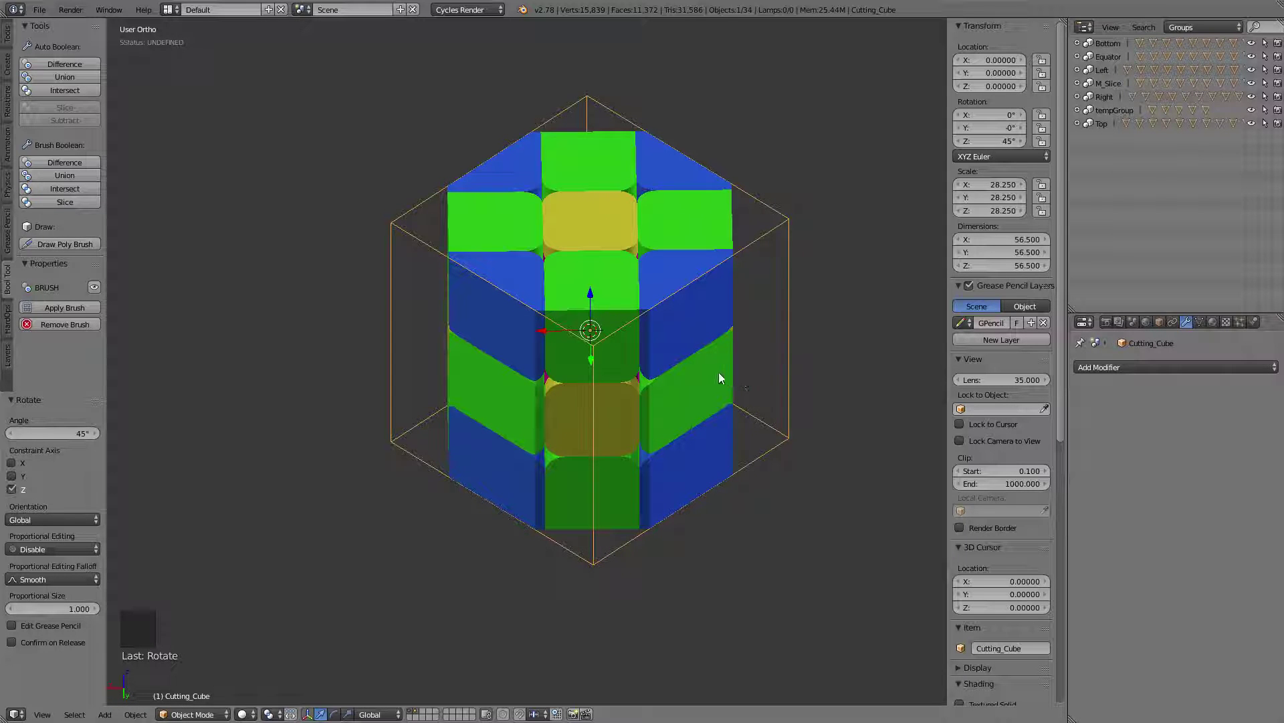
middle_click(614, 386)
middle_click(621, 350)
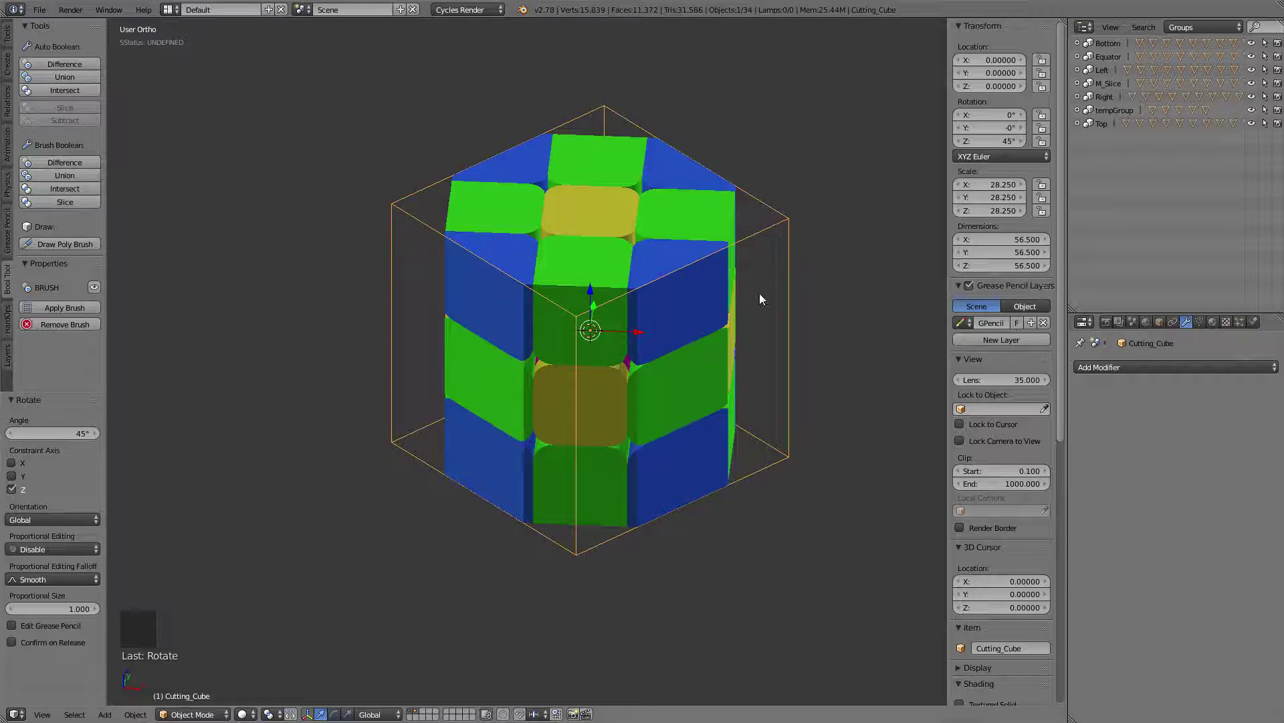
middle_click(764, 297)
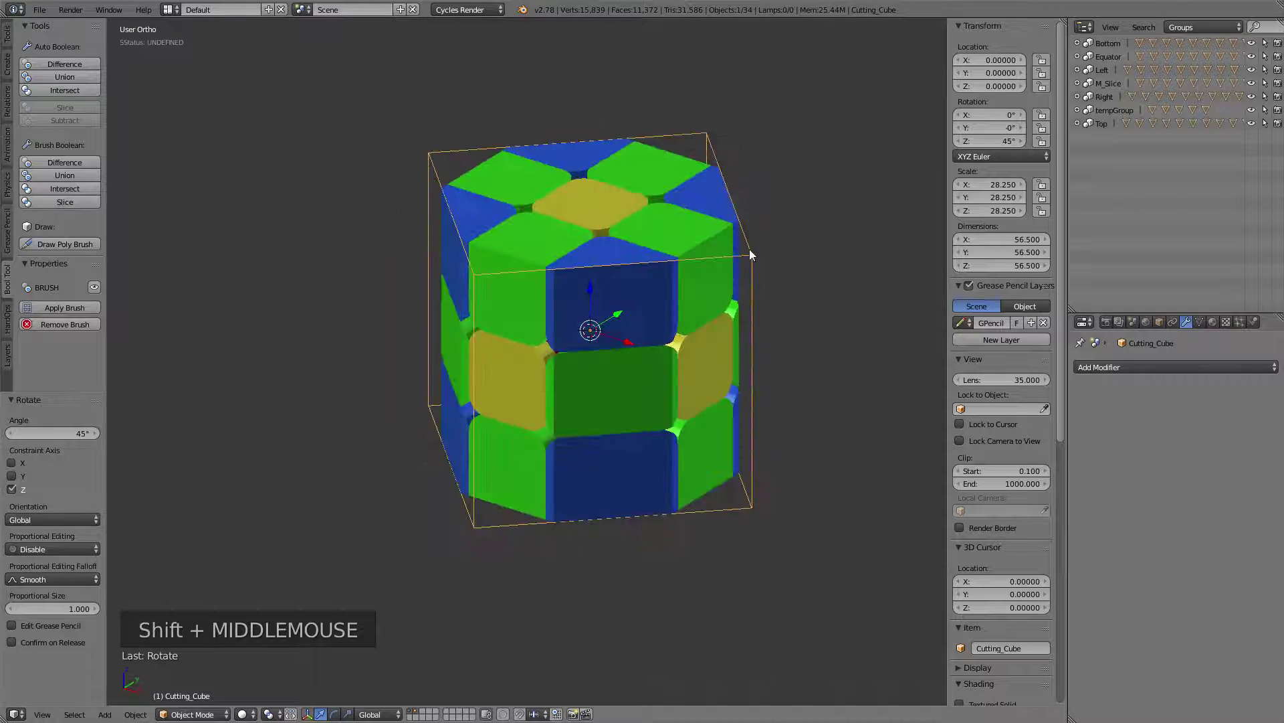
Tumble Cutting_Cube freely with trackball rotation into a faceted gem shape, then reset its rotation to zero
key(r)
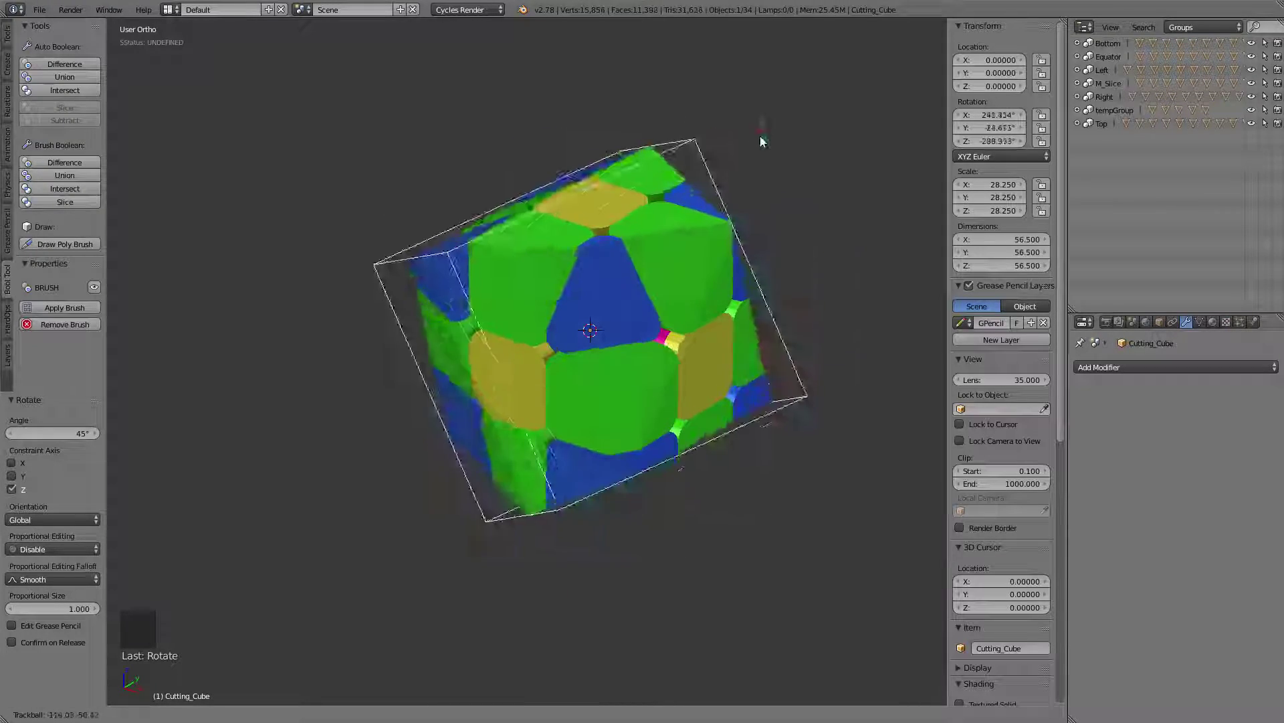
middle_click(535, 286)
middle_click(543, 282)
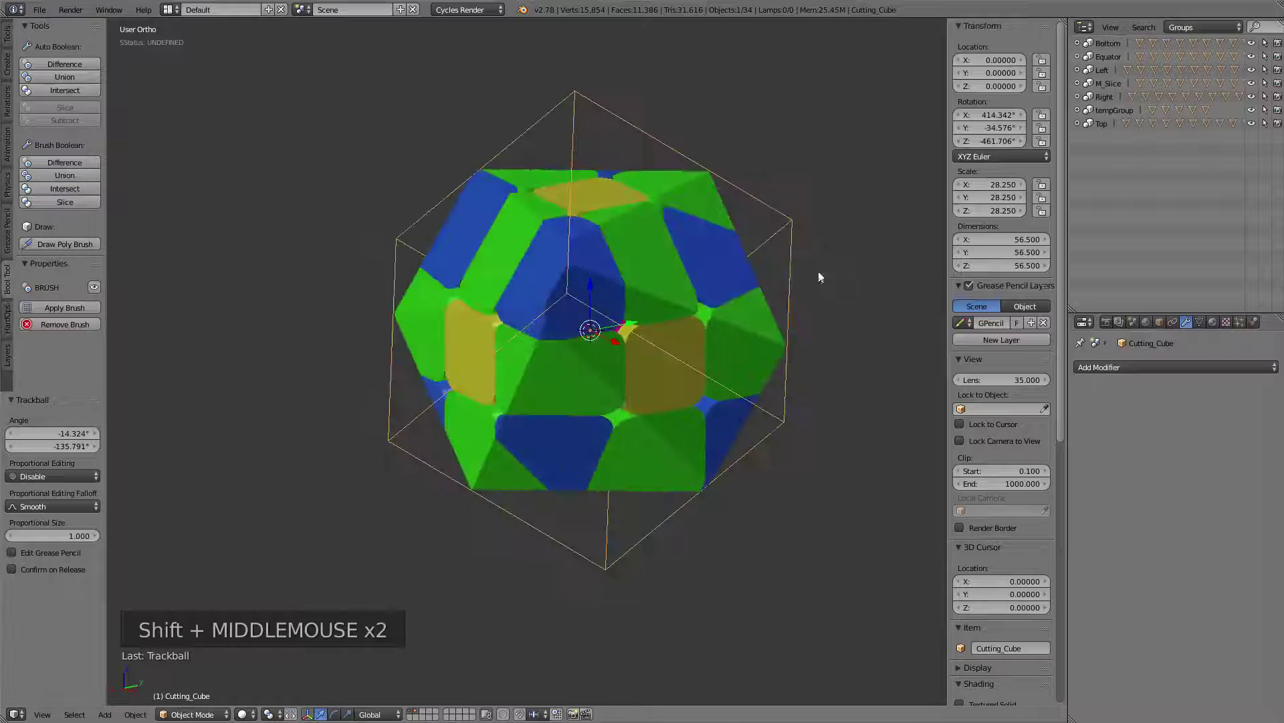
middle_click(622, 299)
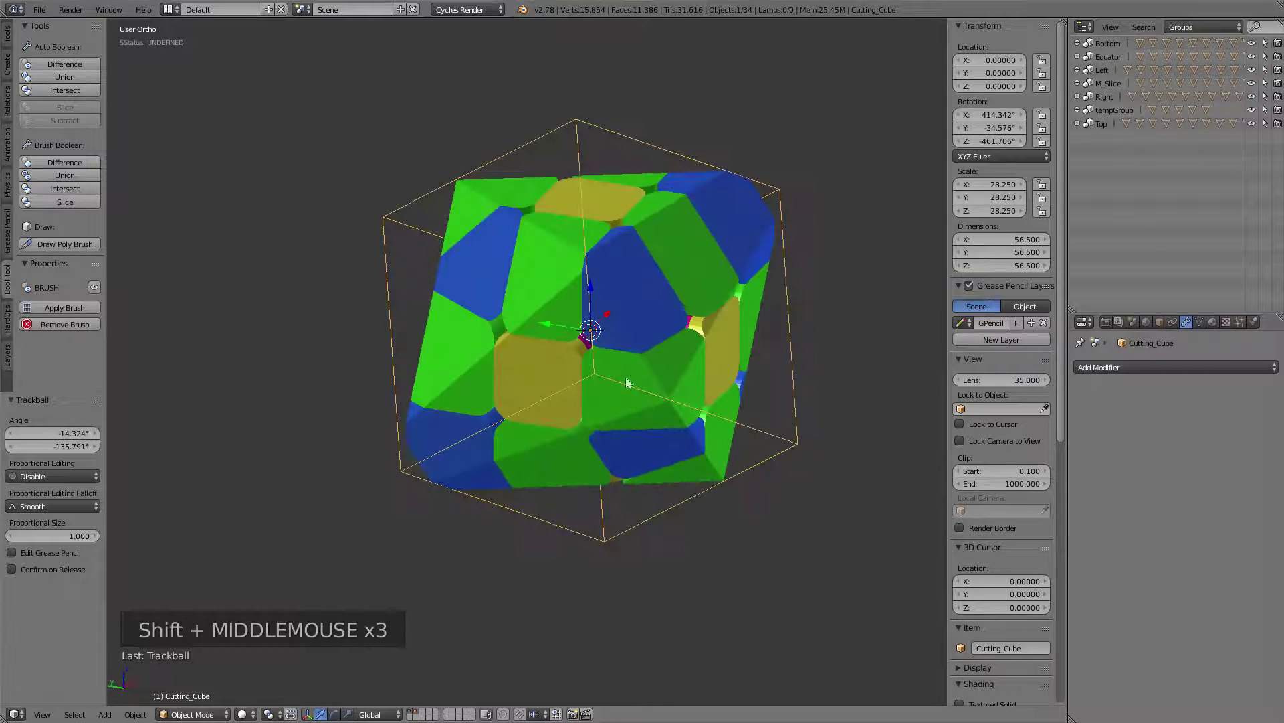
key(r)
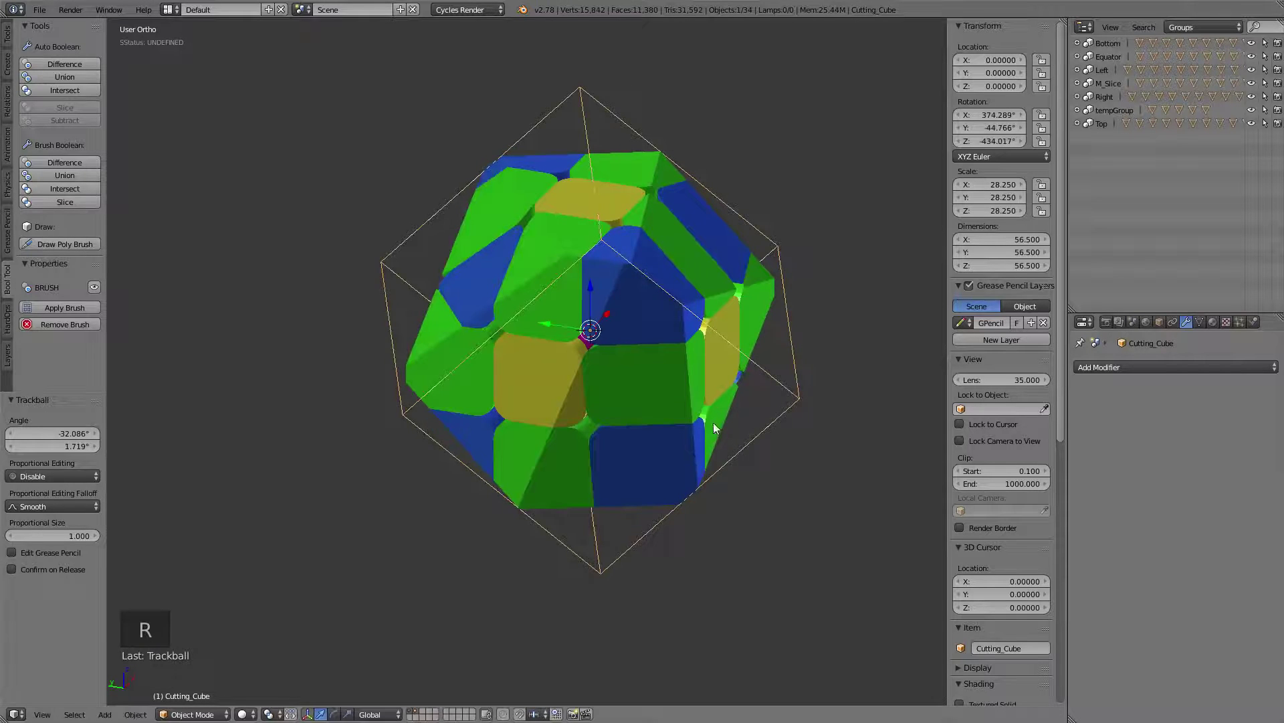
key(alt+r)
Check an edge piece's Intersect boolean with Cutting_Cube, then reselect Cutting_Cube
middle_click(524, 382)
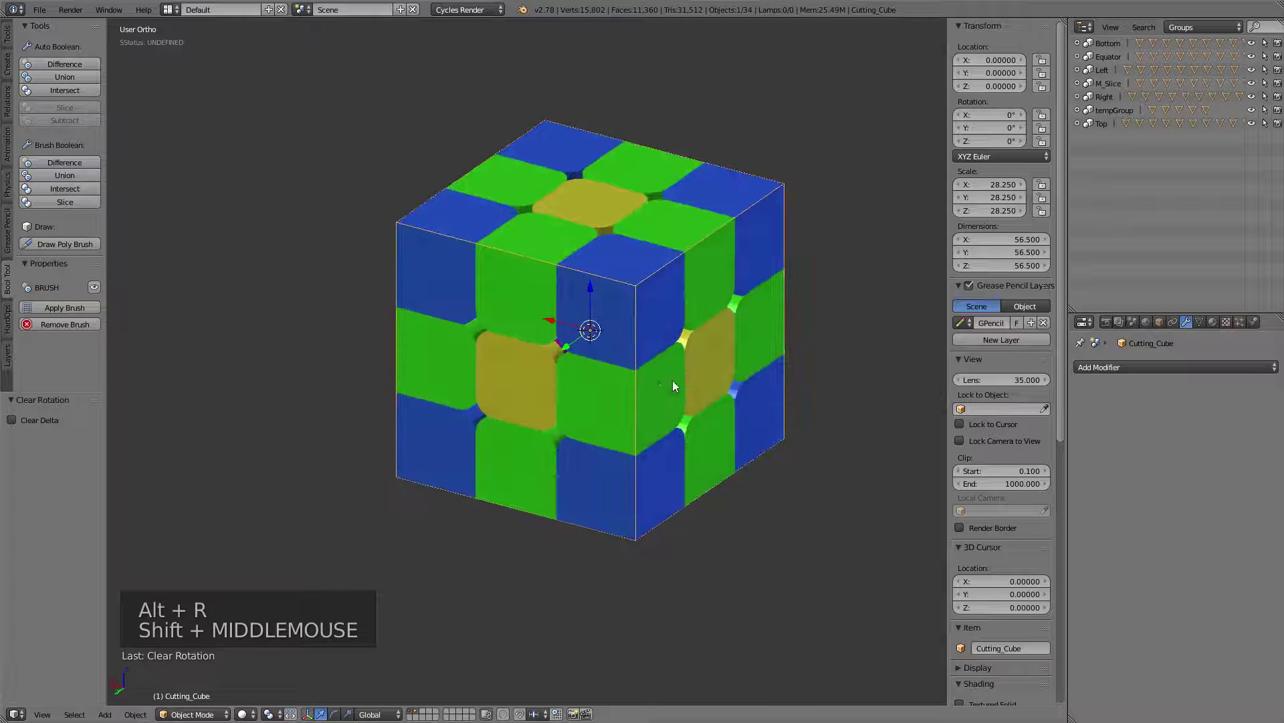
scroll(up, 3)
middle_click(673, 371)
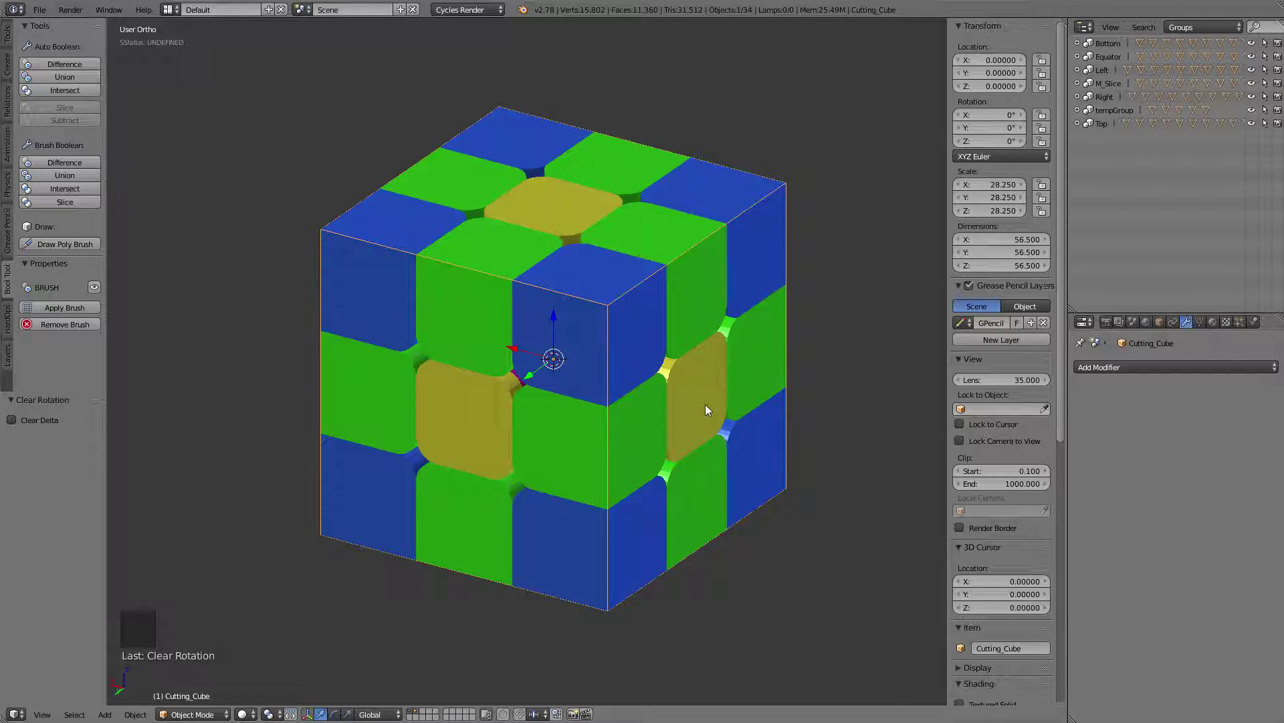
right_click(643, 251)
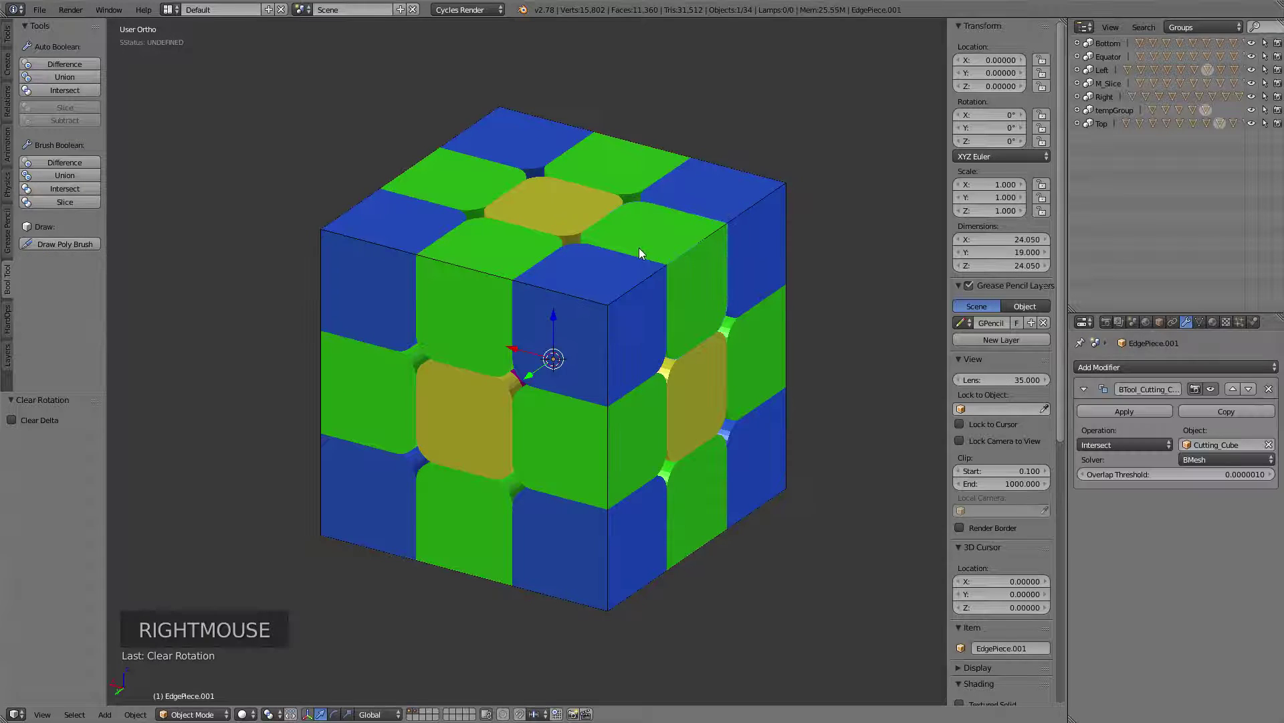
right_click(748, 216)
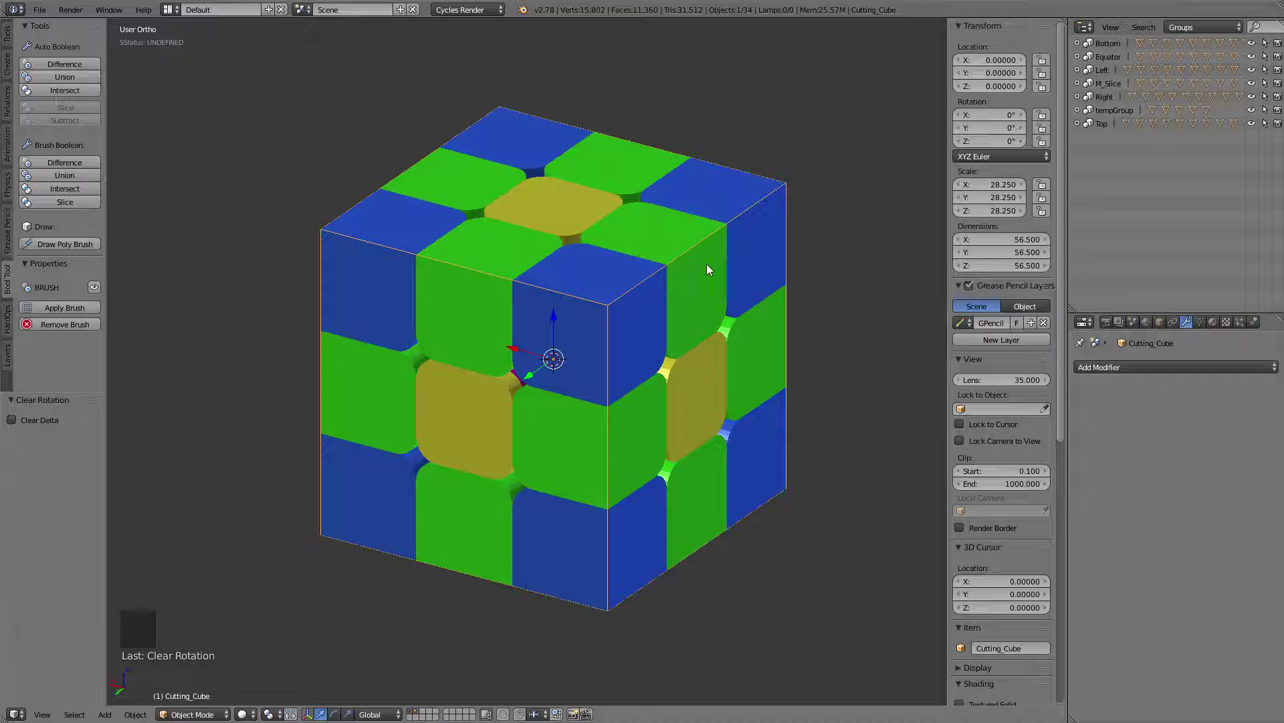
middle_click(655, 312)
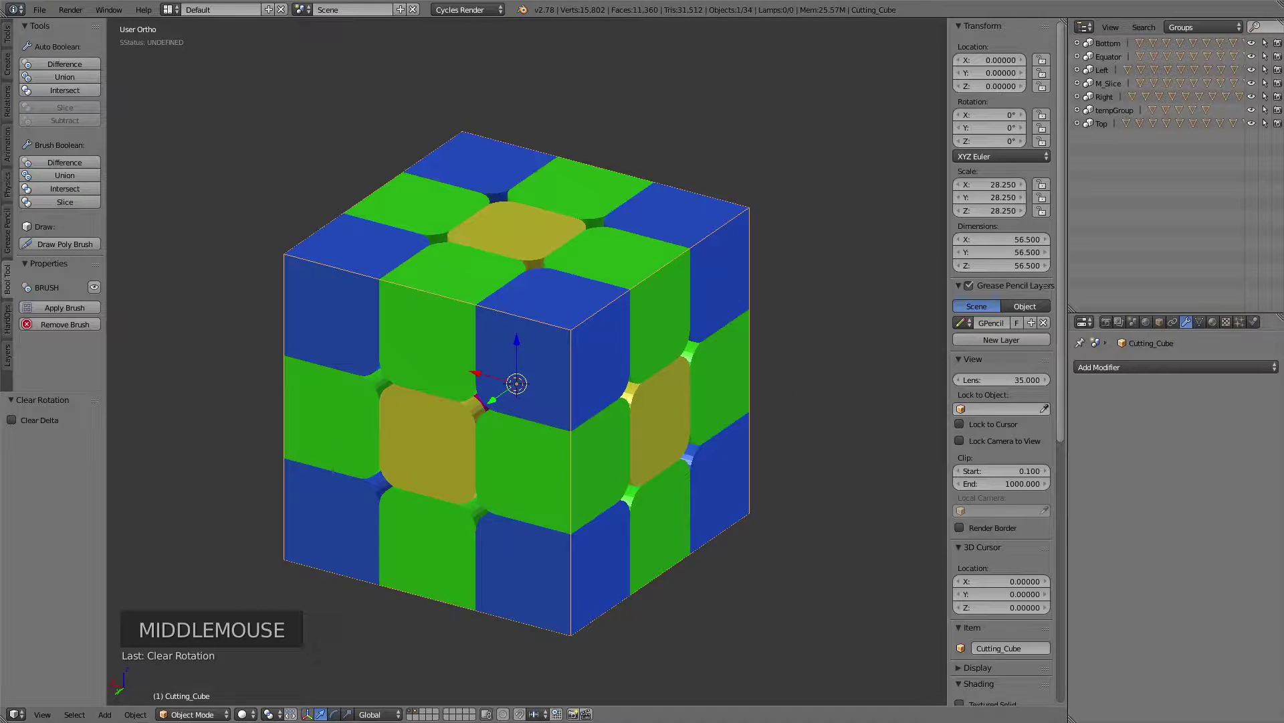